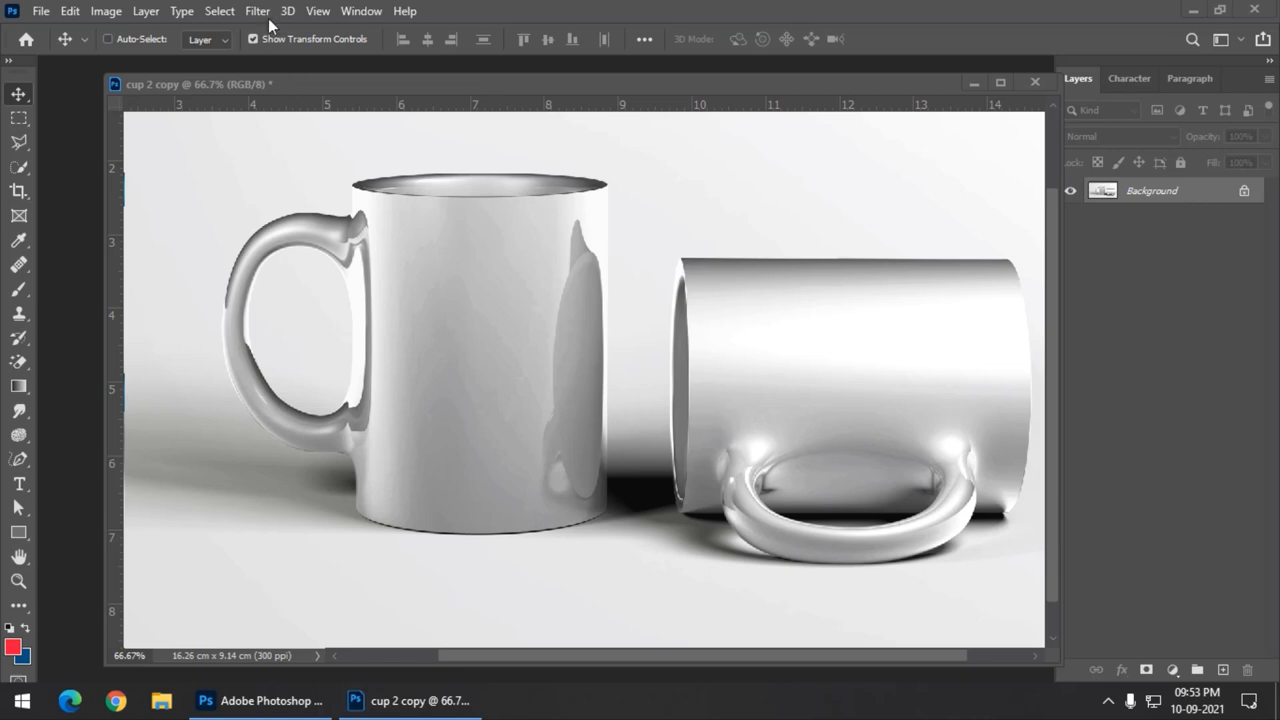
Select the standing mug alone, copy it to a new layer with Ctrl+J and begin moving it.
{"action": "left_click", "coordinate": [233, 18]}
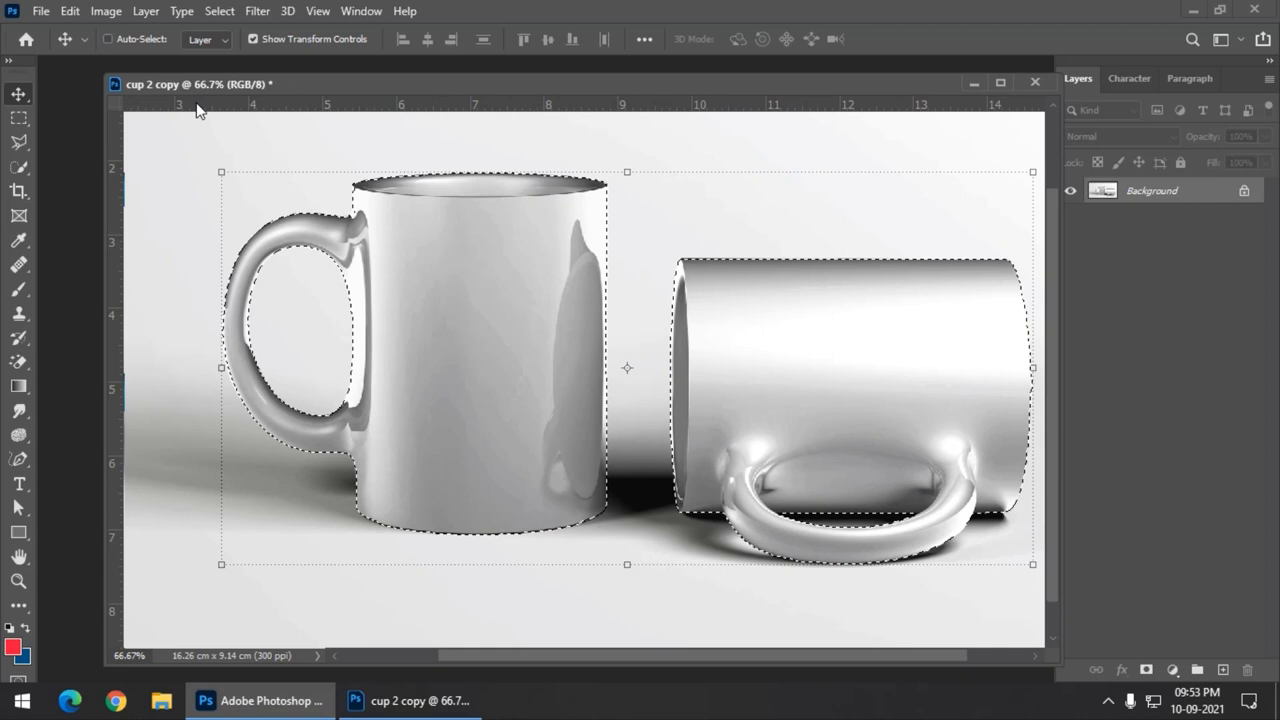
{"action": "left_click", "coordinate": [31, 150]}
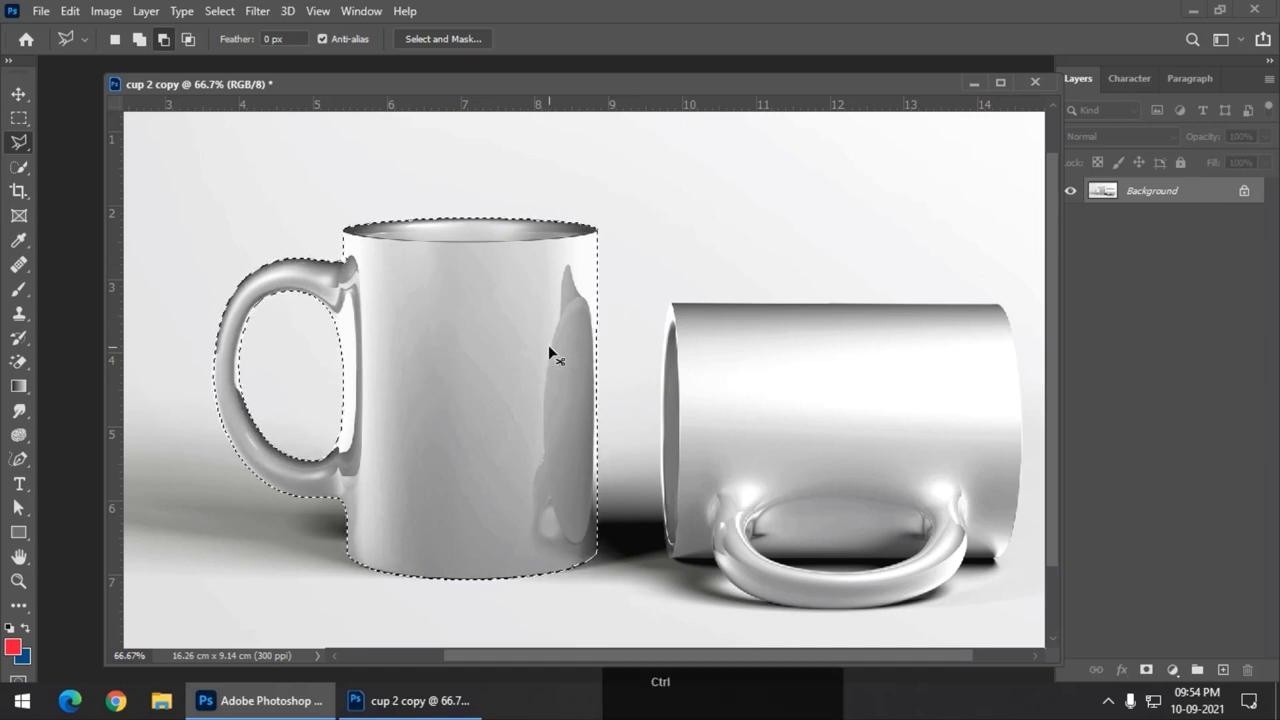
{"action": "key", "text": "ctrl+j"}
{"action": "left_click", "coordinate": [19, 97]}
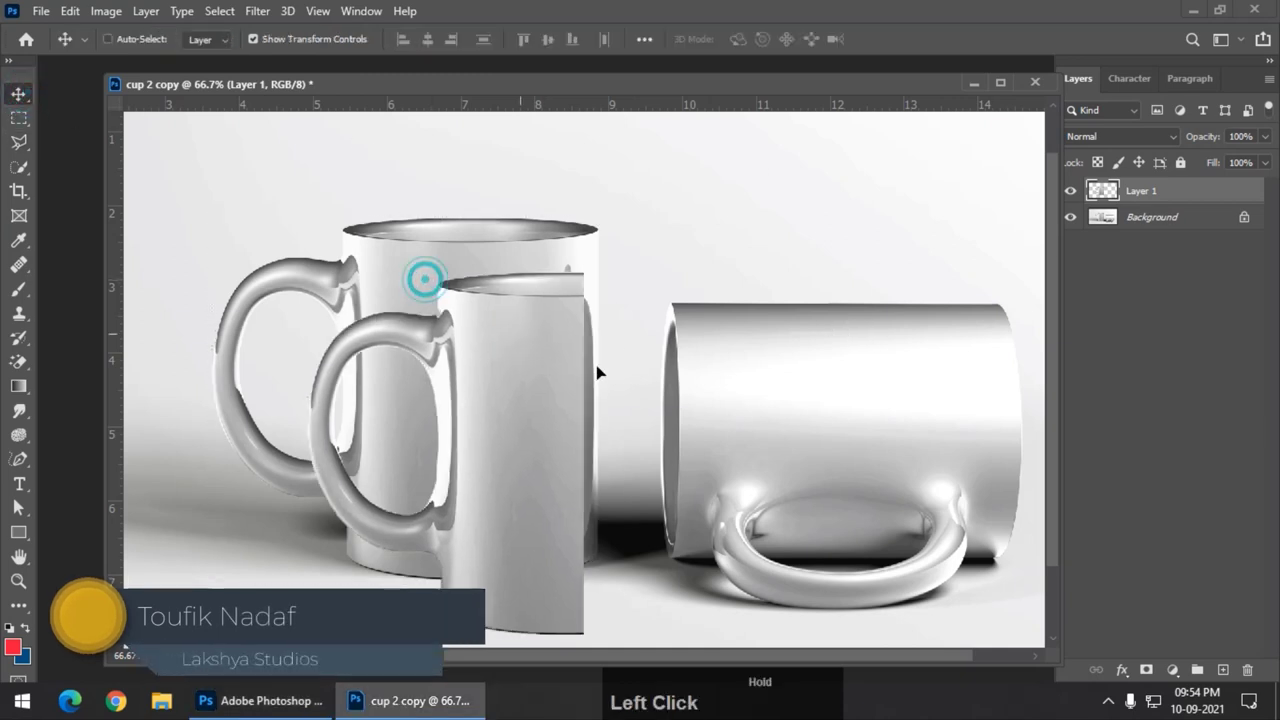
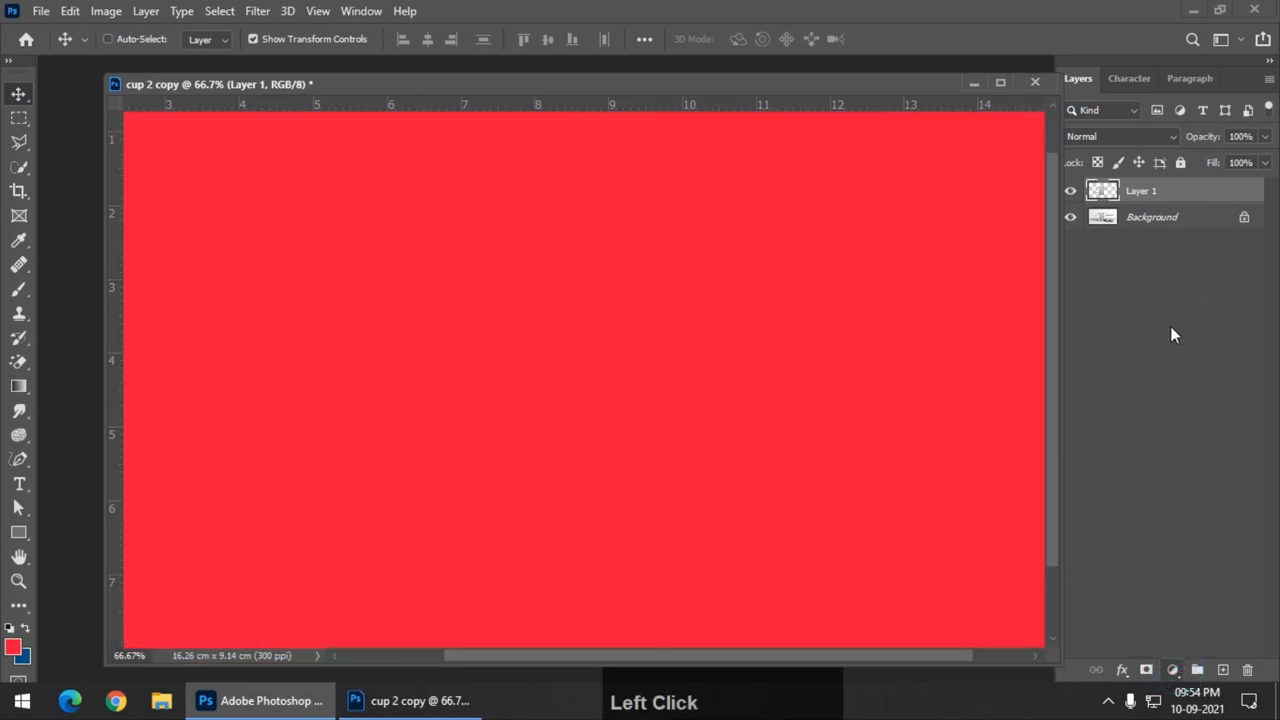
Add a red Solid Color fill and clip it to the mug layer so the shading shows through.
{"action": "left_click", "coordinate": [1210, 239]}
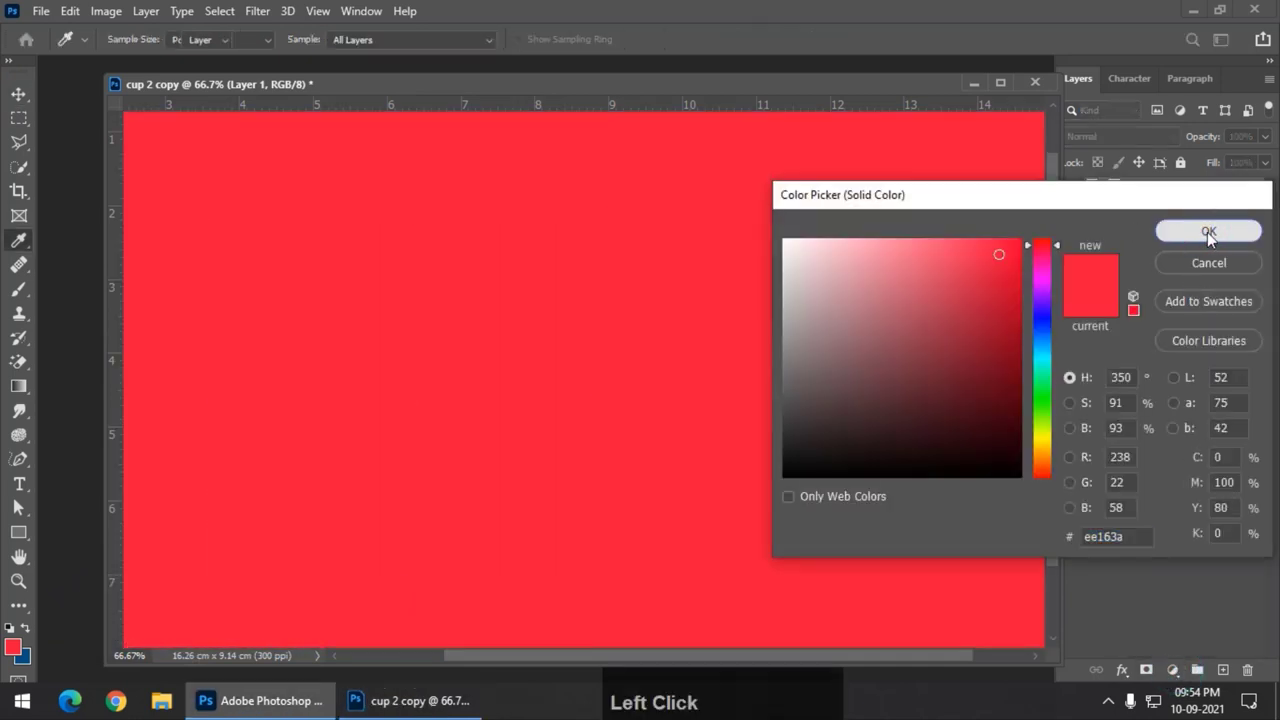
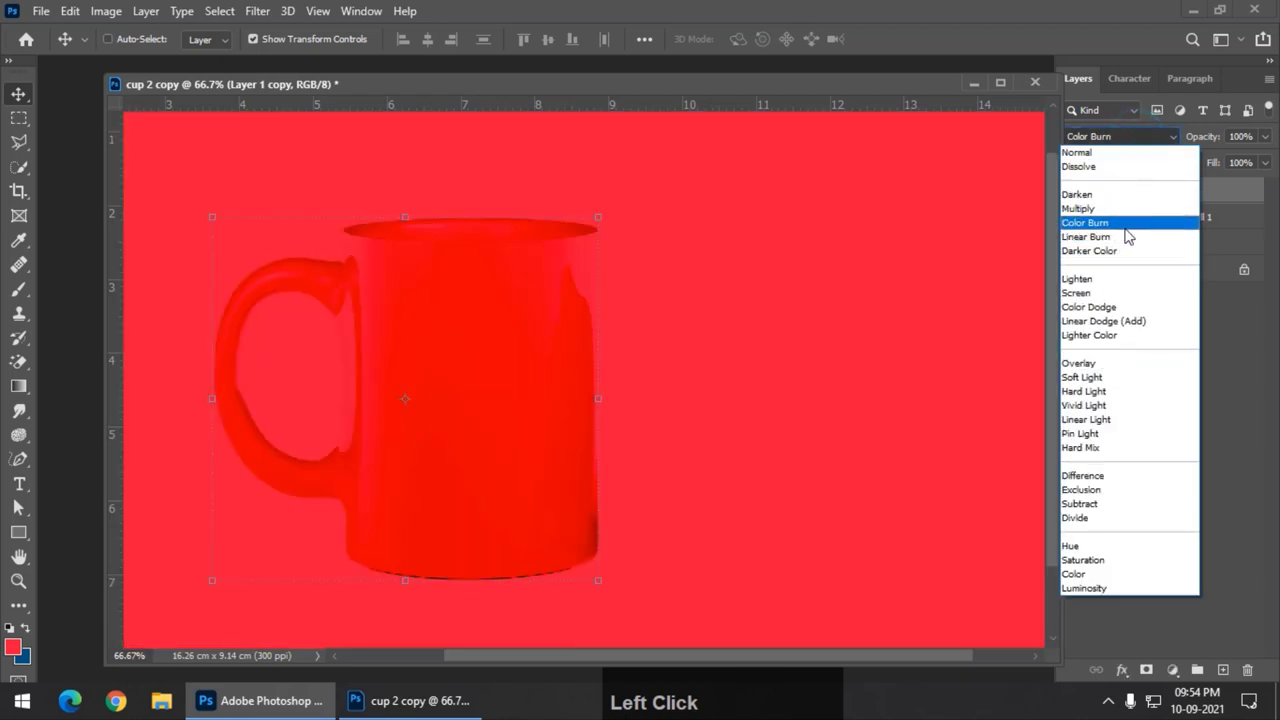
{"action": "left_click", "coordinate": [1125, 219]}
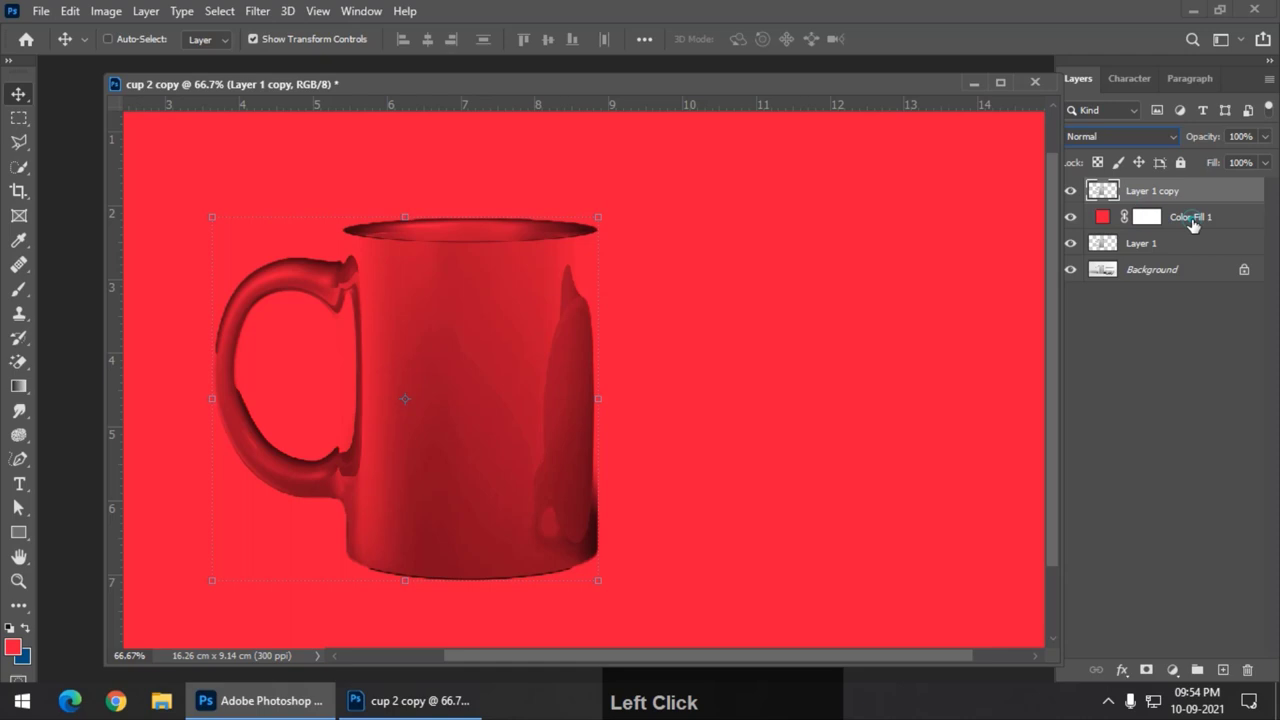
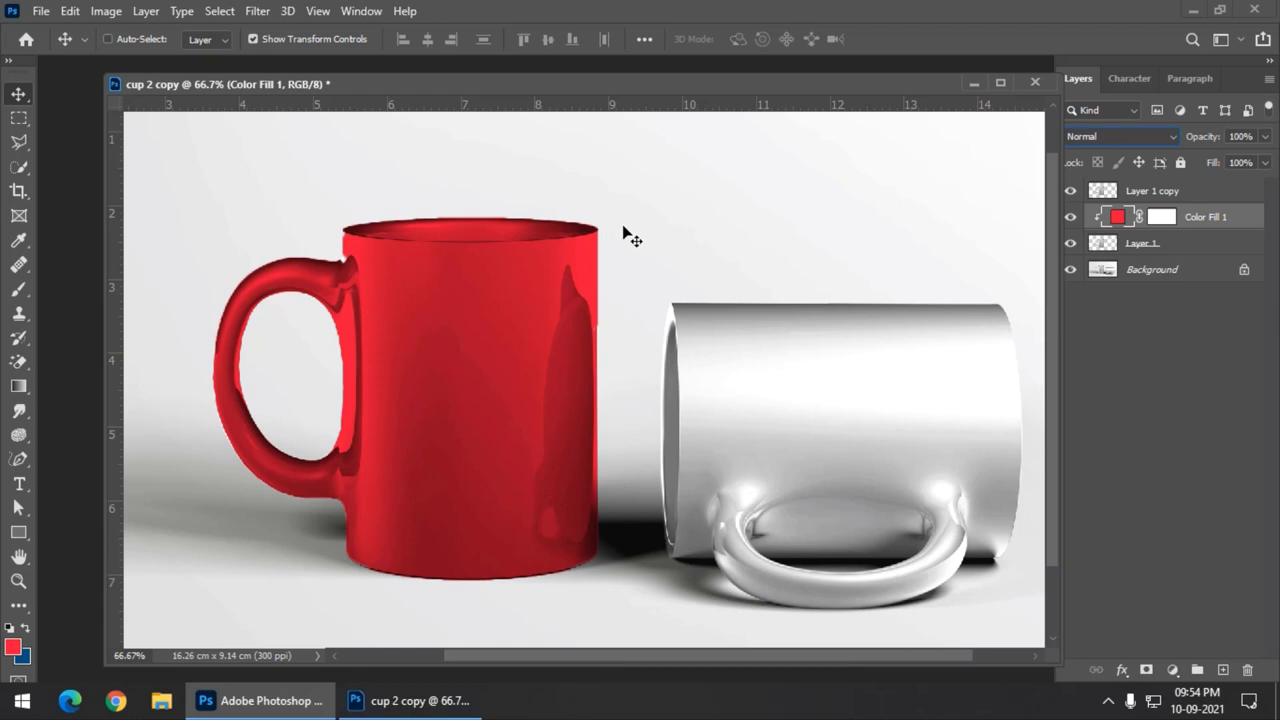
Draw a full-opacity rectangle over the red mug's body and convert it to a Smart Object.
{"action": "left_click", "coordinate": [23, 535]}
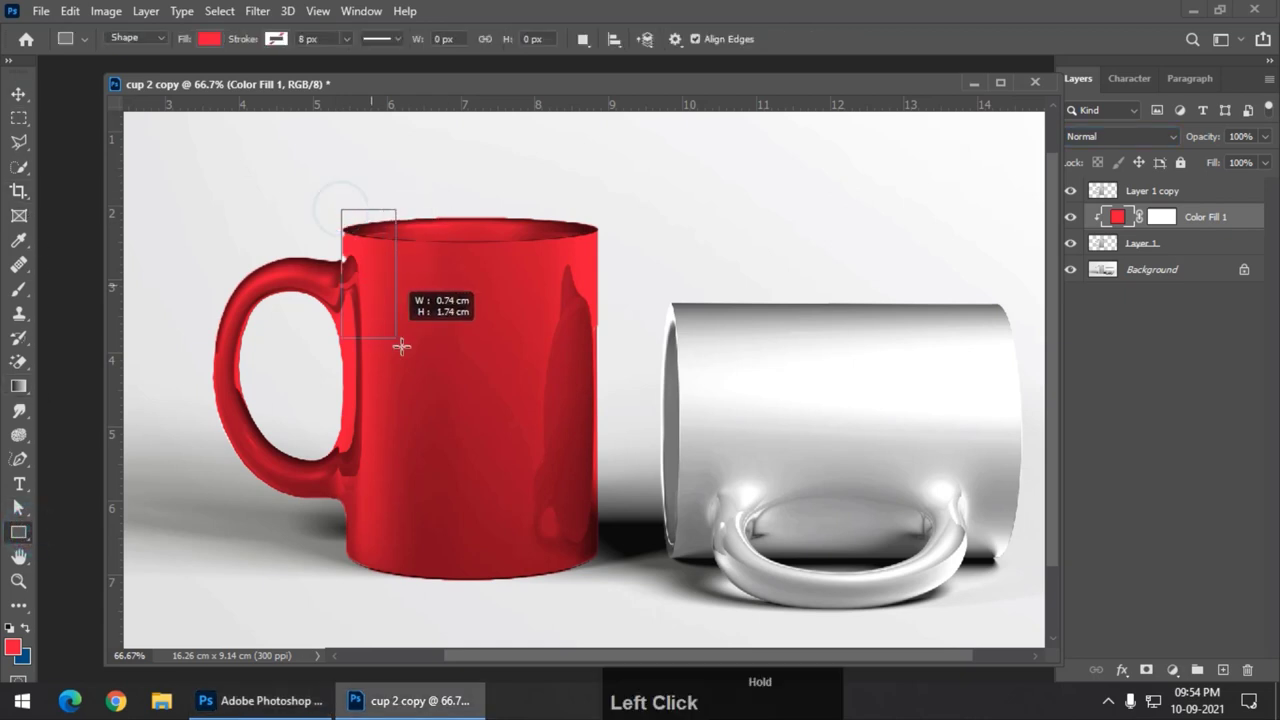
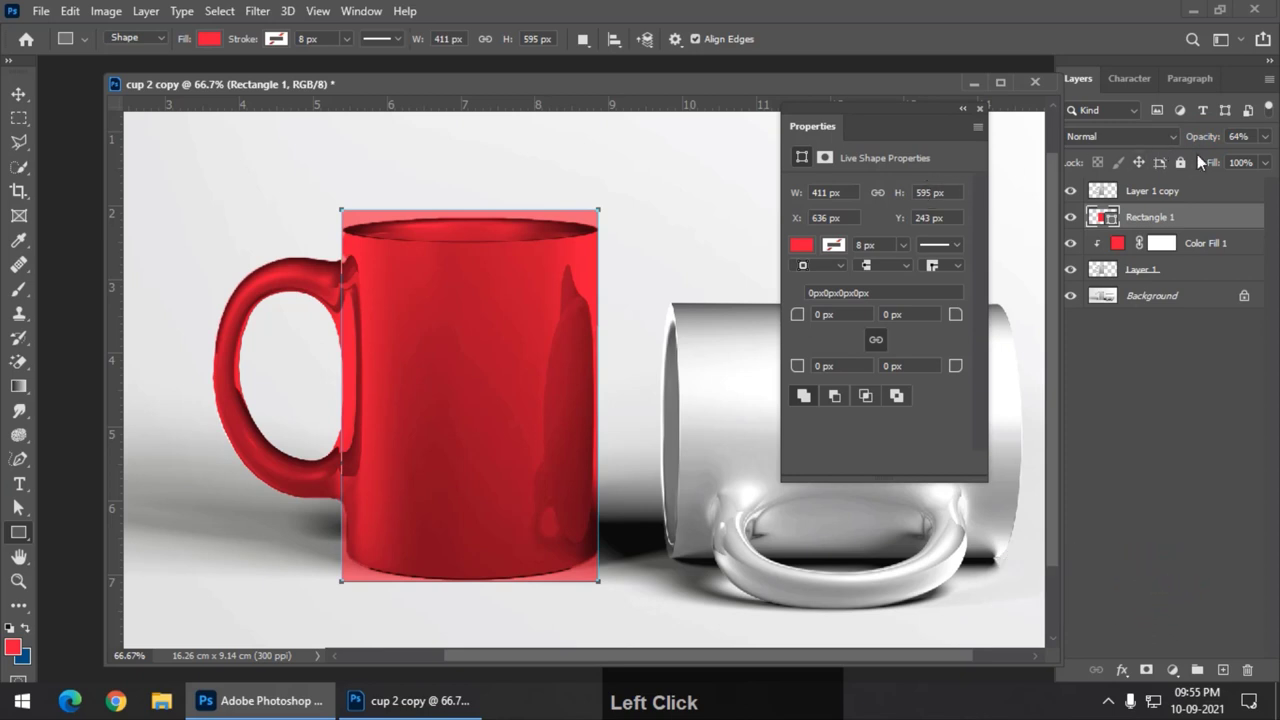
{"action": "key", "text": "ctrl+z"}
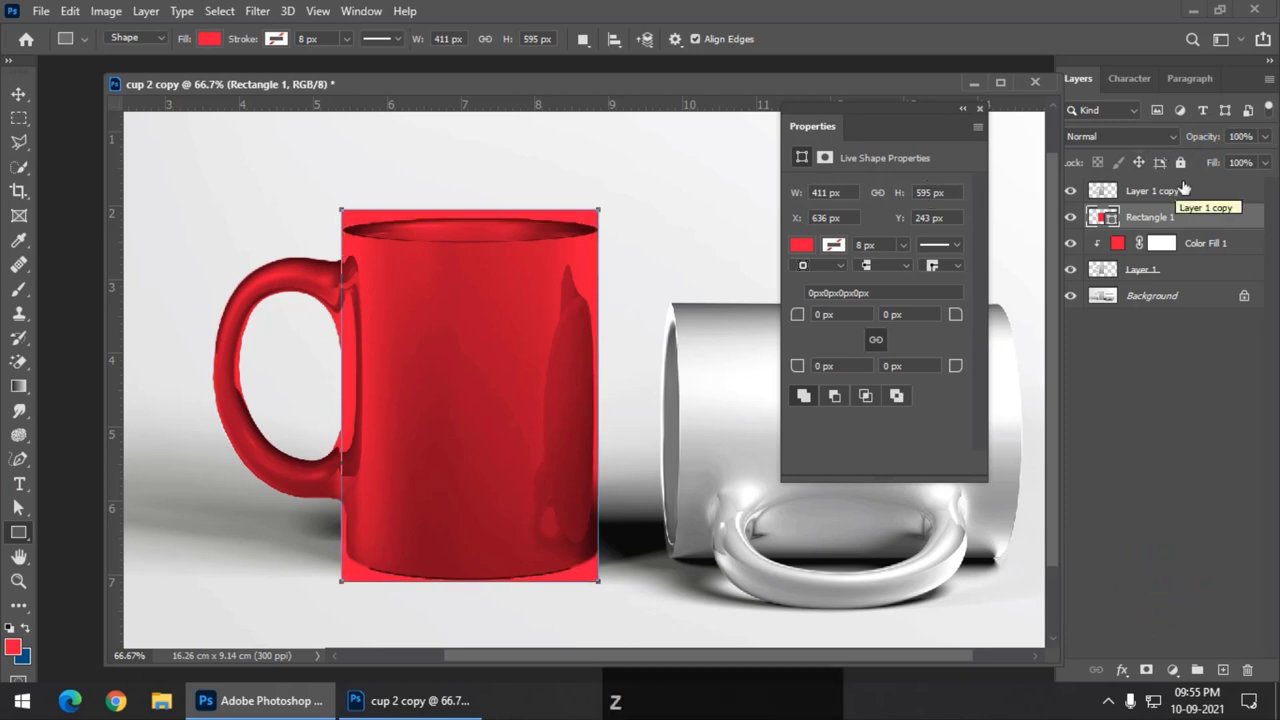
{"action": "left_click", "coordinate": [981, 114]}
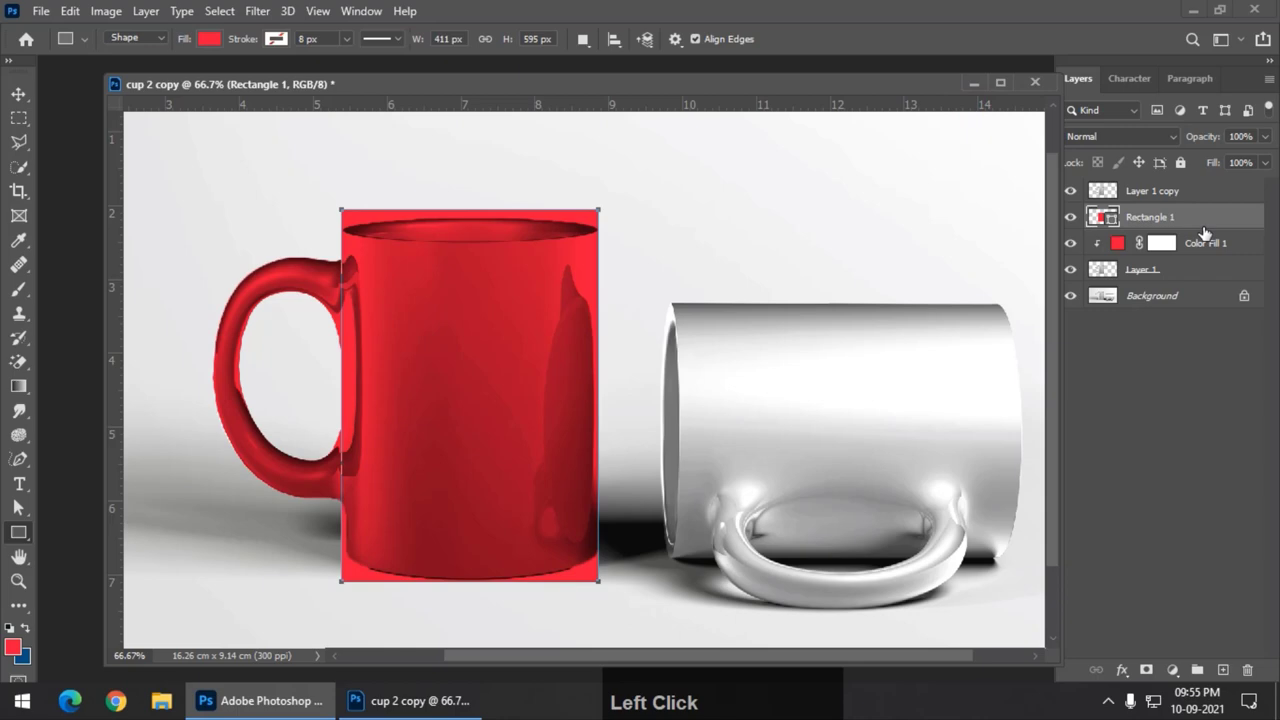
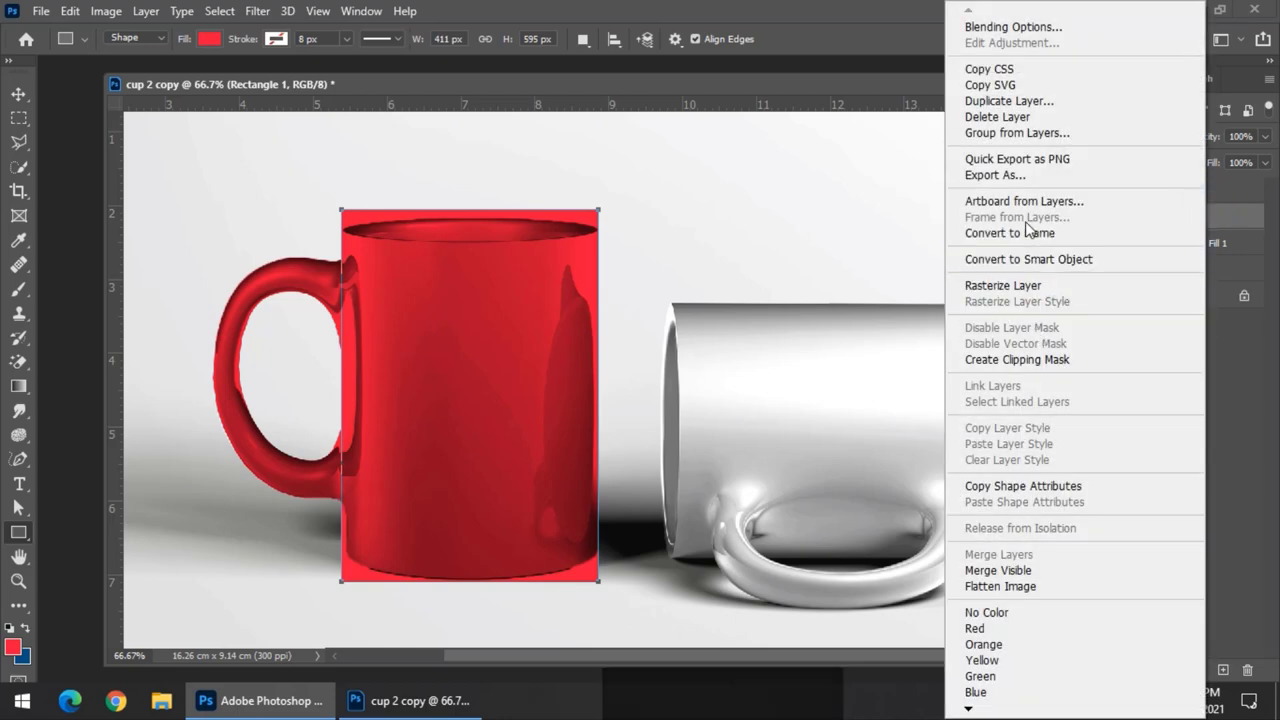
{"action": "left_click", "coordinate": [1036, 267]}
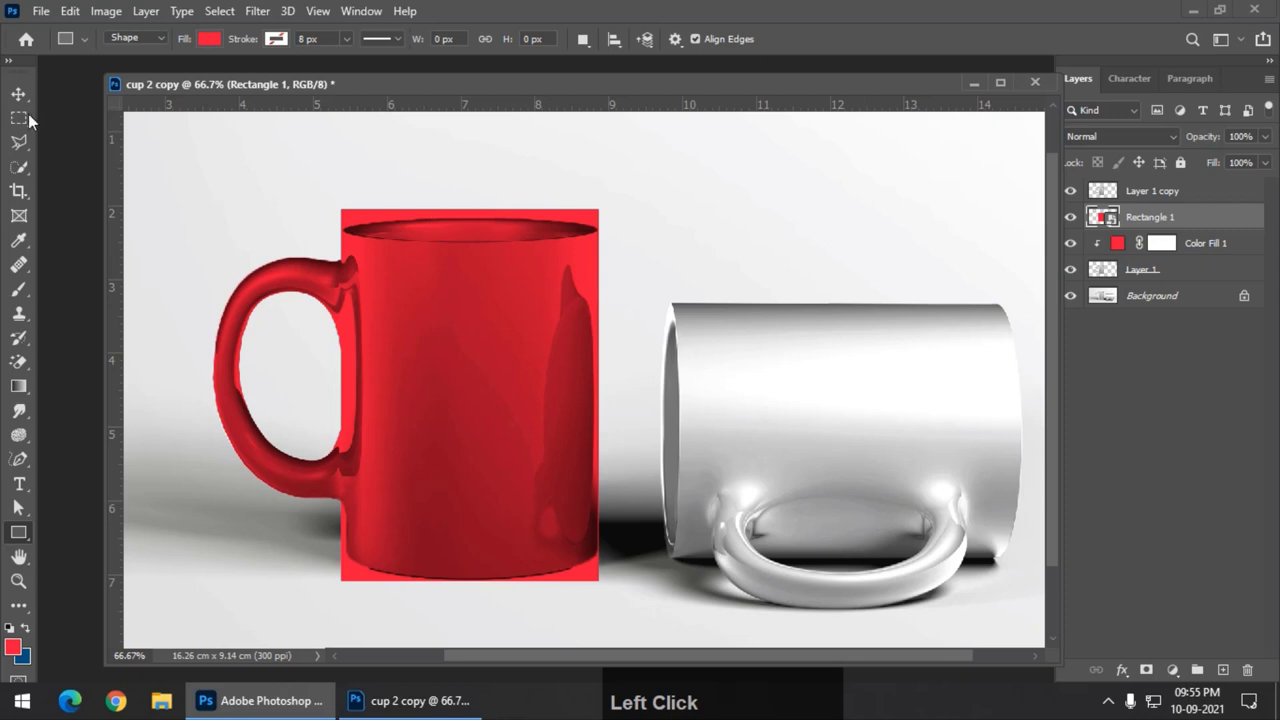
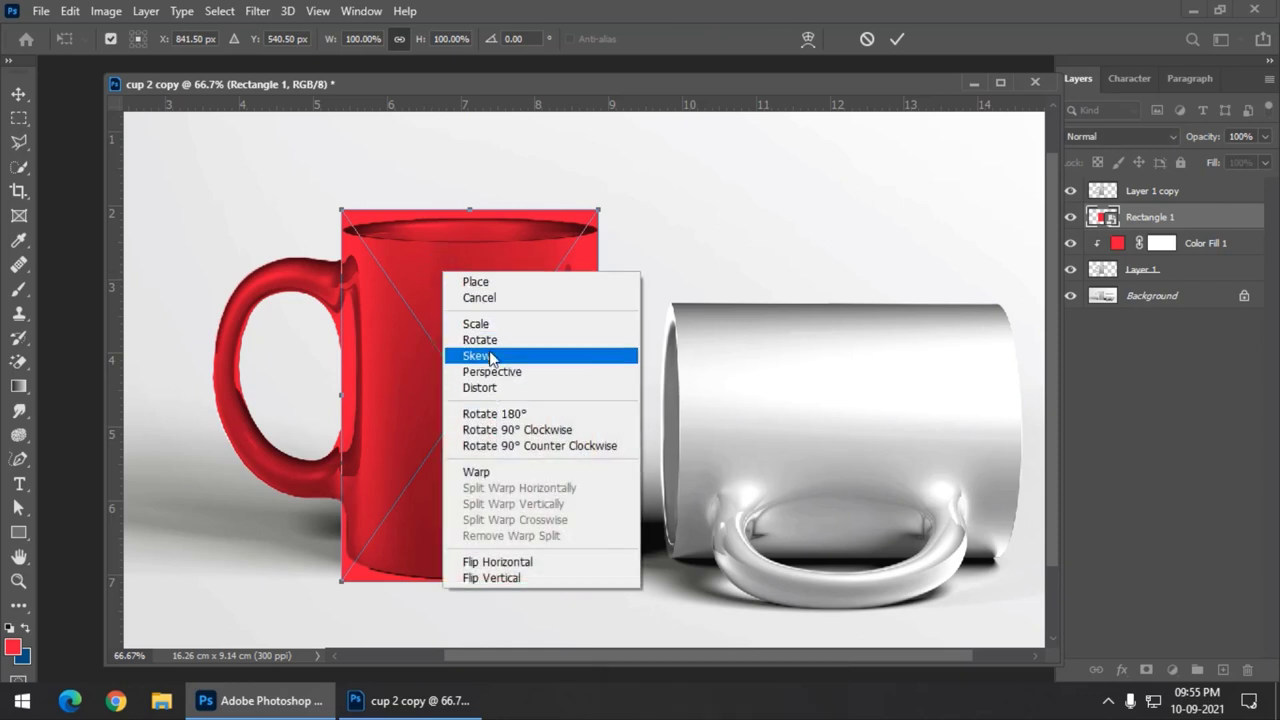
Warp the rectangle so its edges follow the mug's rim and base, then commit the warp.
{"action": "left_click", "coordinate": [499, 477]}
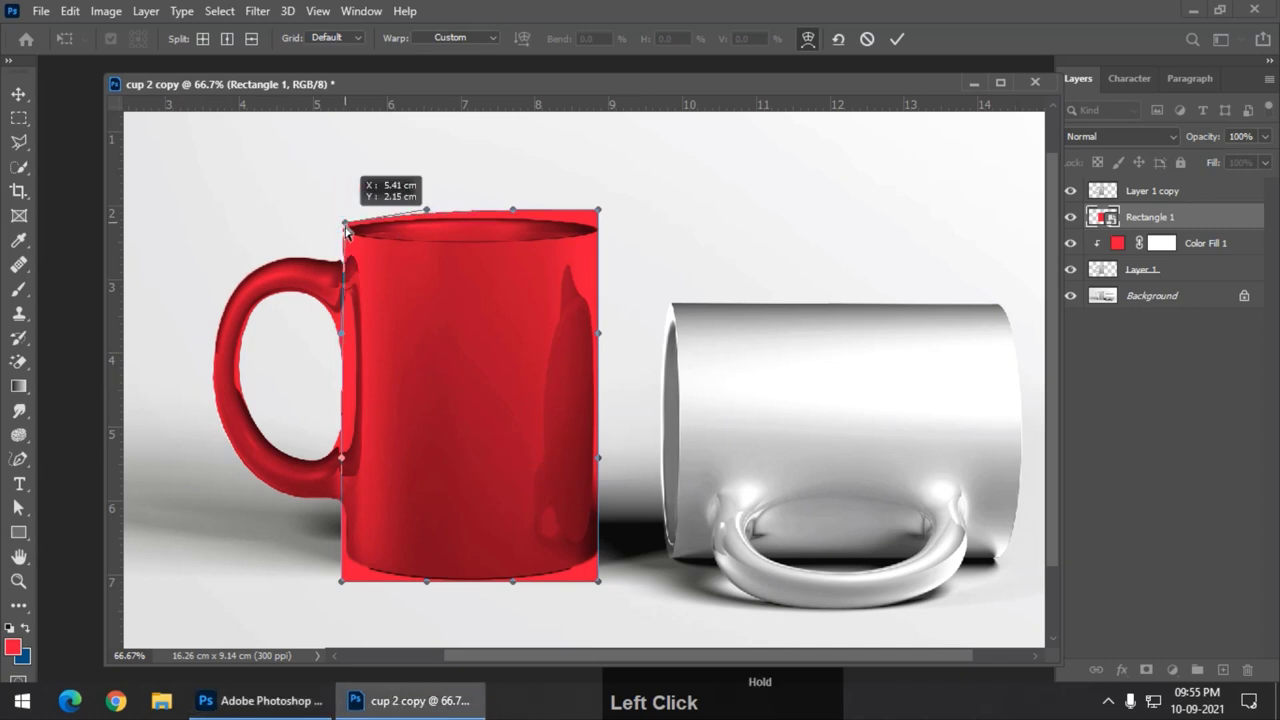
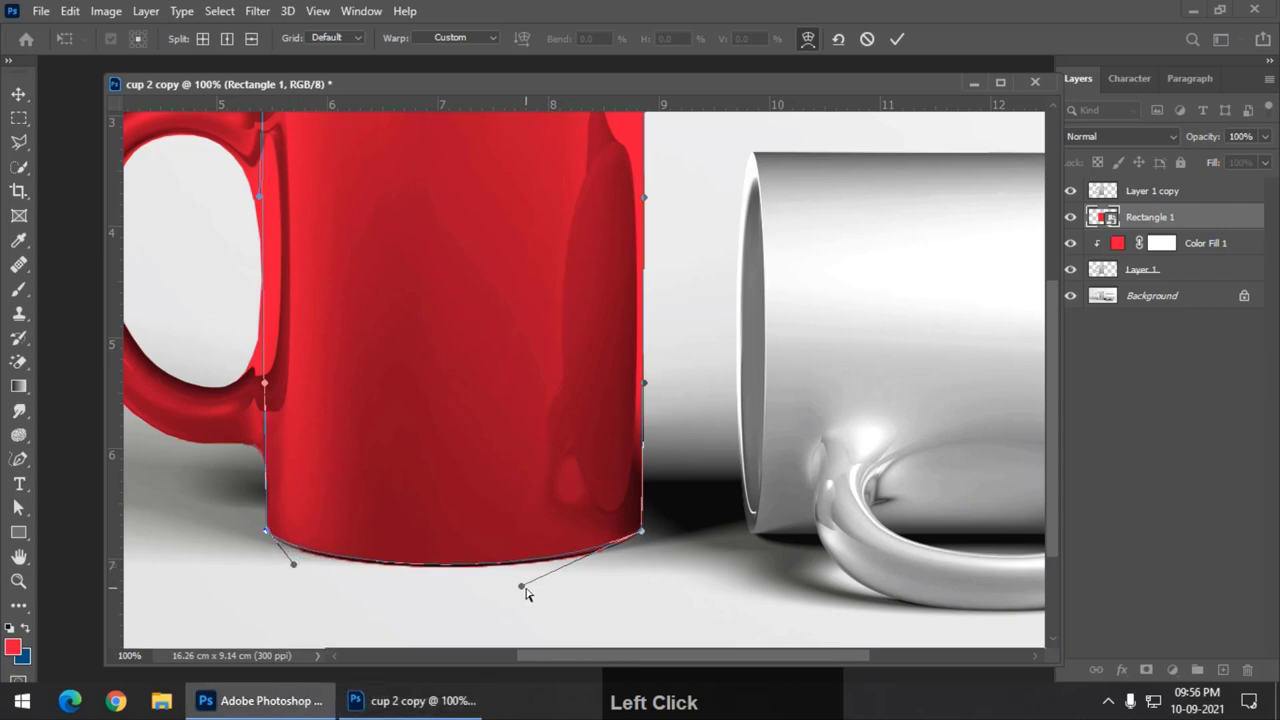
{"action": "key", "text": "Return"}
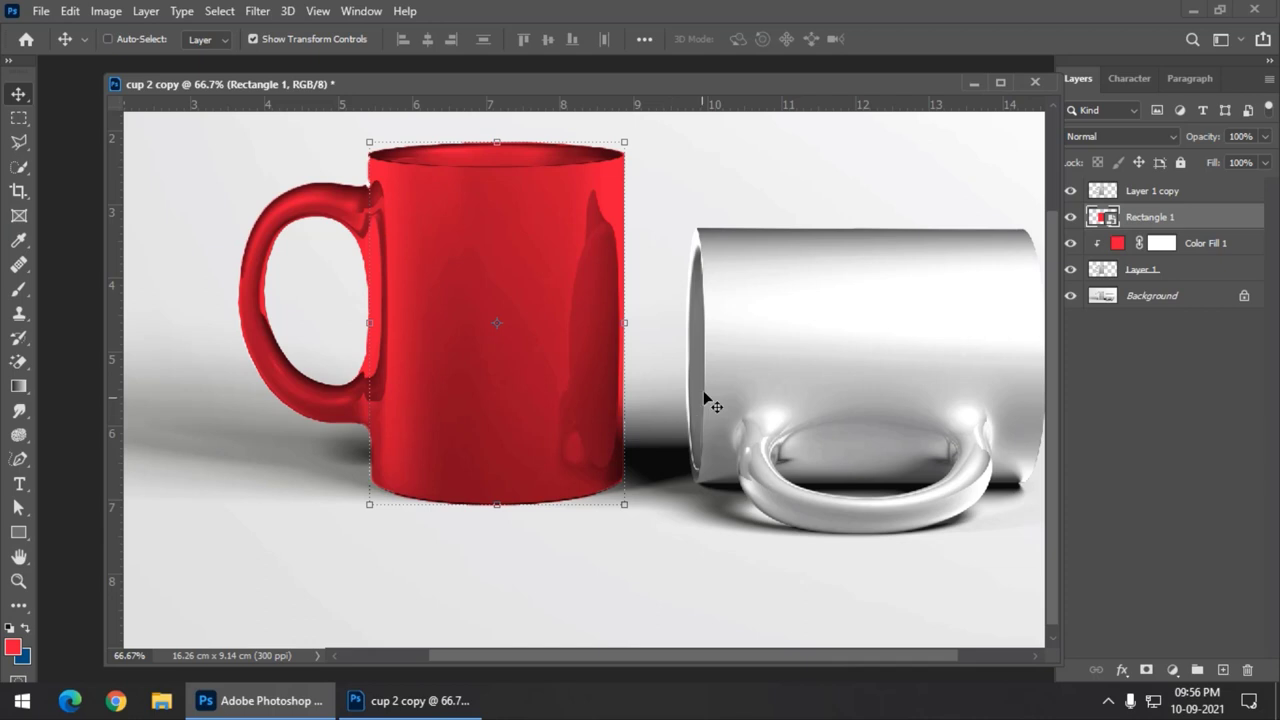
{"action": "key", "text": "ctrl+-"}
{"action": "key", "text": "ctrl+="}
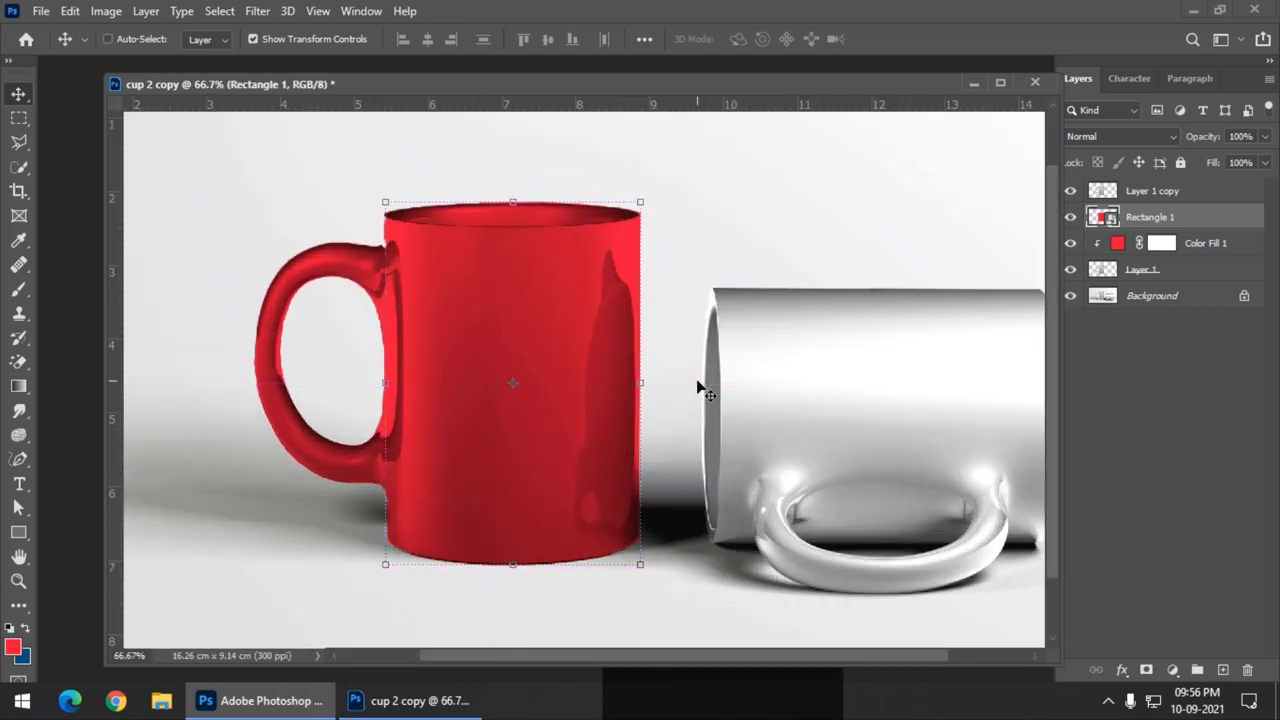
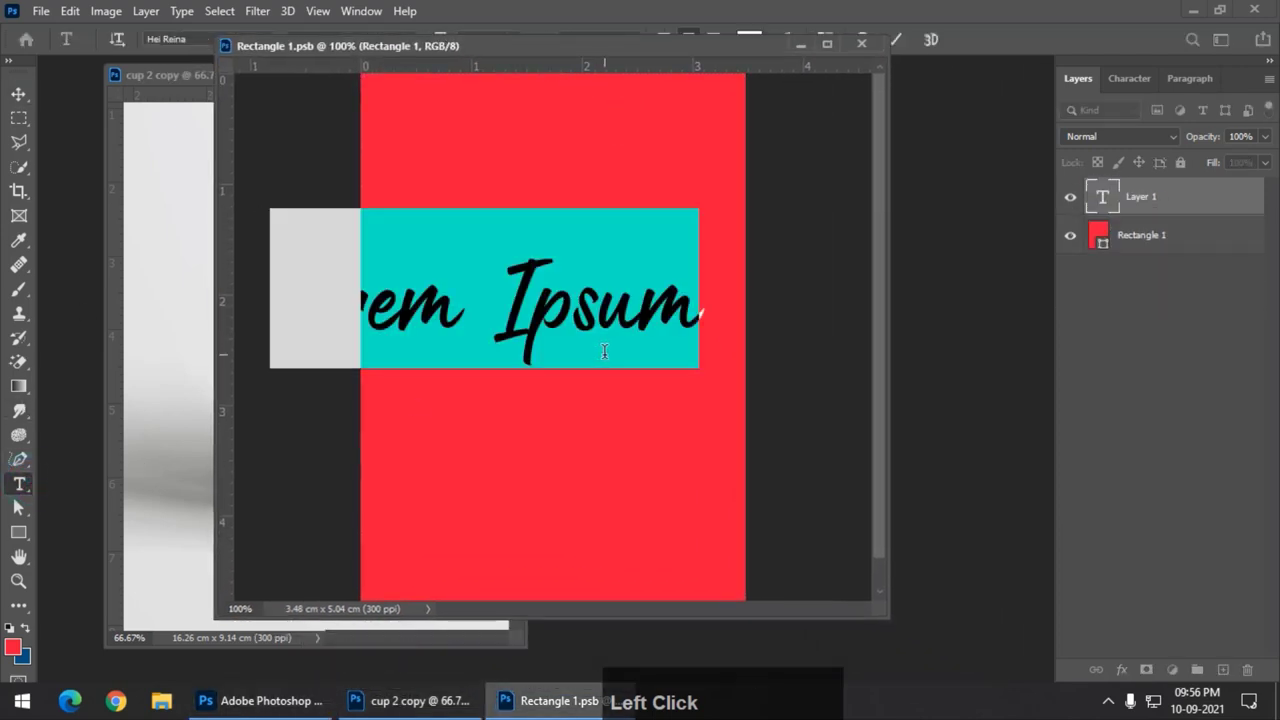
Inside the smart object, replace the placeholder with white 'Espresso' text.
{"action": "key", "text": "shift+e"}
{"action": "type", "text": "spresso"}
{"action": "key", "text": "BackSpace"}
{"action": "key", "text": "Return"}
{"action": "left_click", "coordinate": [28, 102]}
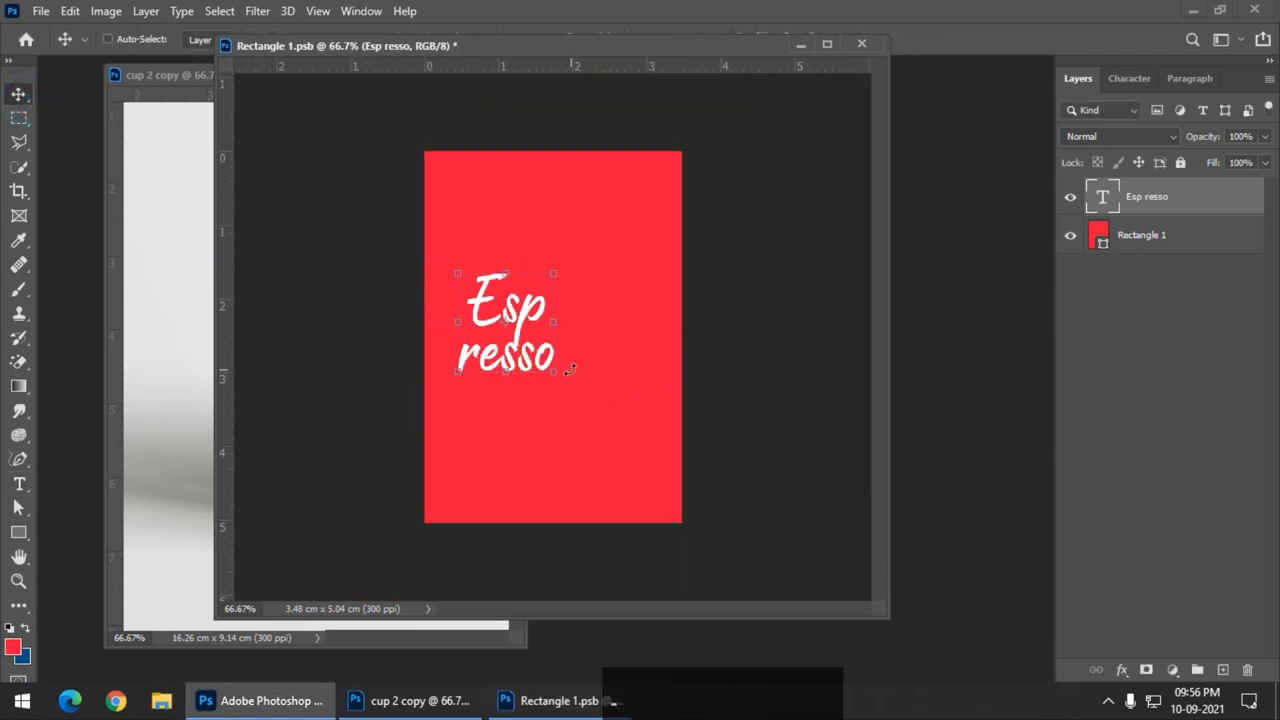
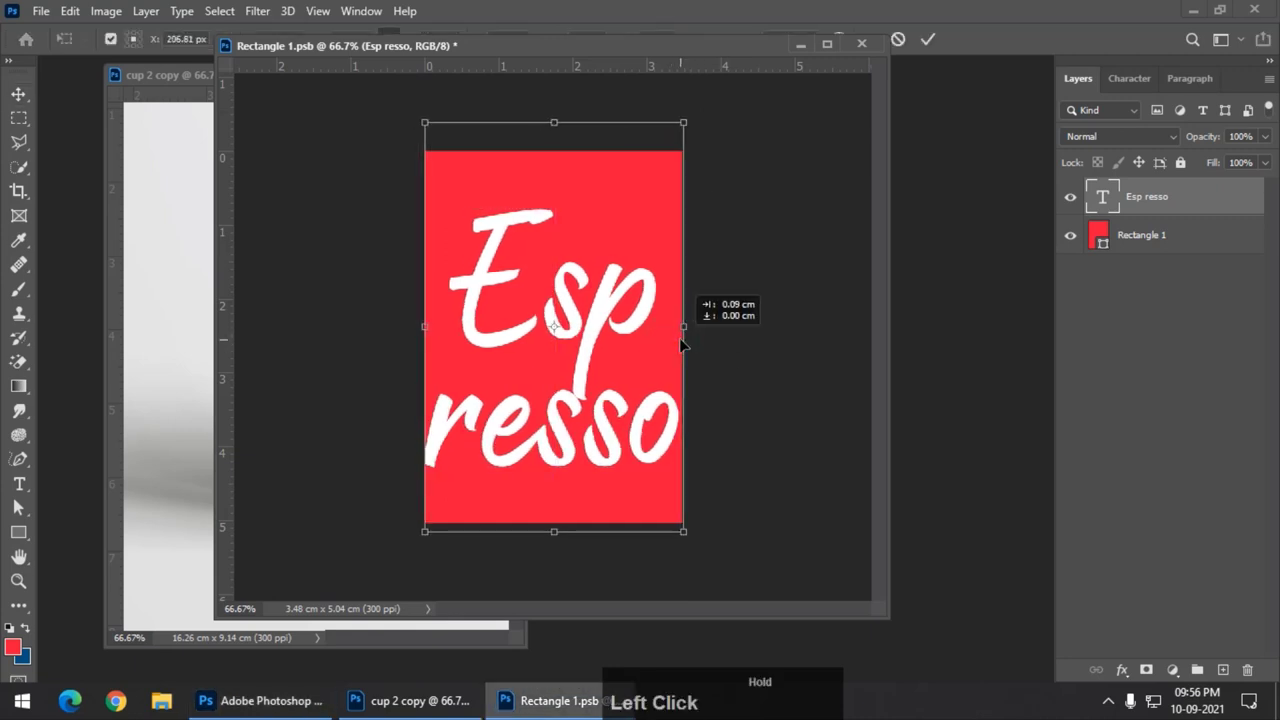
Enlarge the Espresso text, save the smart object and return to the mugs document.
{"action": "key", "text": "Return"}
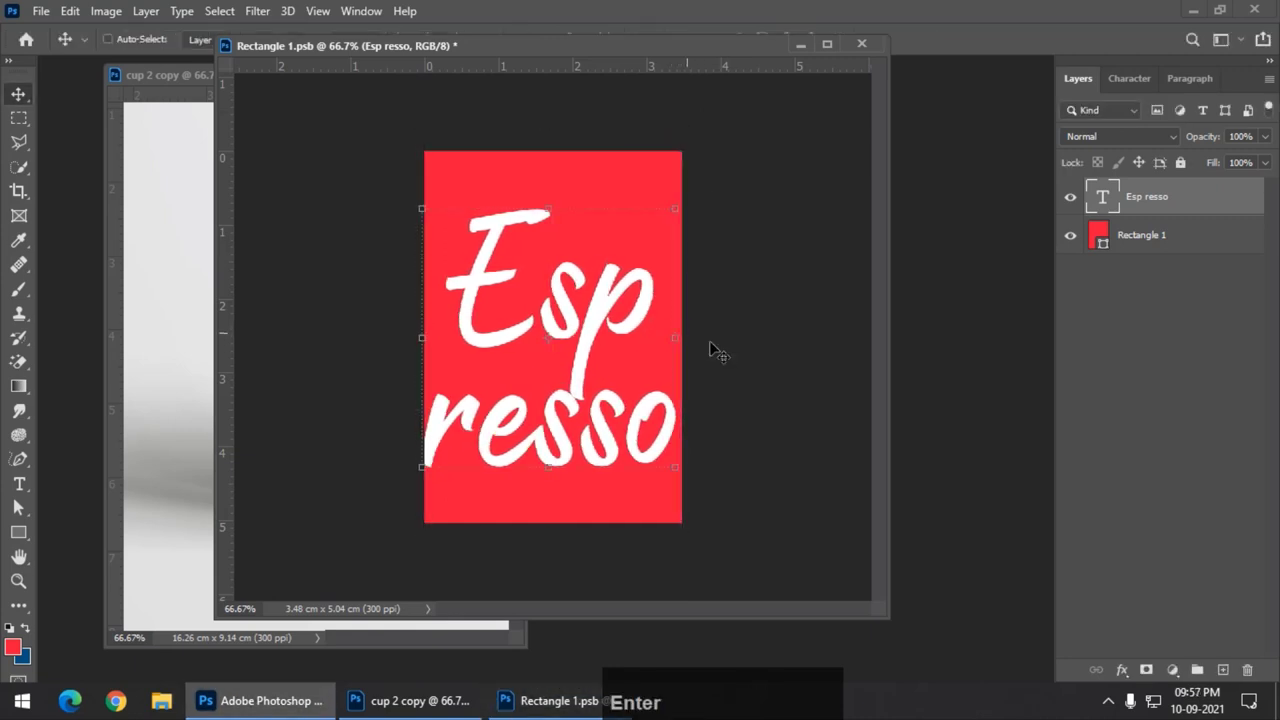
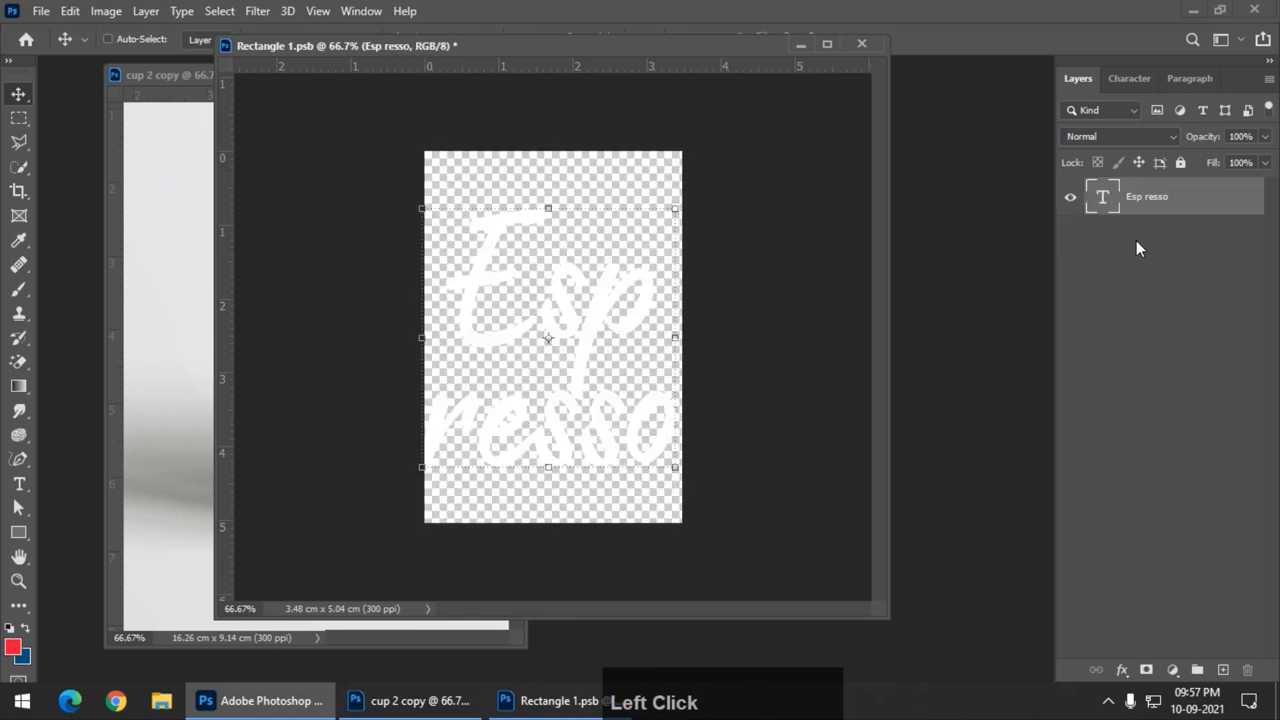
{"action": "key", "text": "ctrl+s"}
{"action": "left_click", "coordinate": [874, 51]}
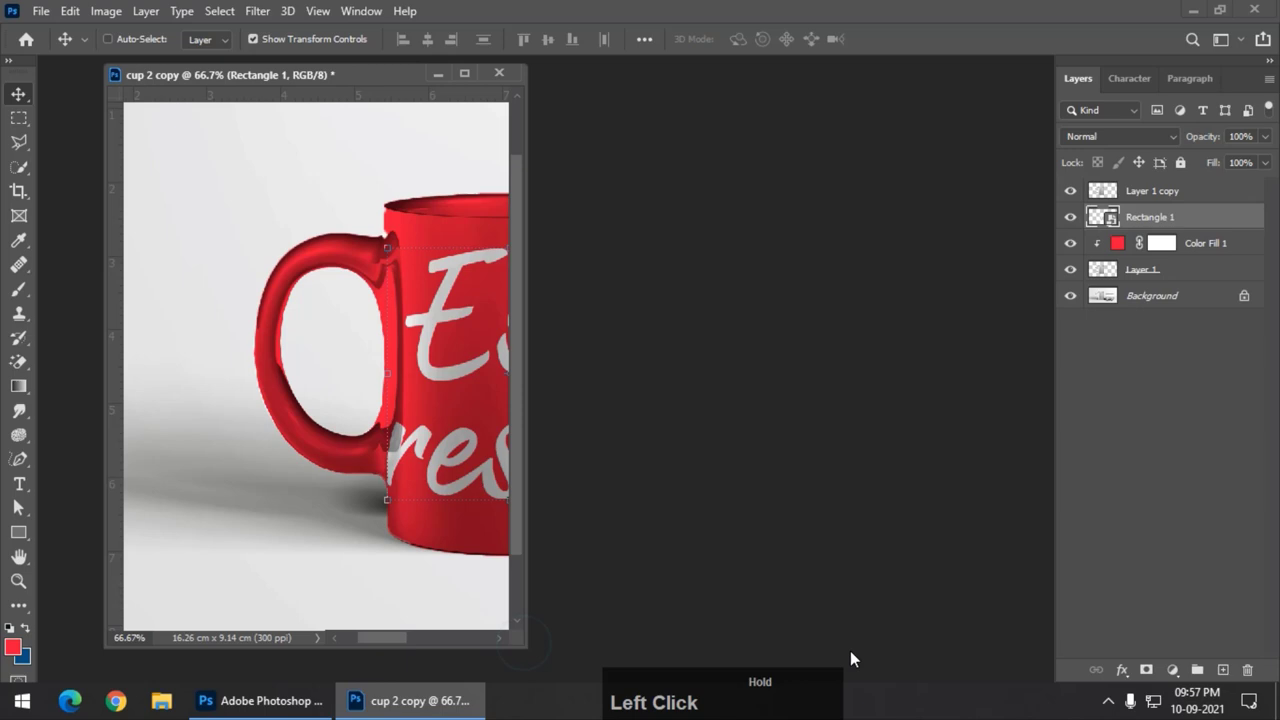
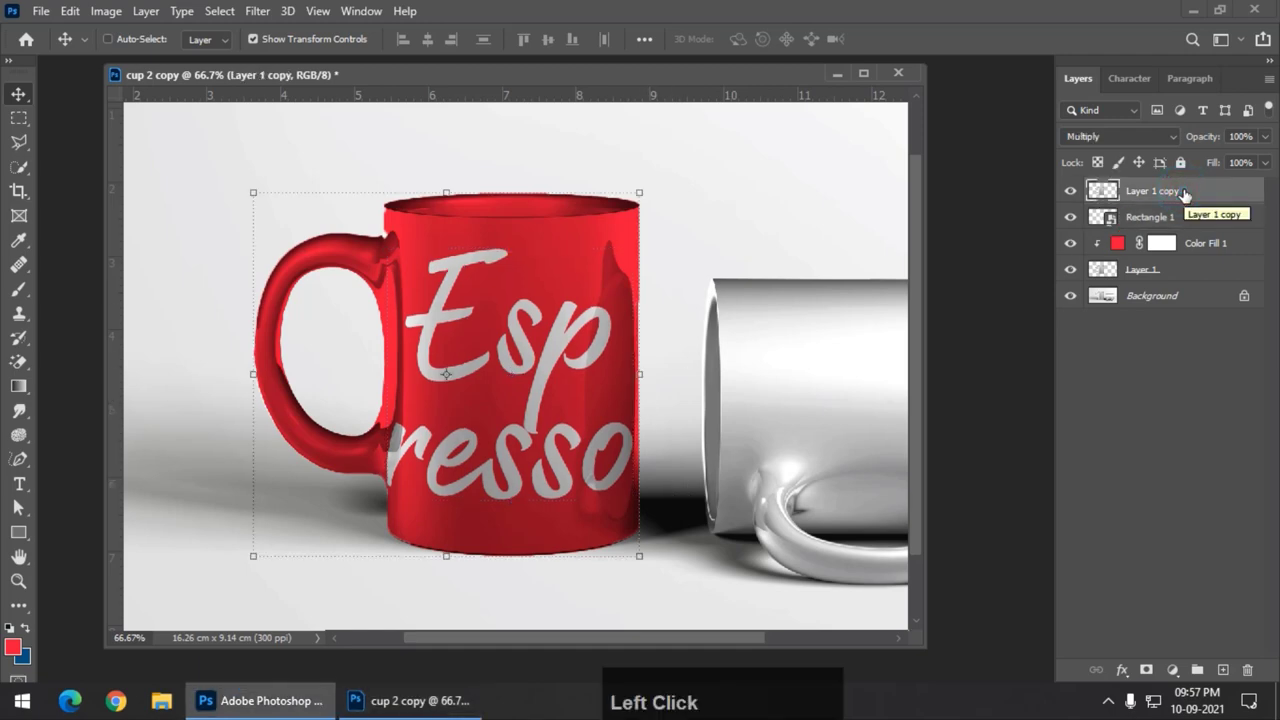
Duplicate the mug shading above the label, set it to Multiply at 82% opacity, and select Layer 1.
{"action": "key", "text": "ctrl+j"}
{"action": "left_click", "coordinate": [1125, 147]}
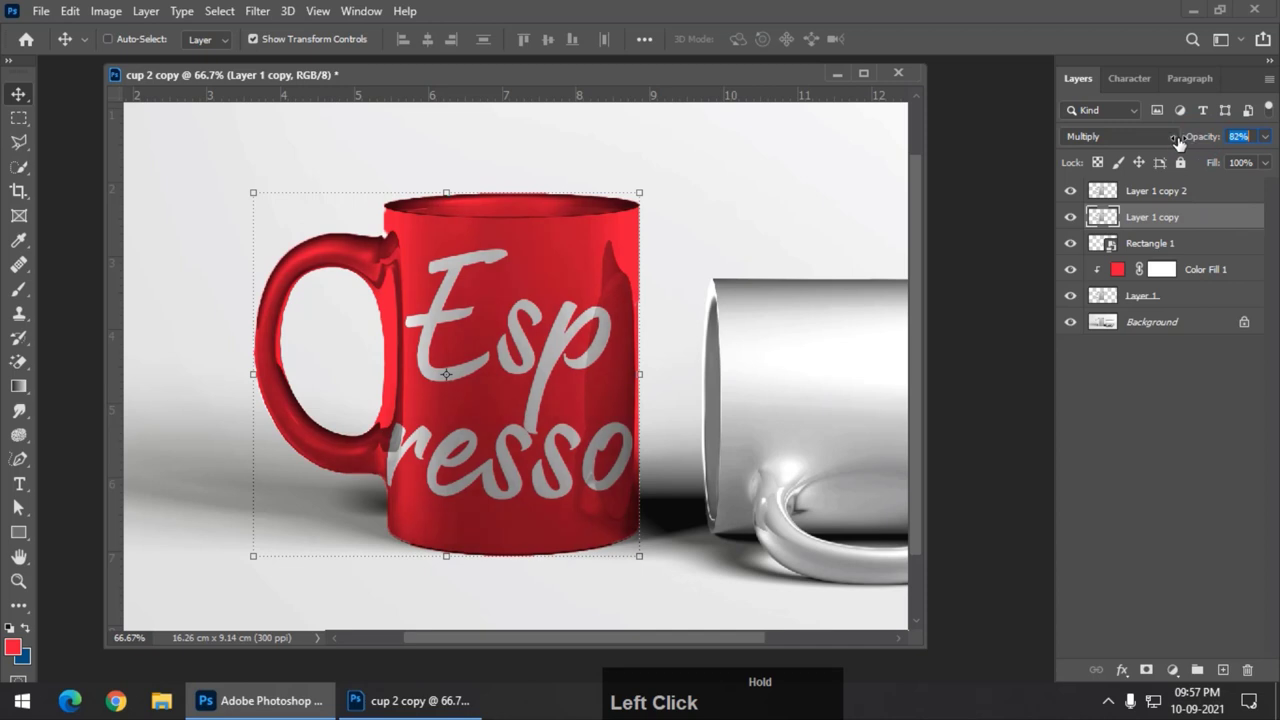
{"action": "key", "text": "-"}
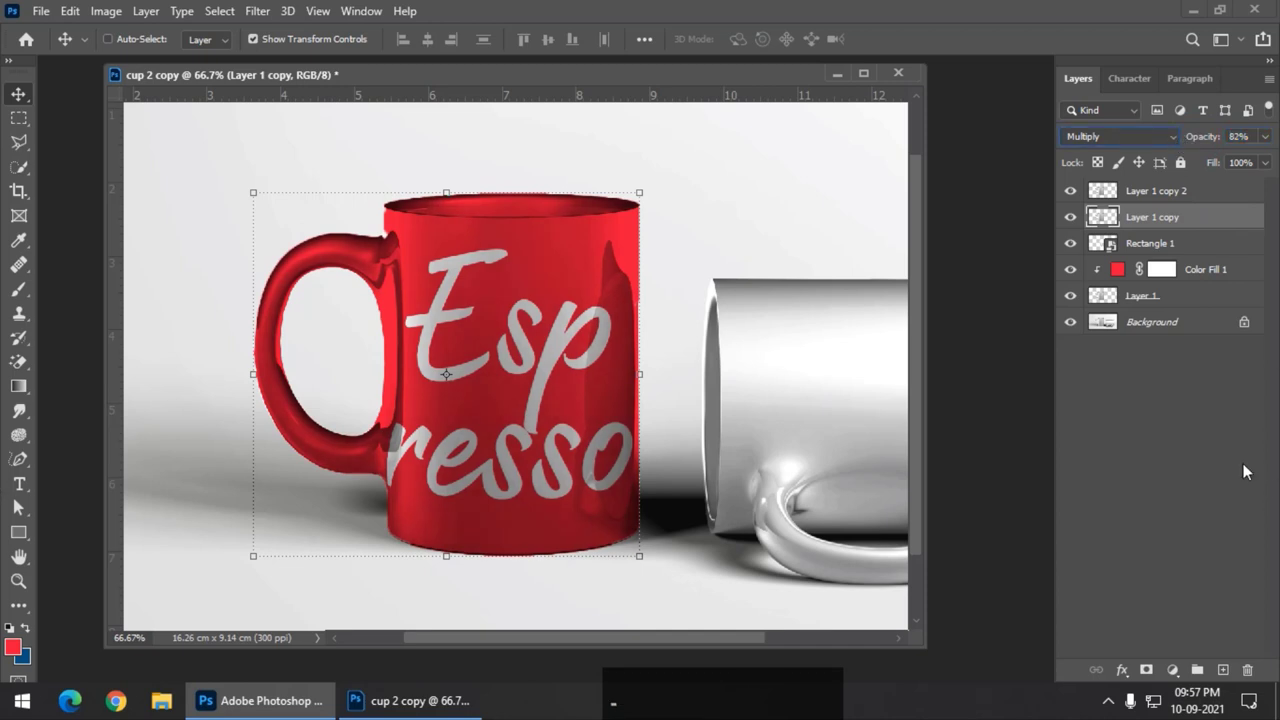
{"action": "left_click", "coordinate": [496, 86]}
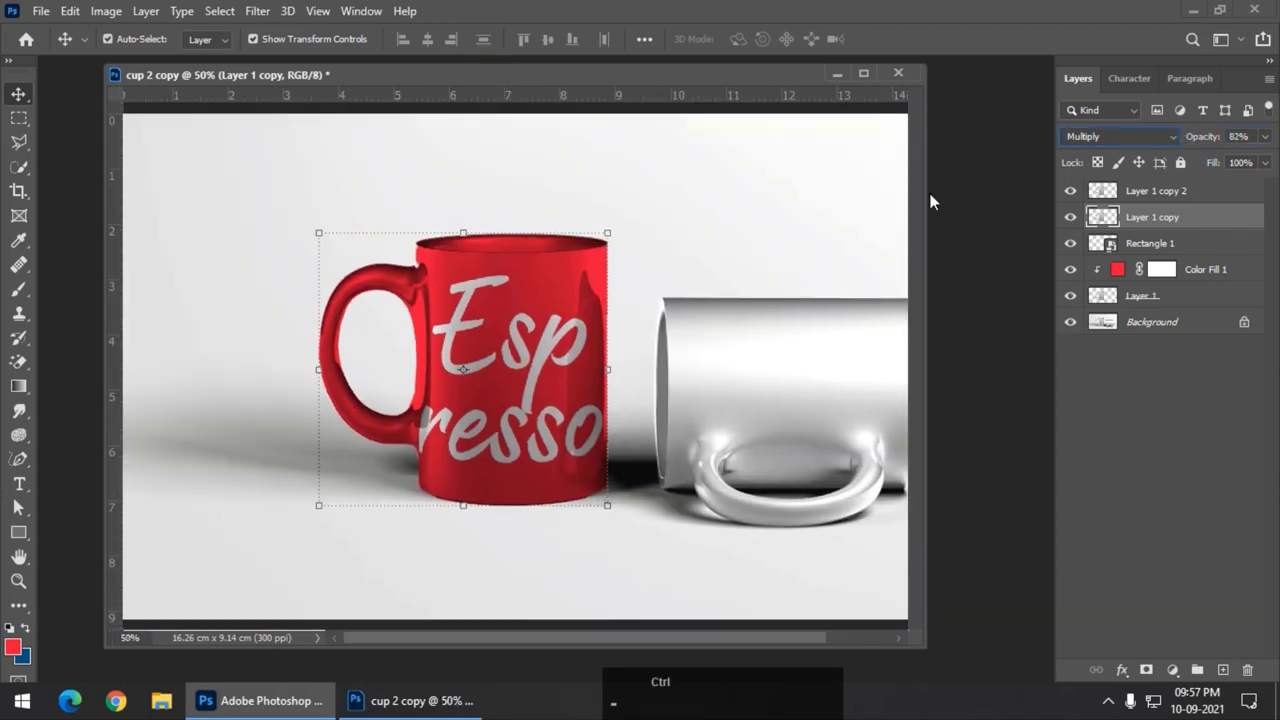
{"action": "left_click", "coordinate": [598, 84]}
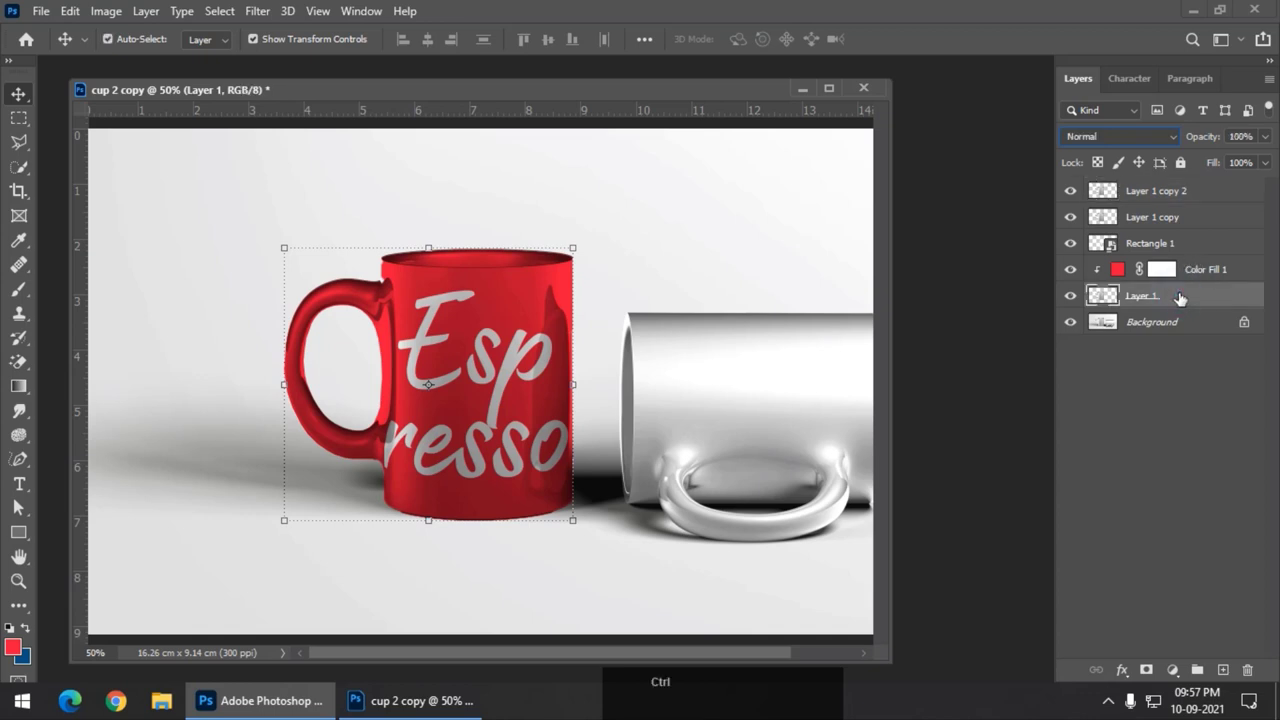
Make three more shading copies above the label and set the visible one to Linear Burn.
{"action": "key", "text": "ctrl+j"}
{"action": "scroll", "scroll_direction": "up", "scroll_amount": 3}
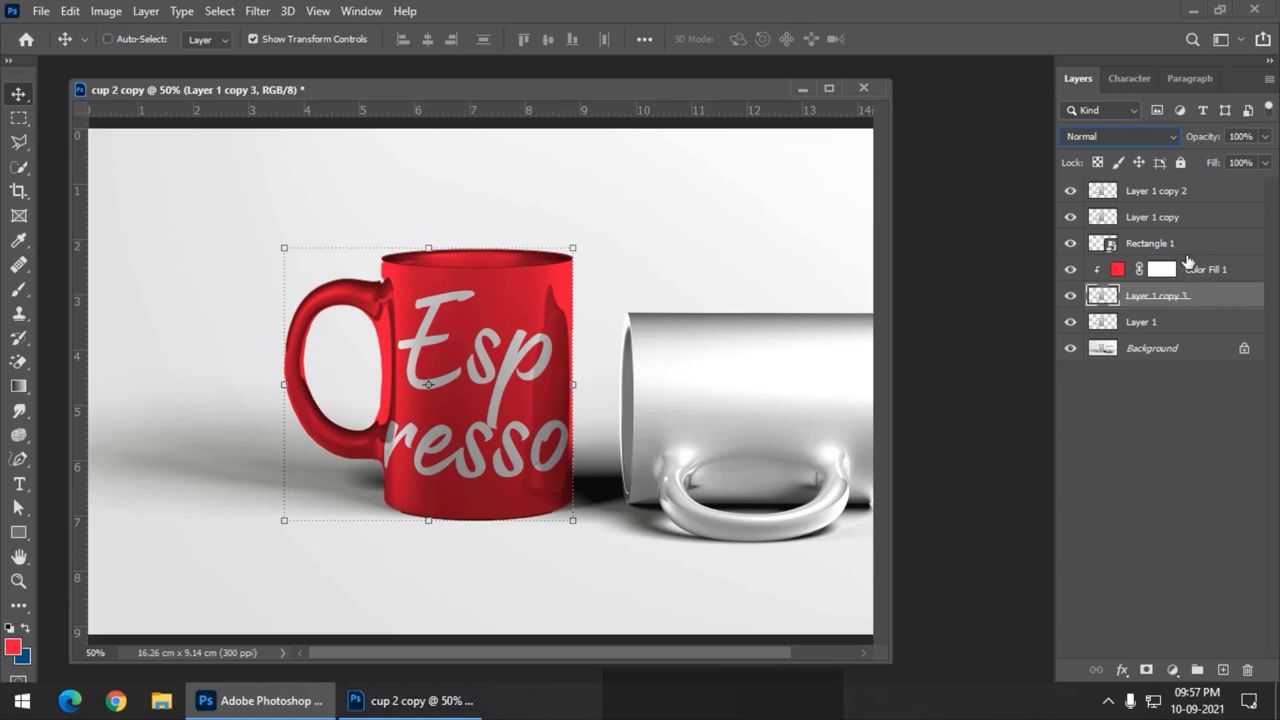
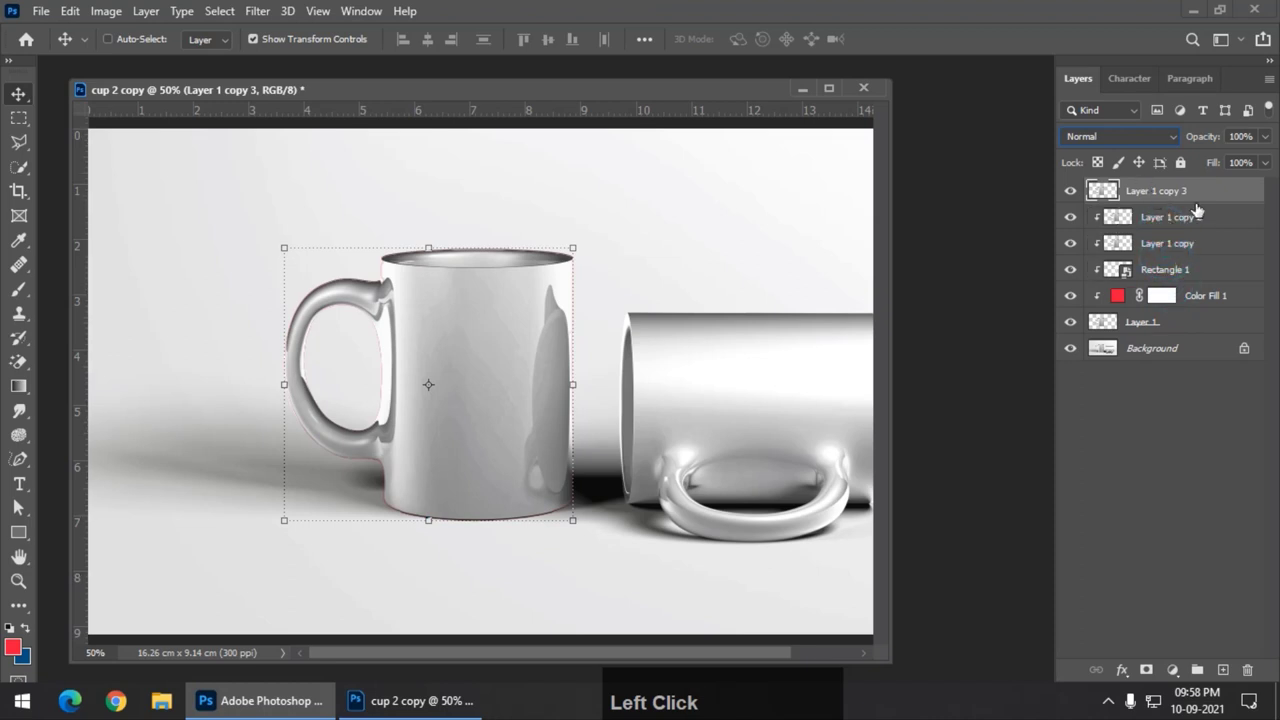
{"action": "key", "text": "ctrl+j"}
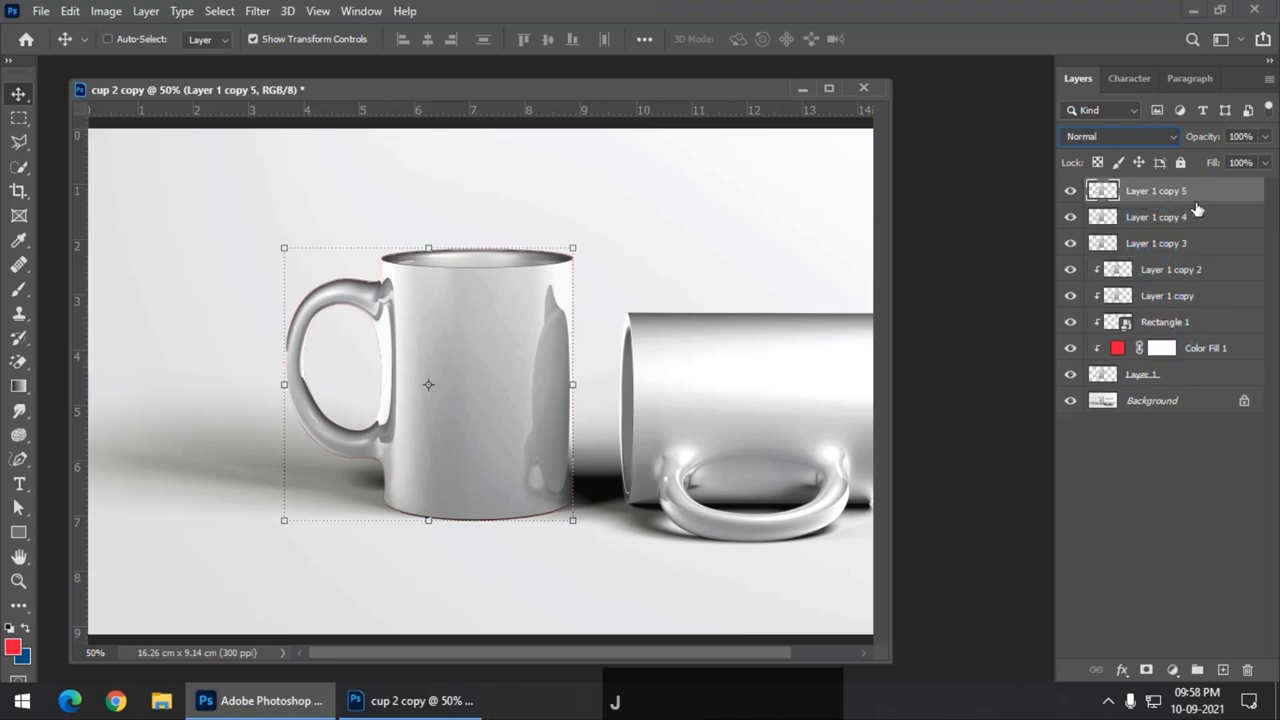
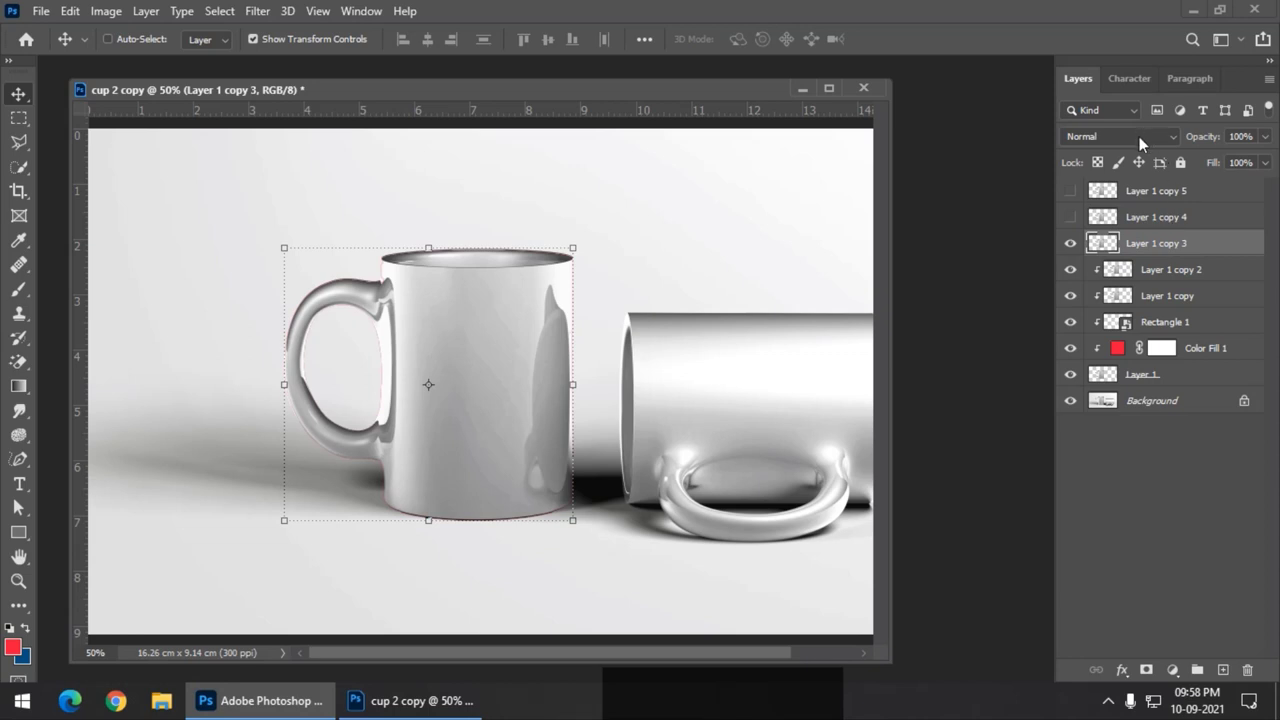
{"action": "left_click", "coordinate": [1145, 141]}
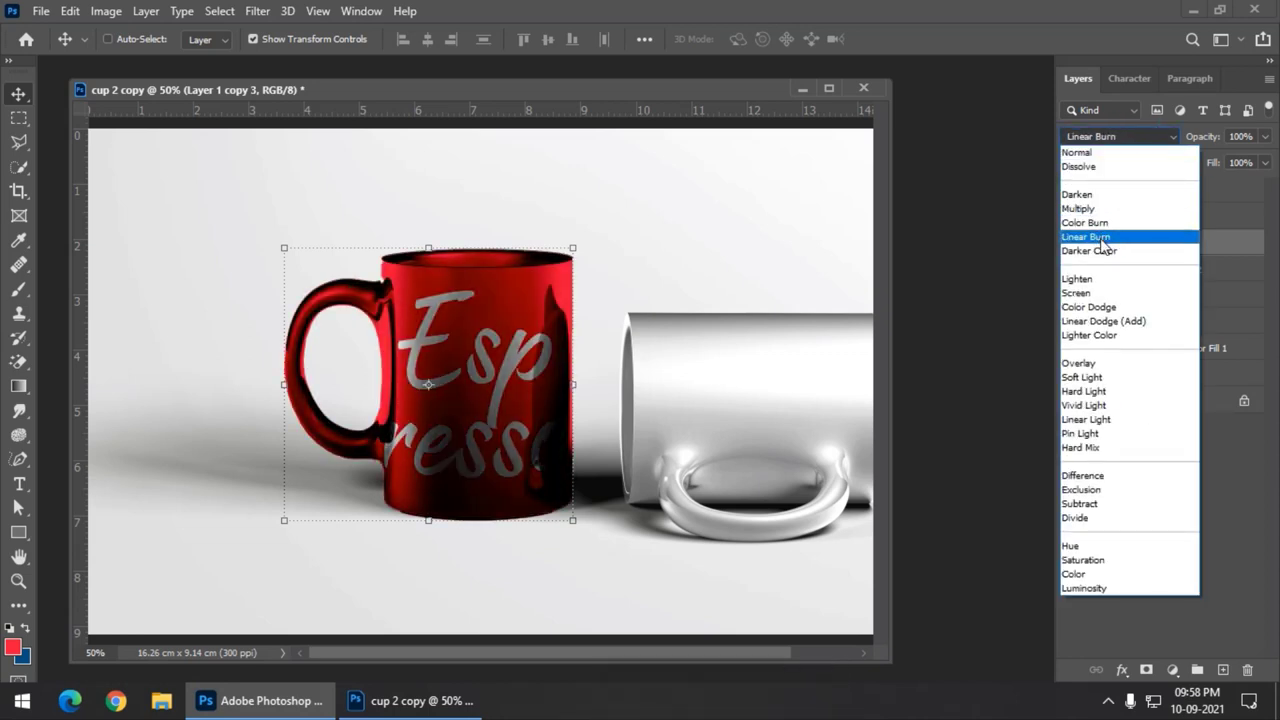
{"action": "left_click", "coordinate": [1106, 243]}
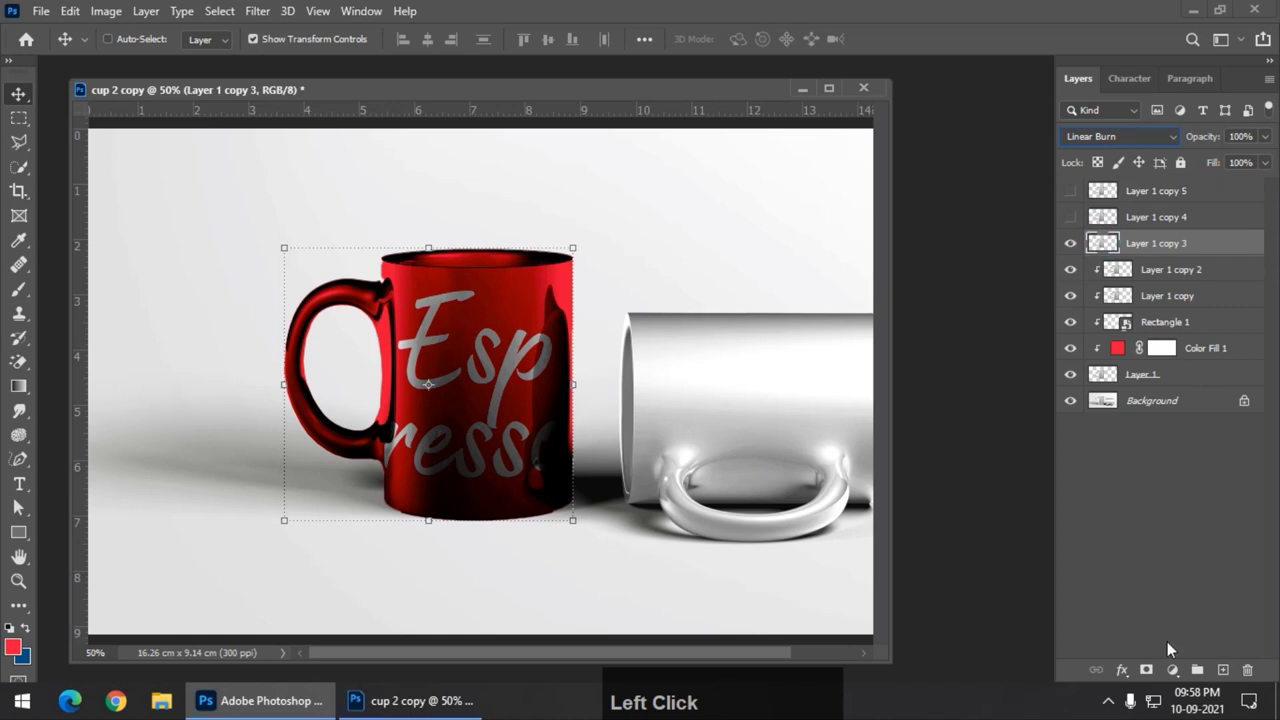
Add a clipped Levels adjustment and lighten the burned mug's midtones and highlights.
{"action": "left_click", "coordinate": [1179, 682]}
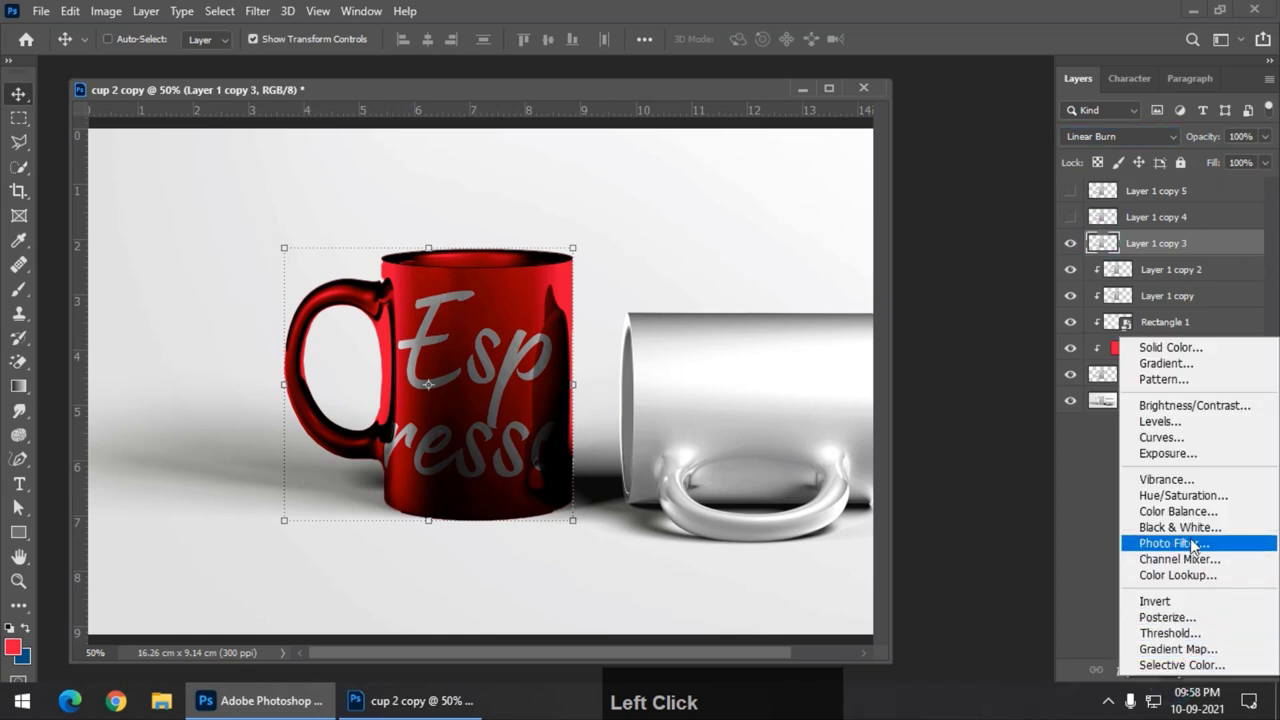
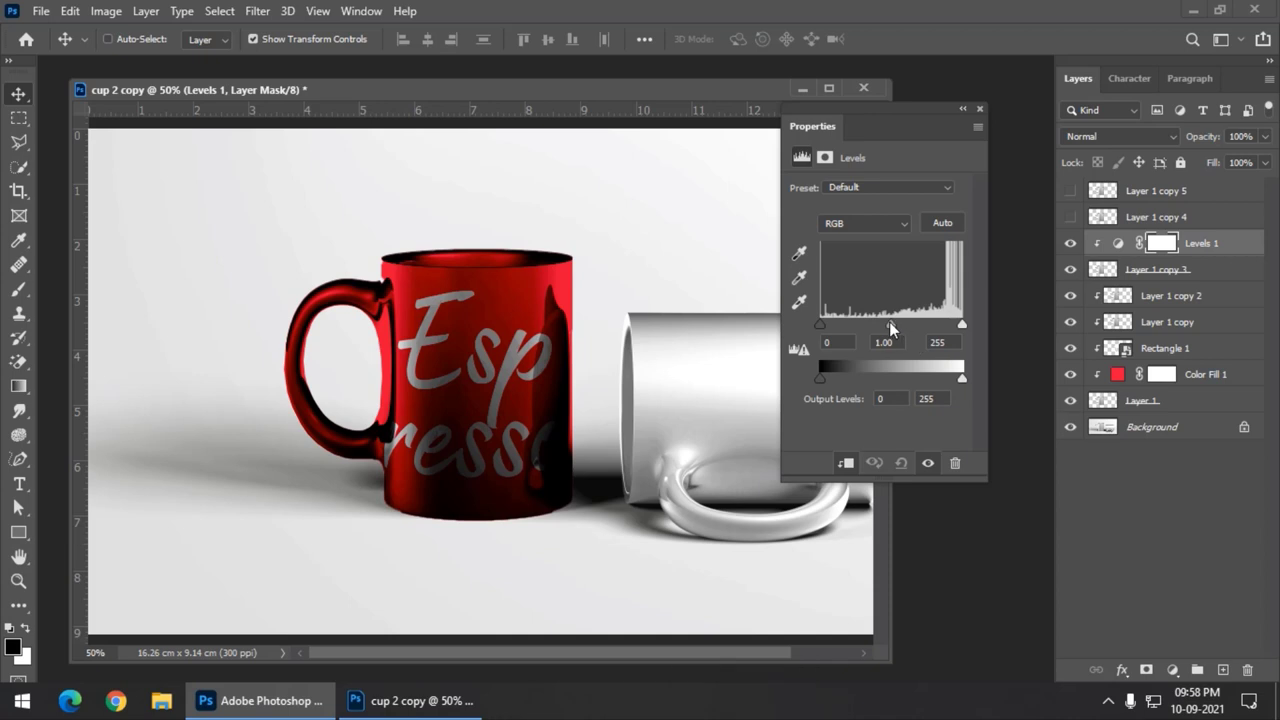
{"action": "left_click", "coordinate": [895, 327]}
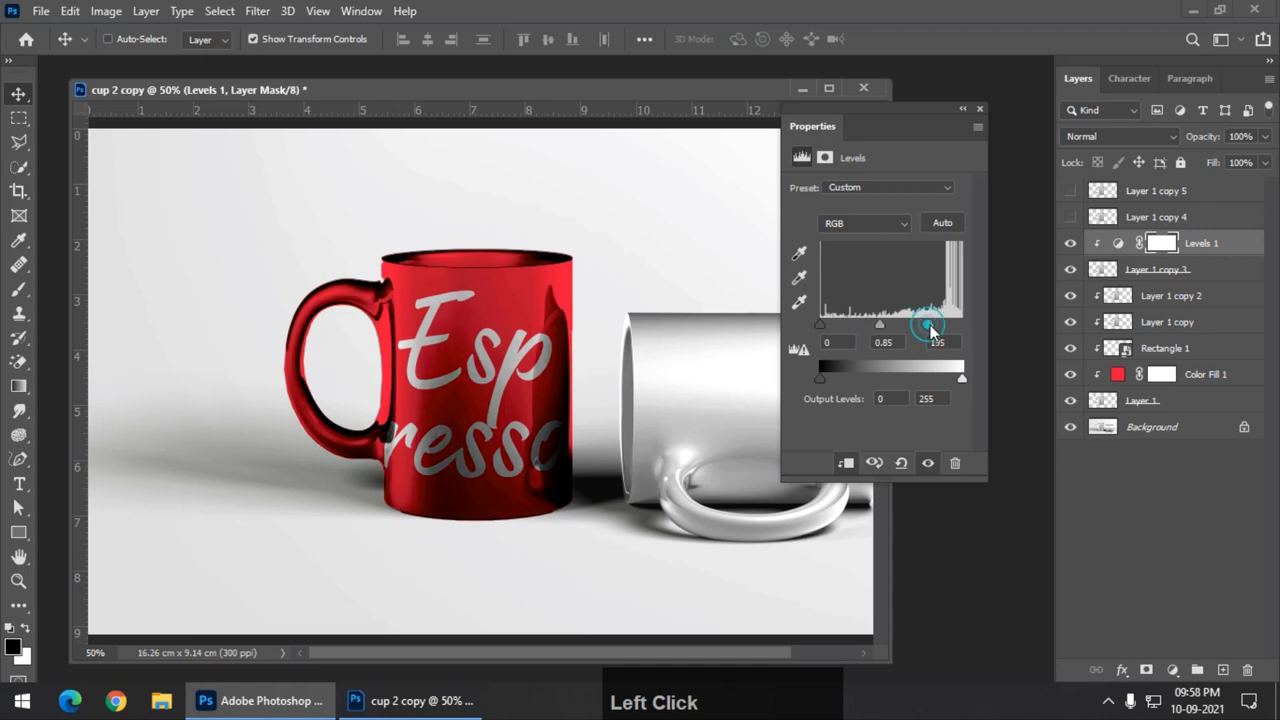
{"action": "left_click", "coordinate": [879, 329]}
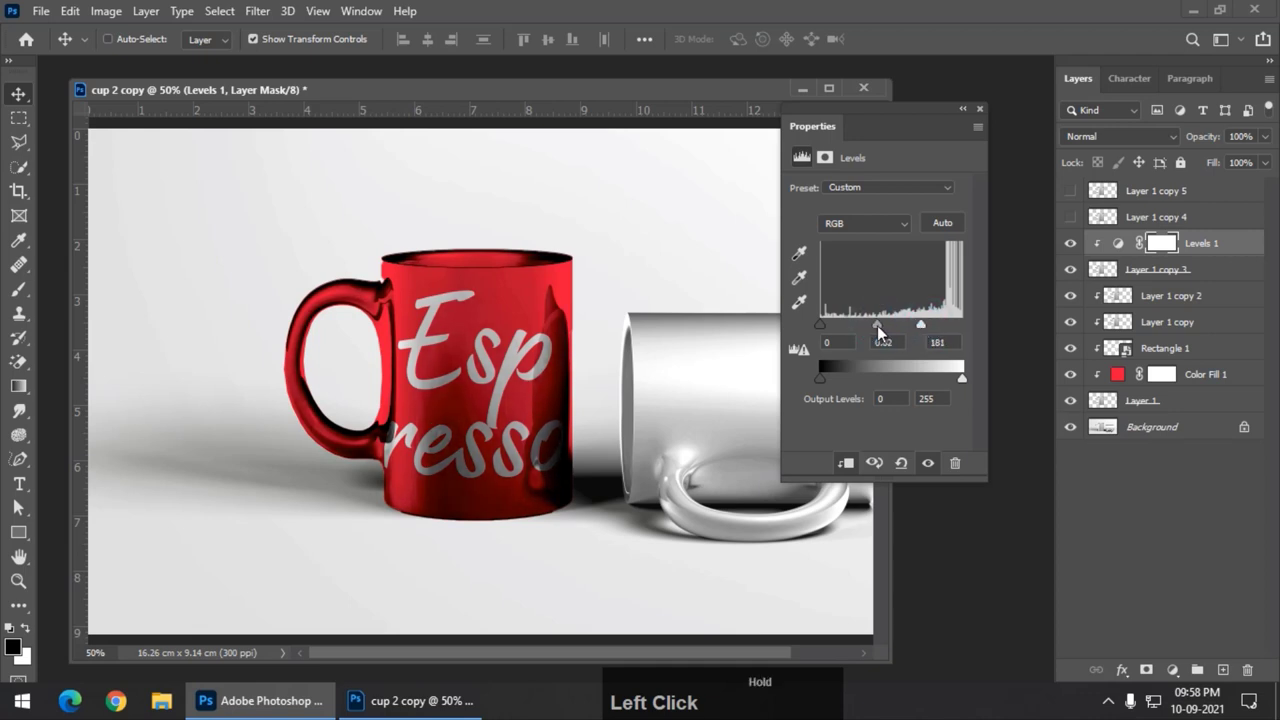
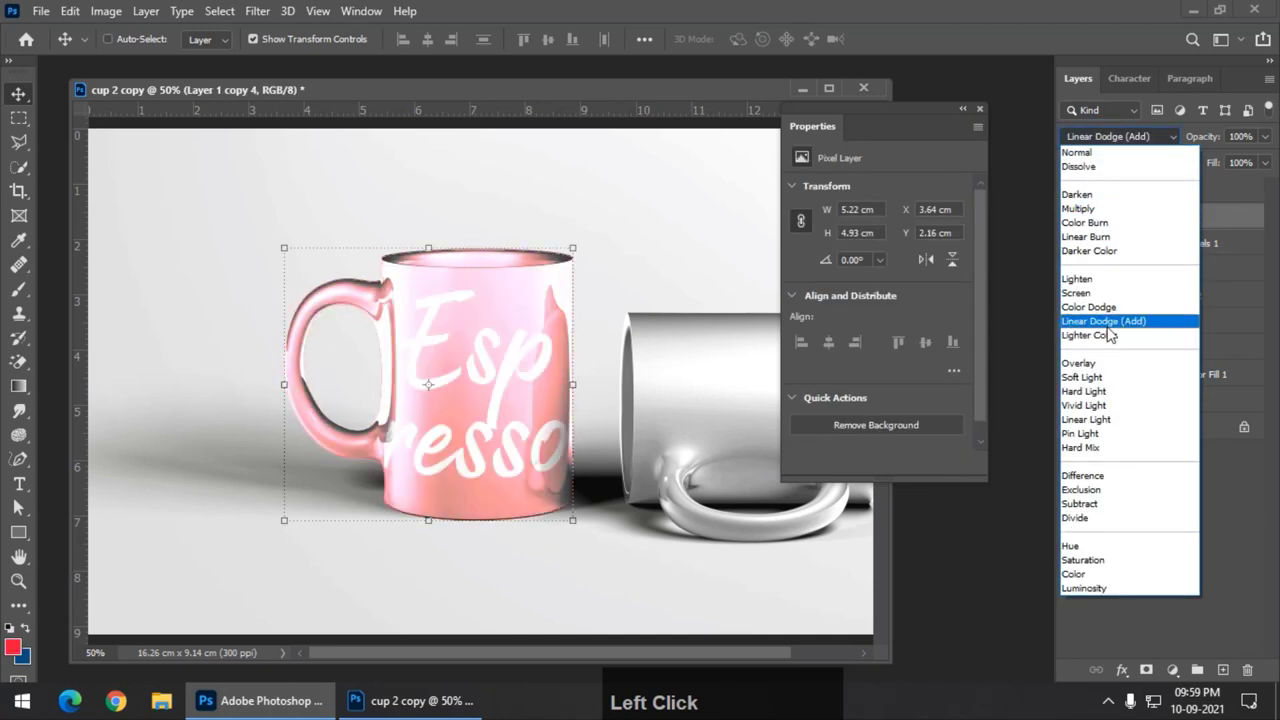
Set the second shading copy to Linear Dodge and add a clipped Levels with the black point pulled right.
{"action": "left_click", "coordinate": [1114, 333]}
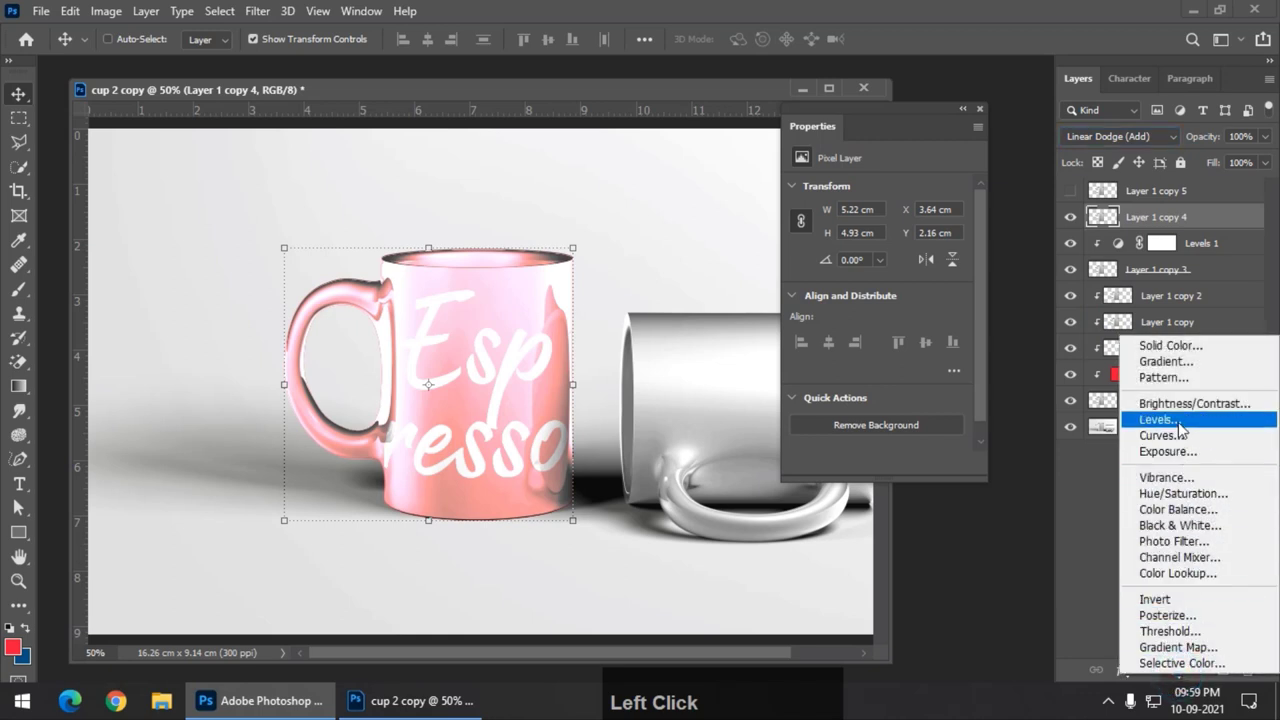
{"action": "left_click", "coordinate": [1183, 427]}
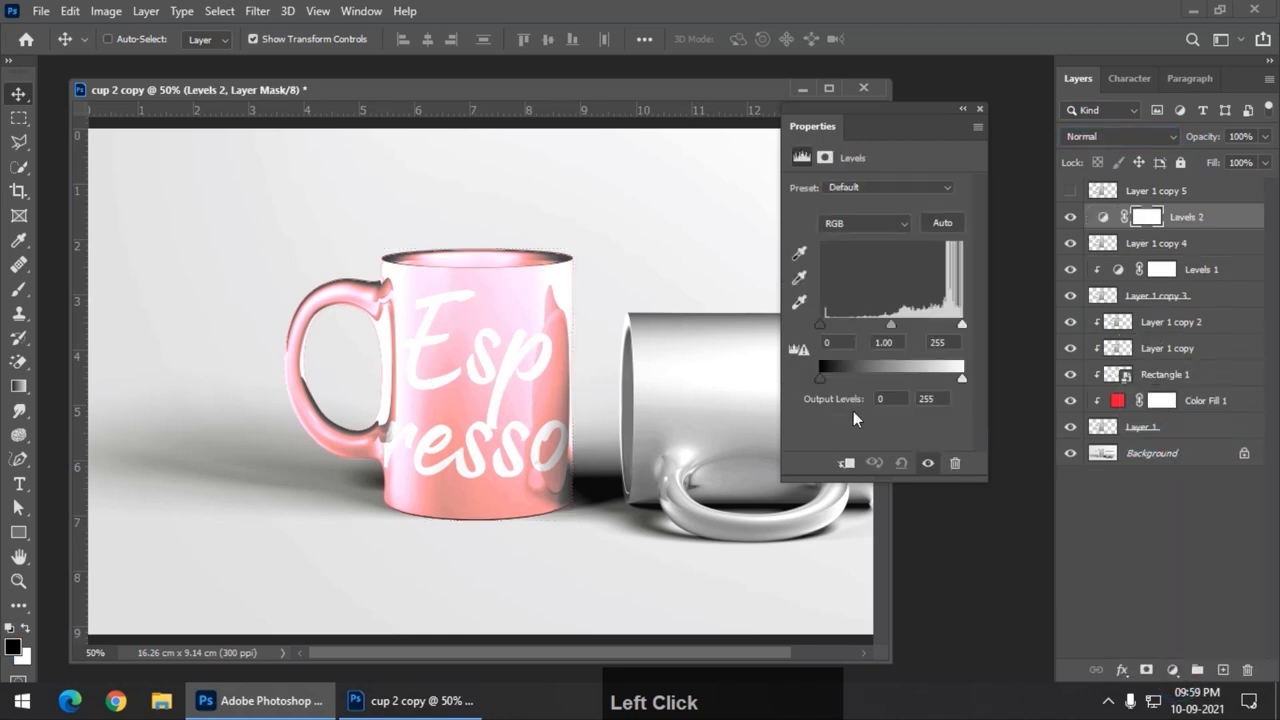
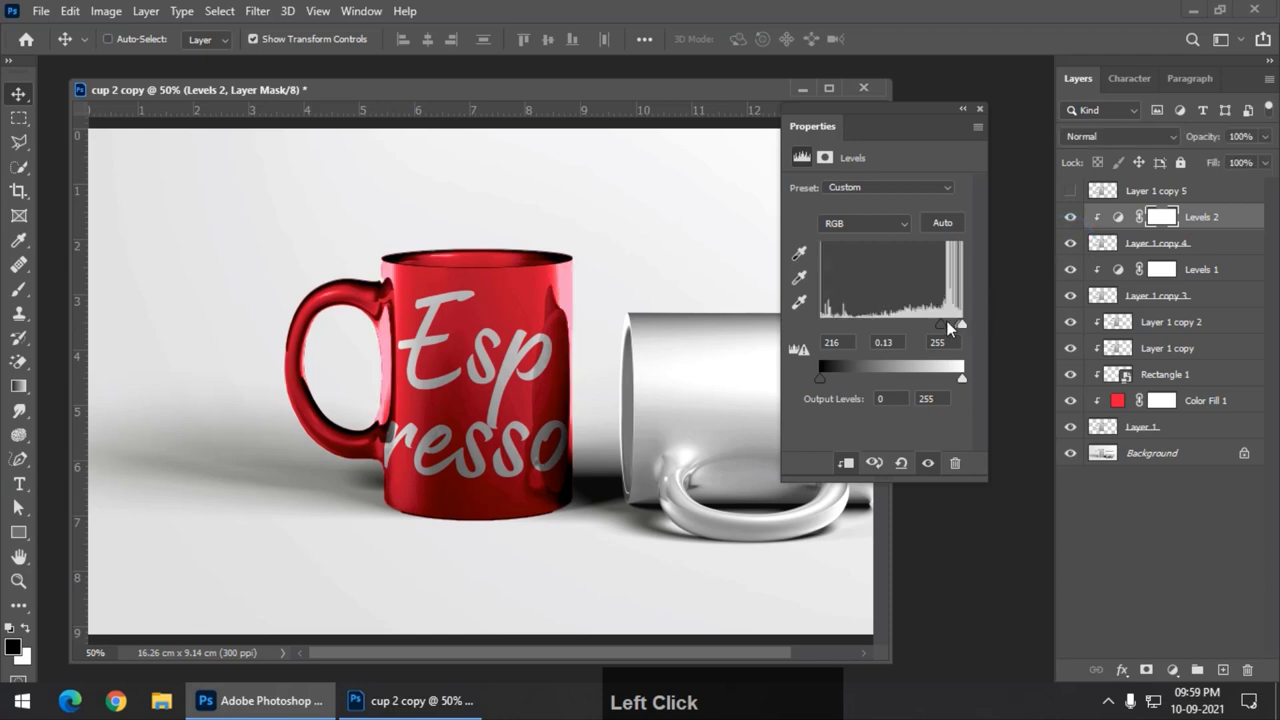
{"action": "left_click", "coordinate": [949, 327]}
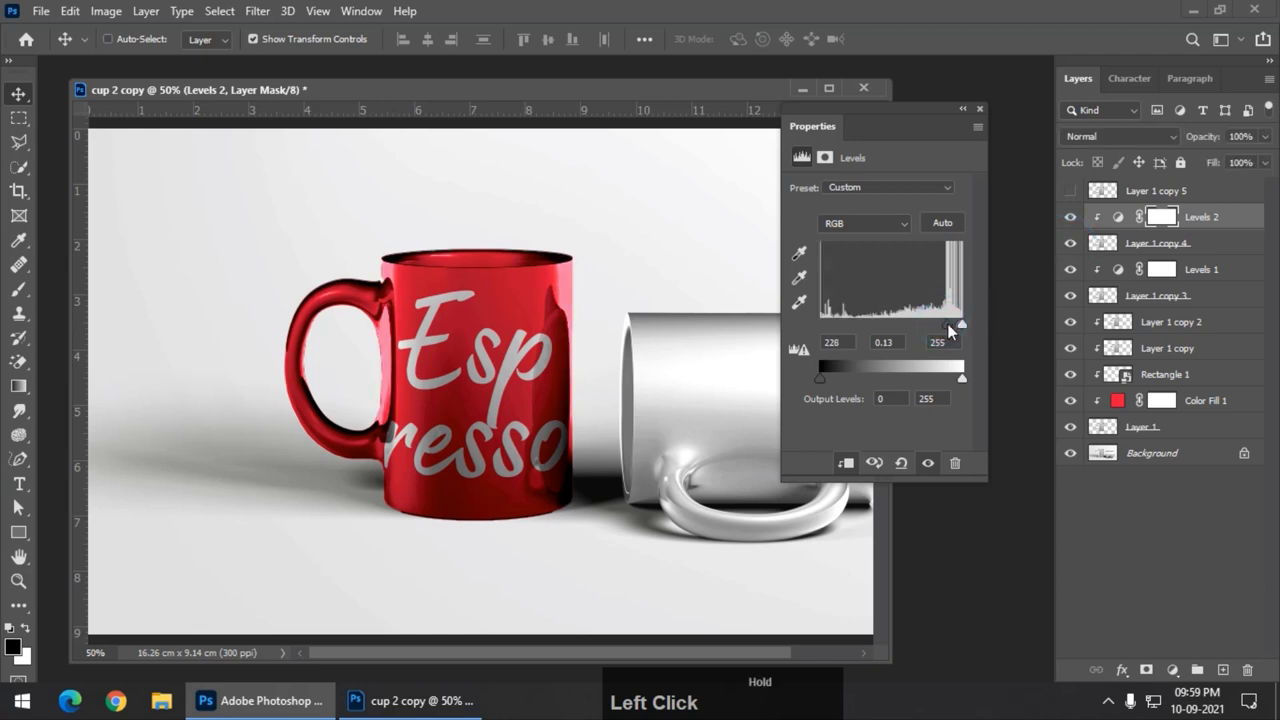
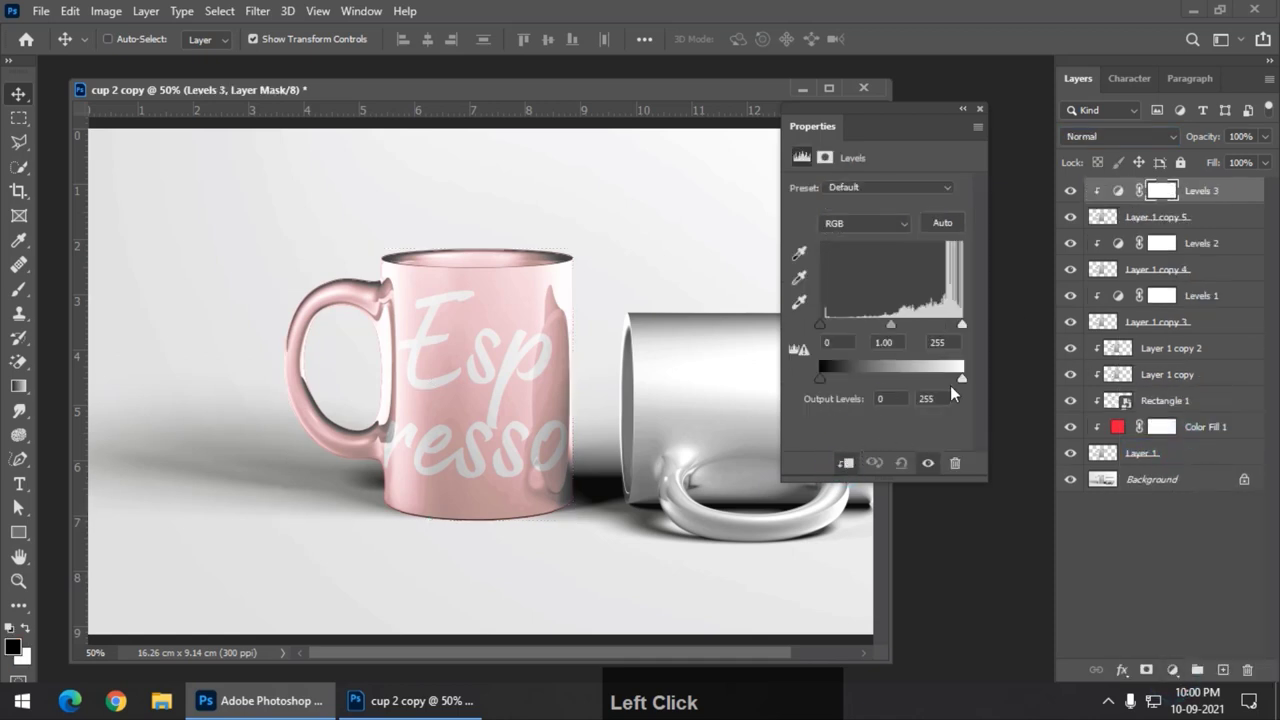
Tune Levels 3 over the Screen copy to restore the red and lower output whites to 206.
{"action": "left_click", "coordinate": [892, 330]}
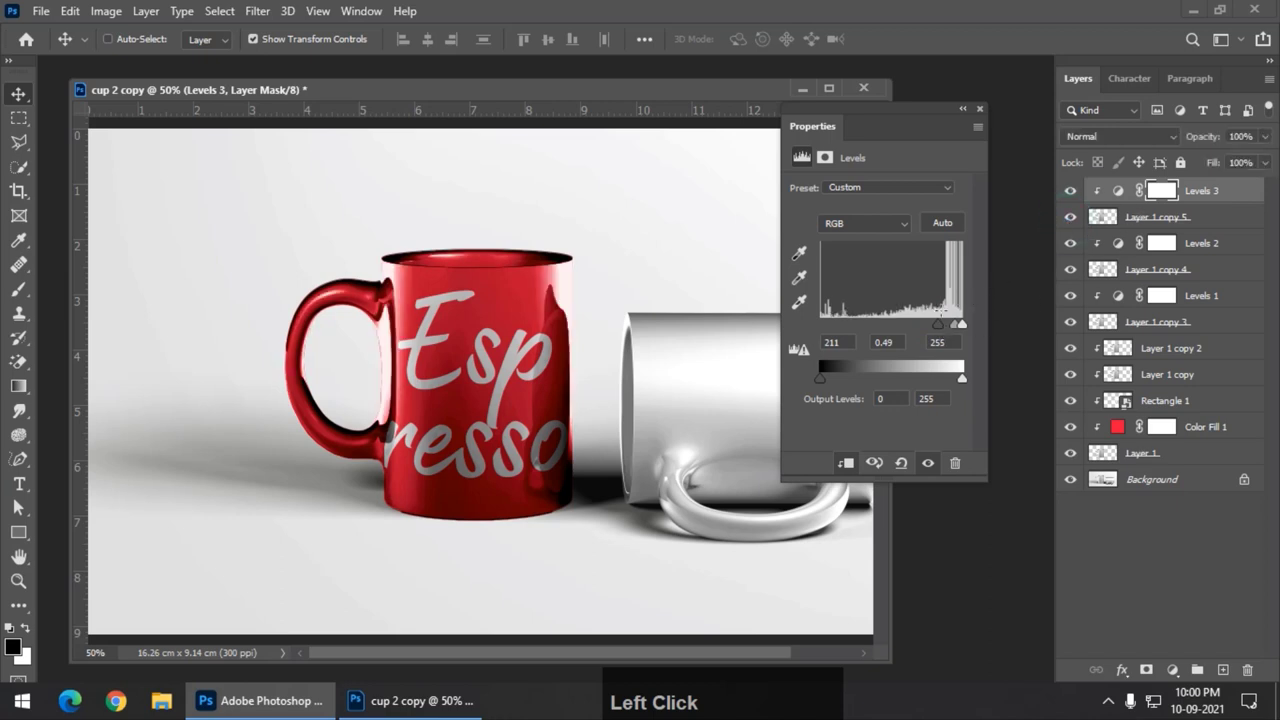
{"action": "left_click", "coordinate": [946, 329]}
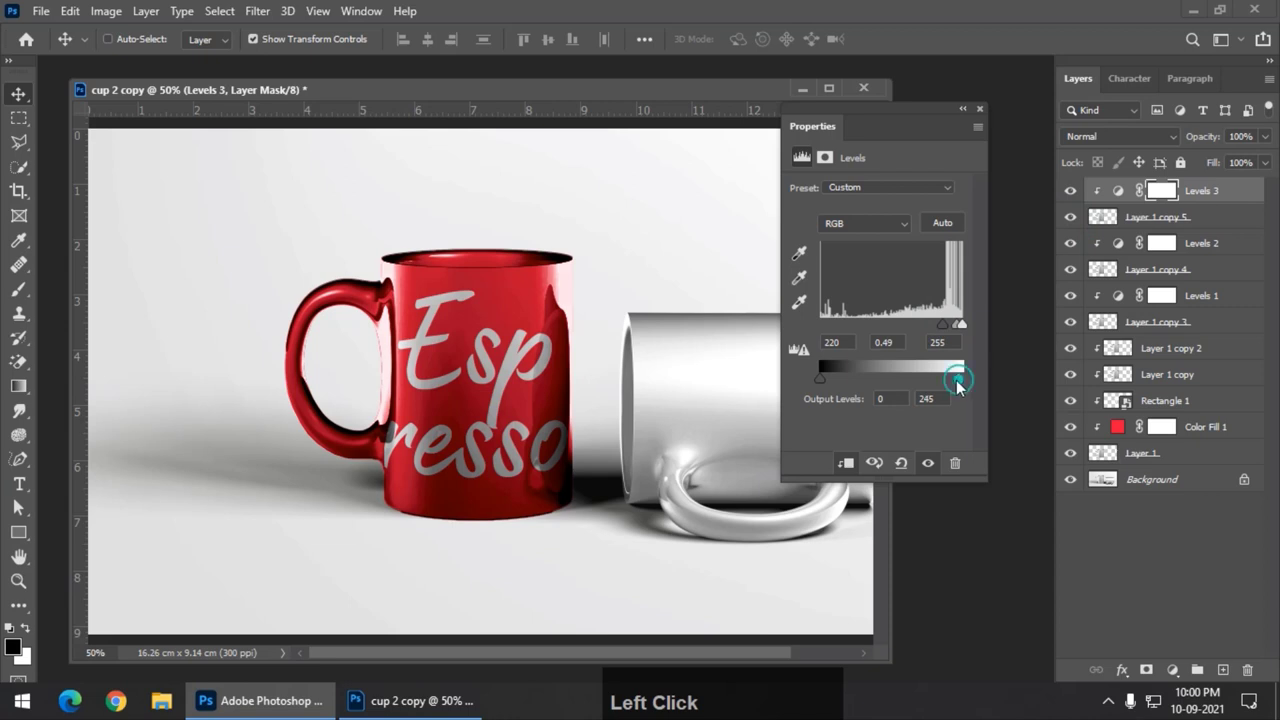
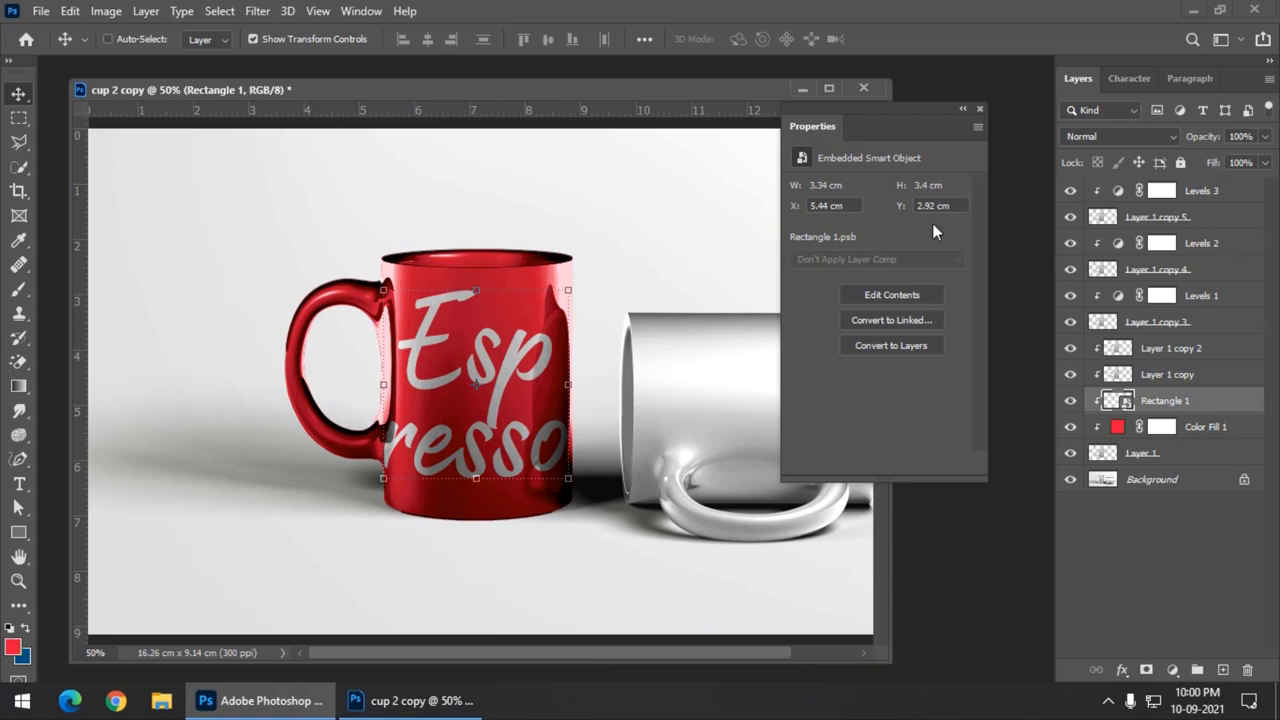
Group the shading copies with their Levels adjustments, then reopen the mug's colour fill to pick blue #117ea6.
{"action": "left_click", "coordinate": [836, 127]}
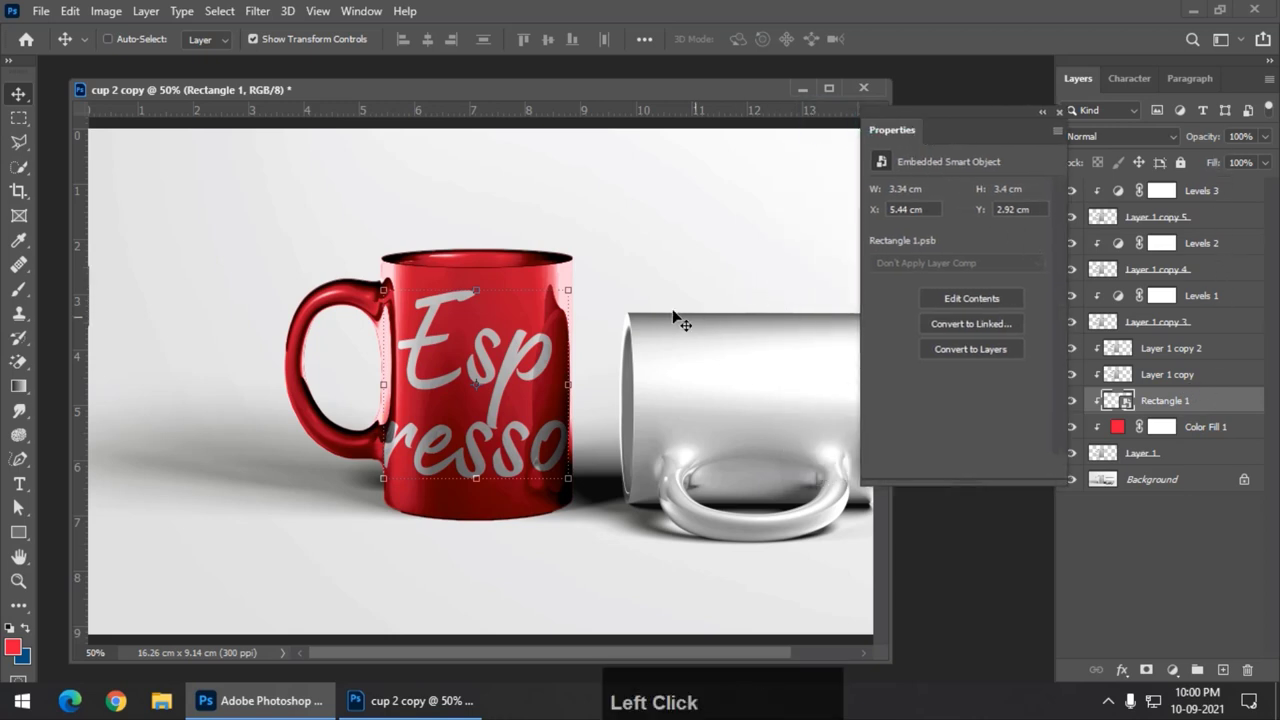
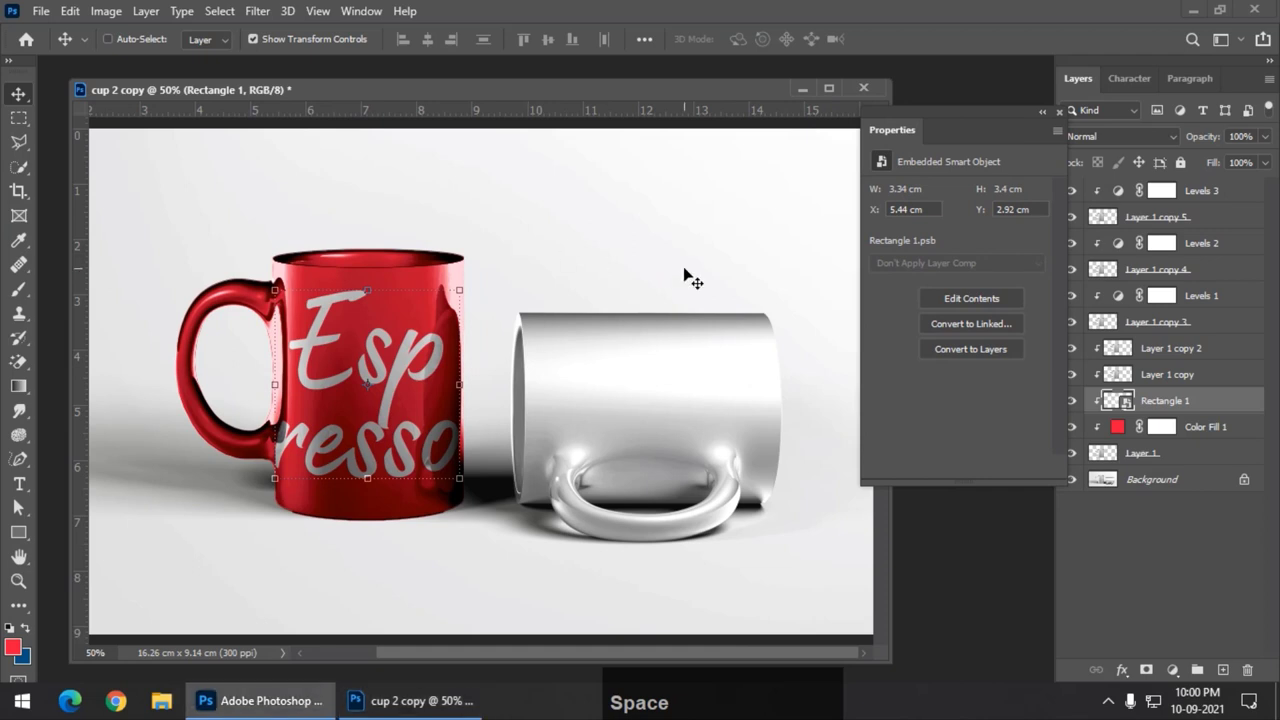
{"action": "left_click", "coordinate": [30, 128]}
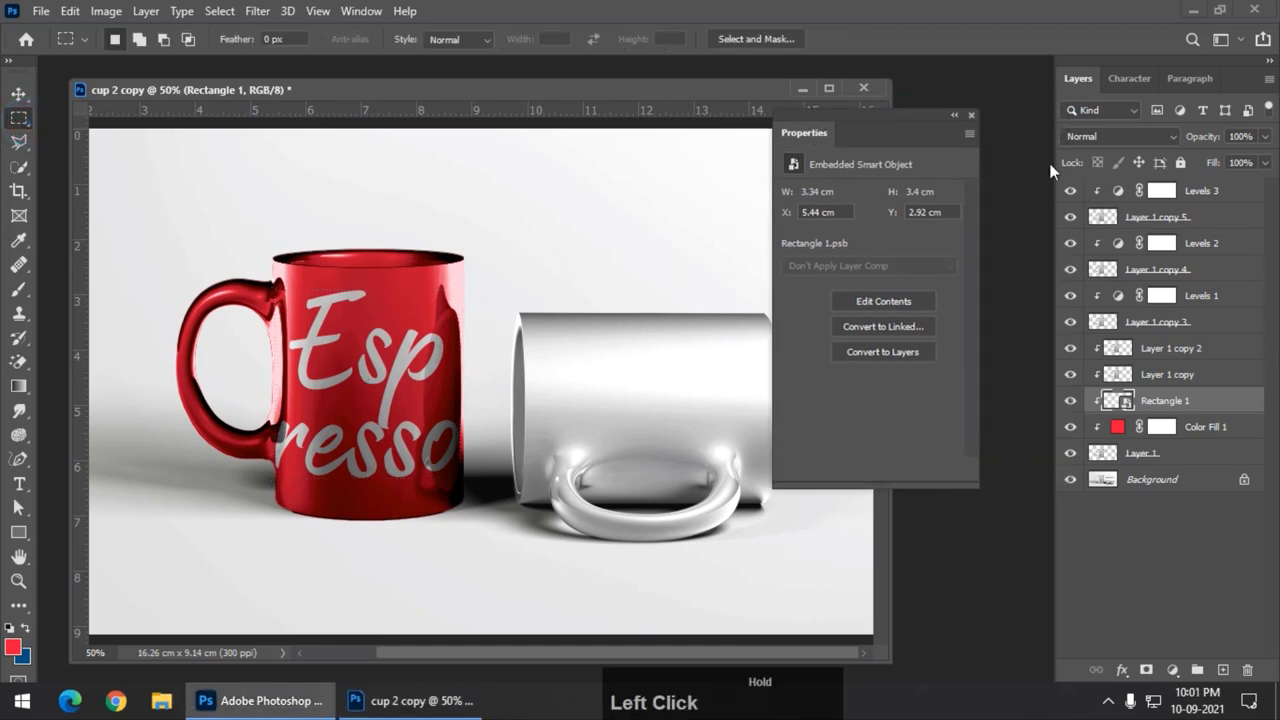
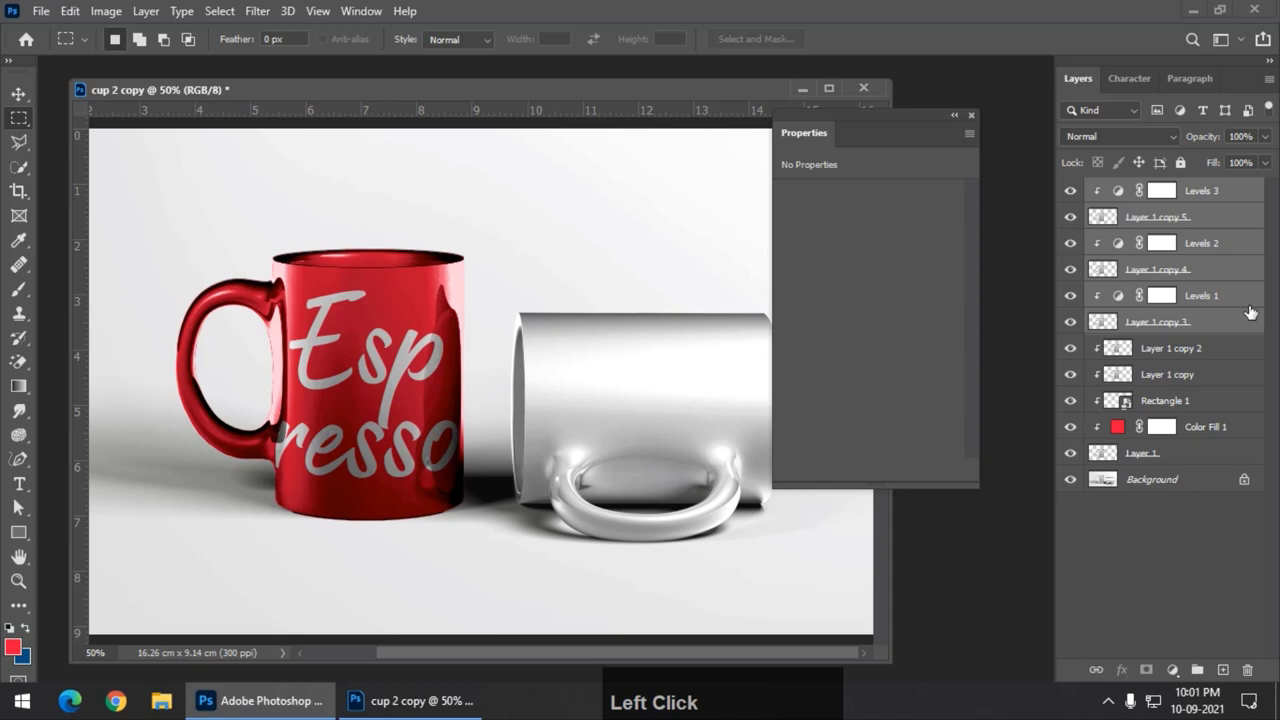
{"action": "key", "text": "ctrl+g"}
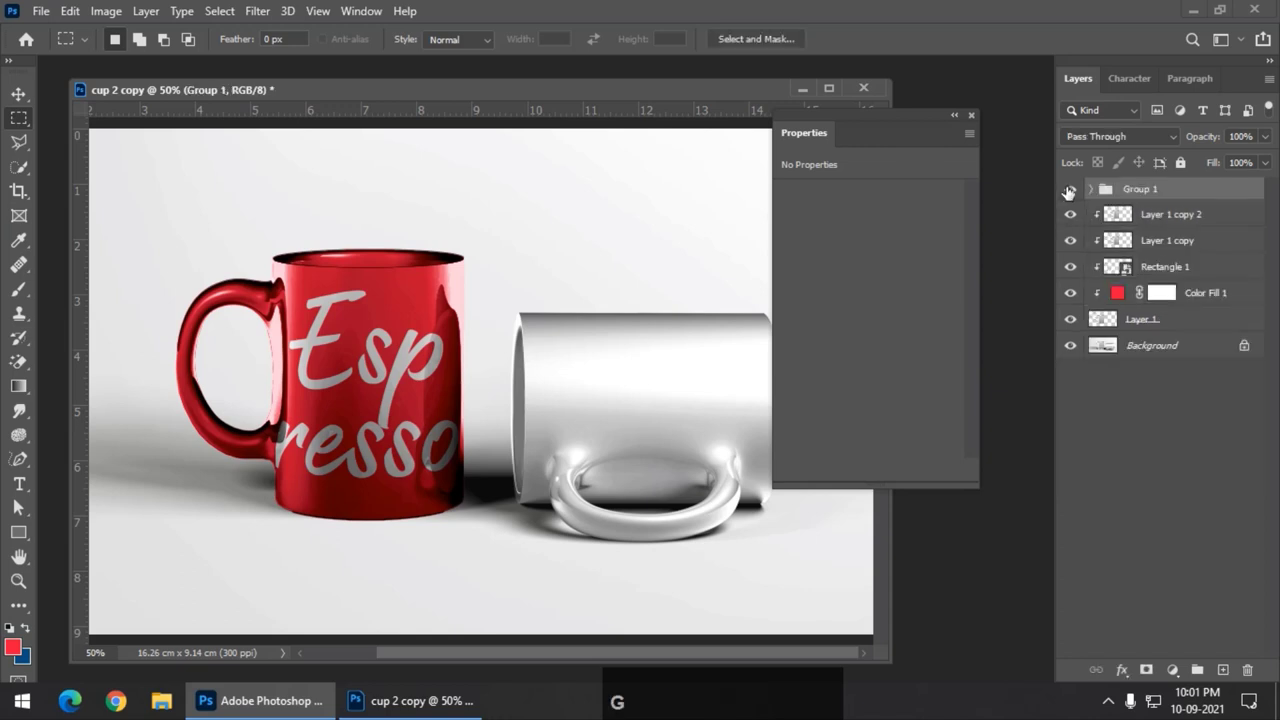
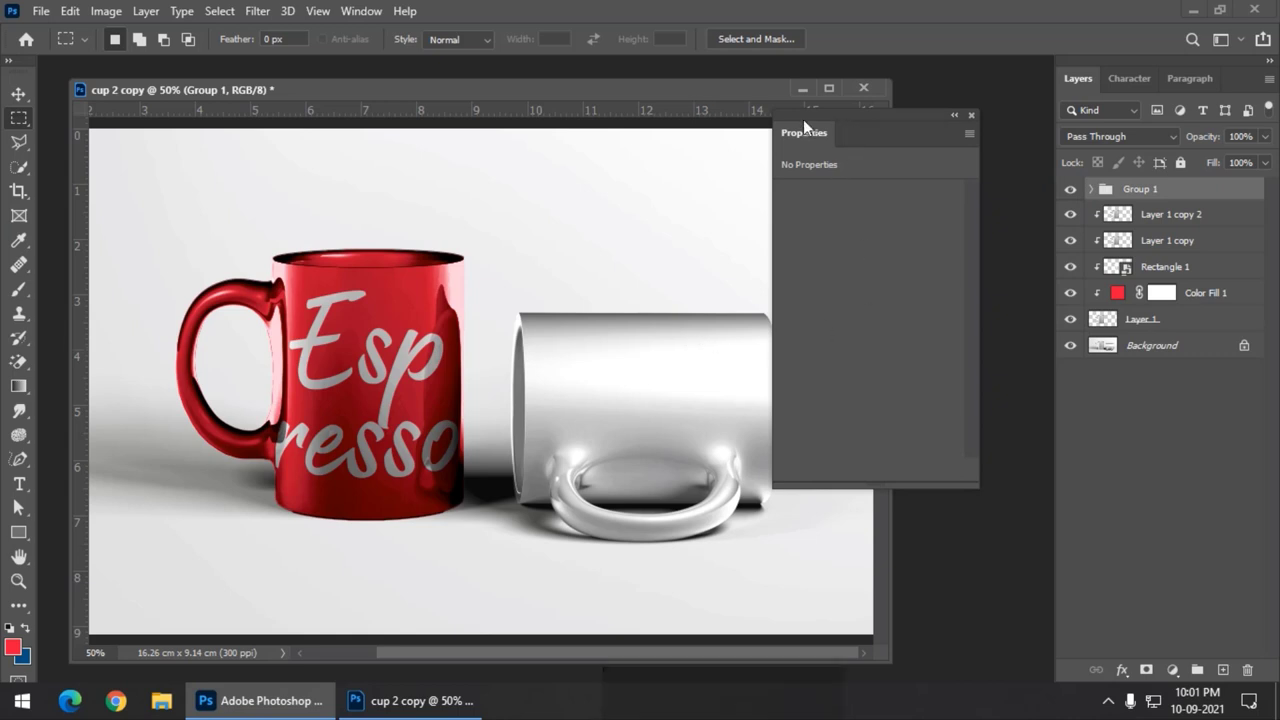
{"action": "left_click", "coordinate": [812, 123]}
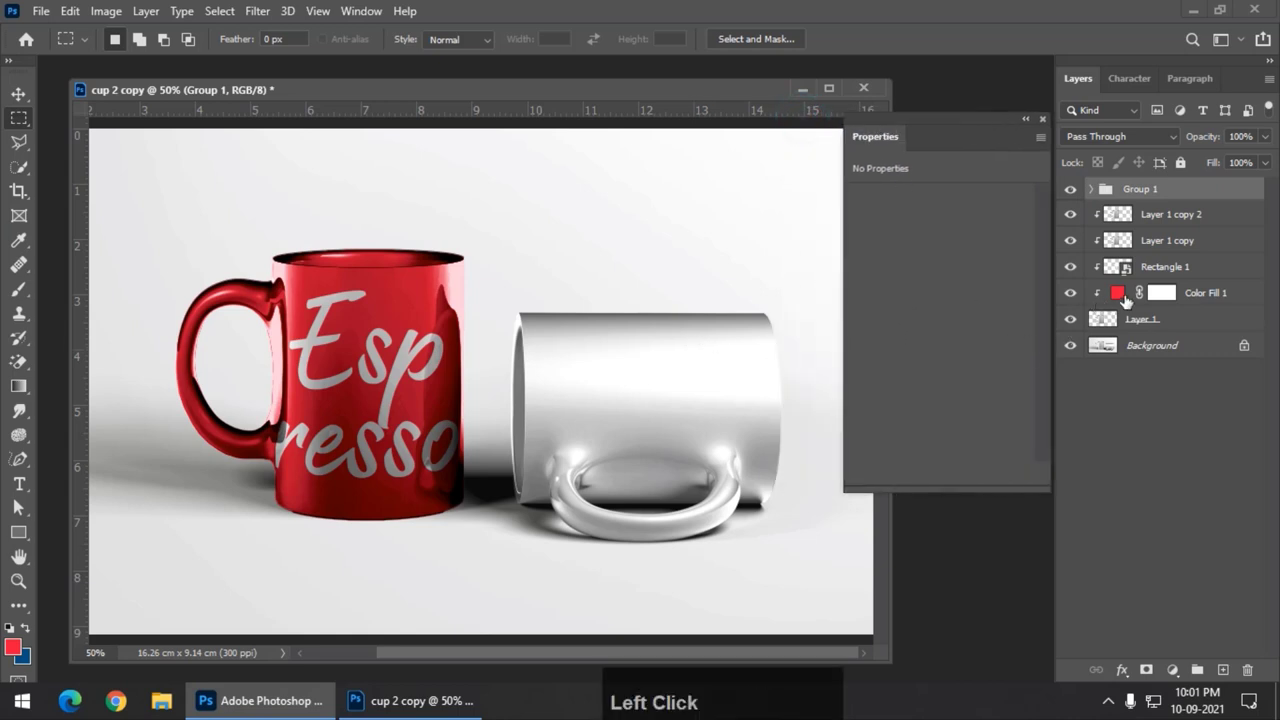
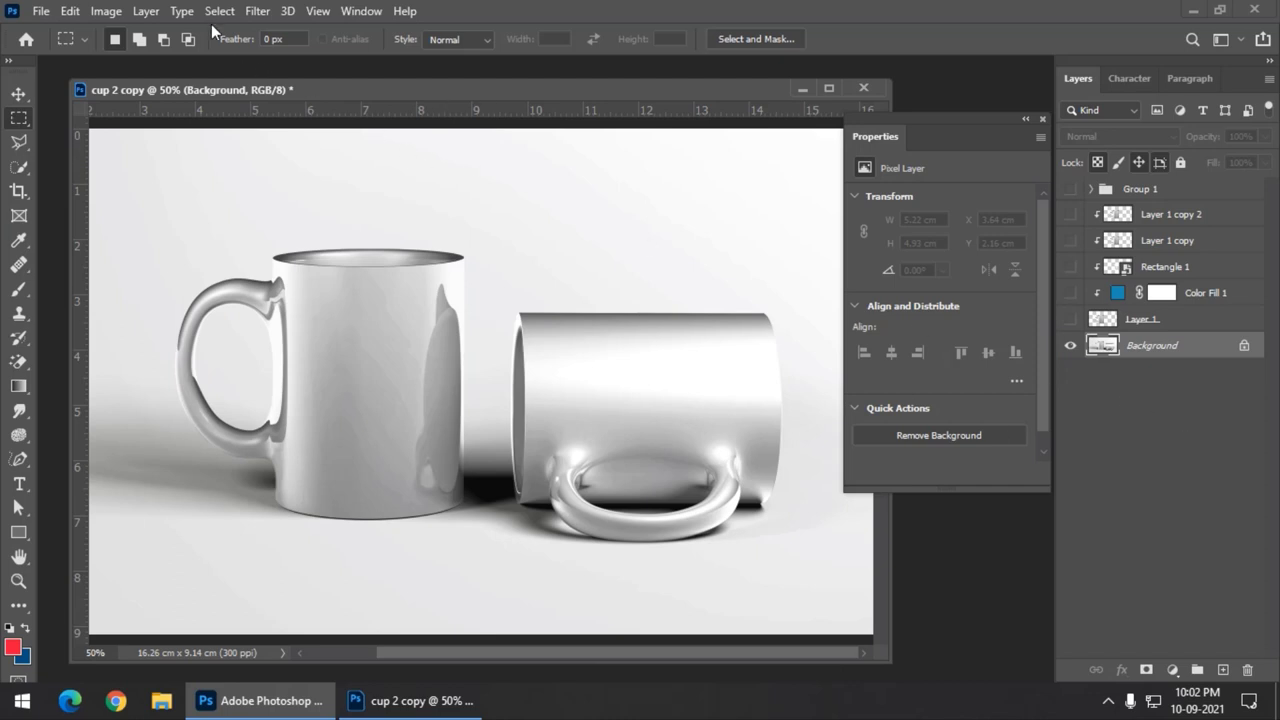
Load the saved Cup selection via Select > Load Selection with the upper layers hidden.
{"action": "left_click", "coordinate": [219, 15]}
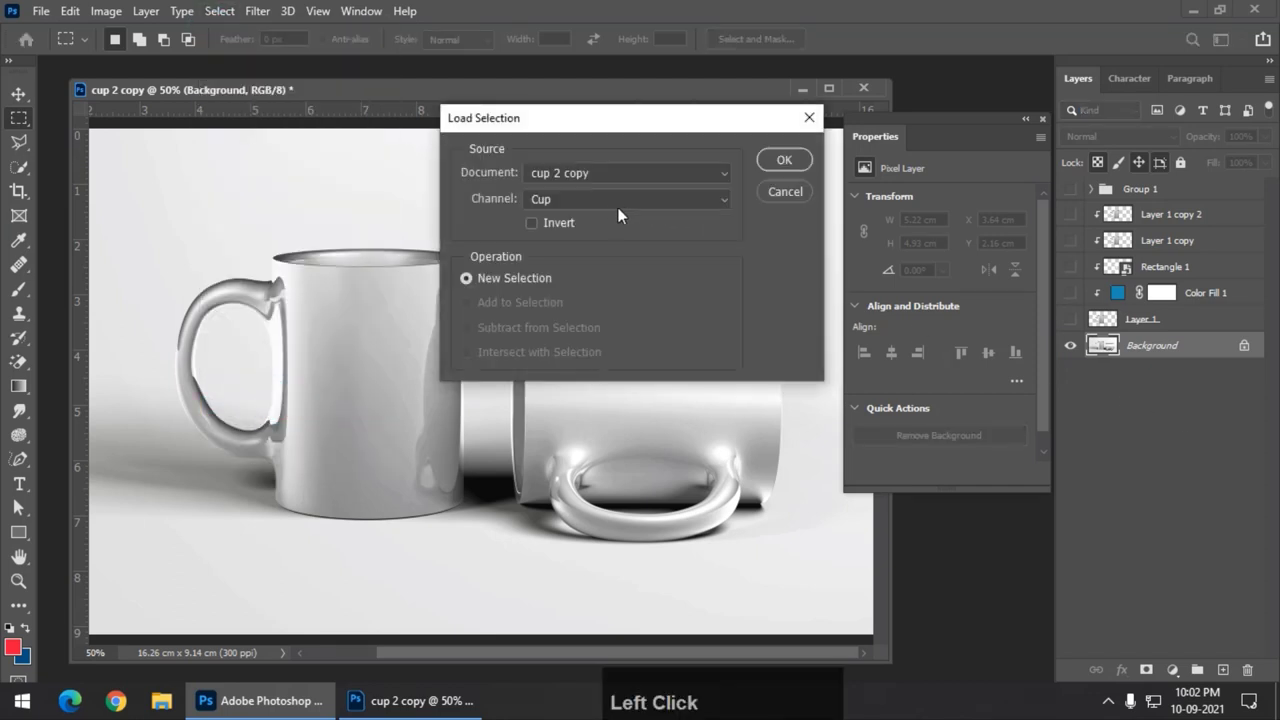
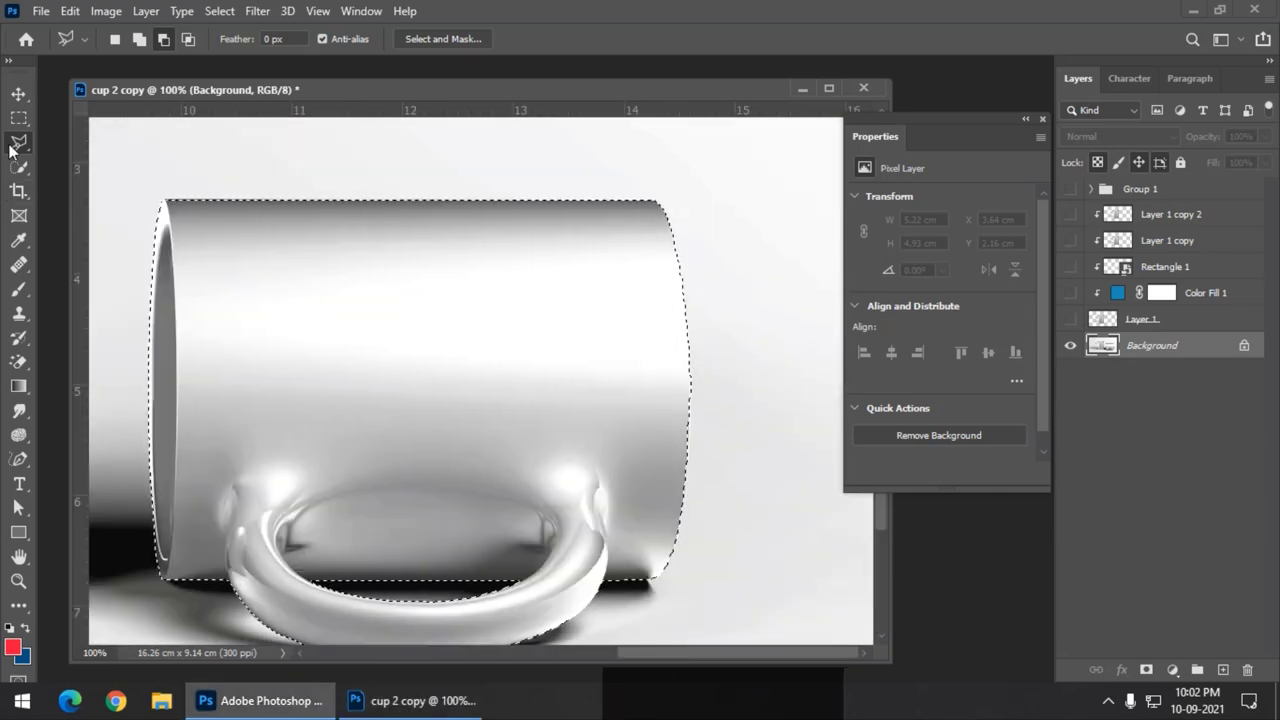
Trace the lying mug with the Polygonal Lasso in Add mode and copy it to Layer 2 (Ctrl+J).
{"action": "left_click", "coordinate": [149, 39]}
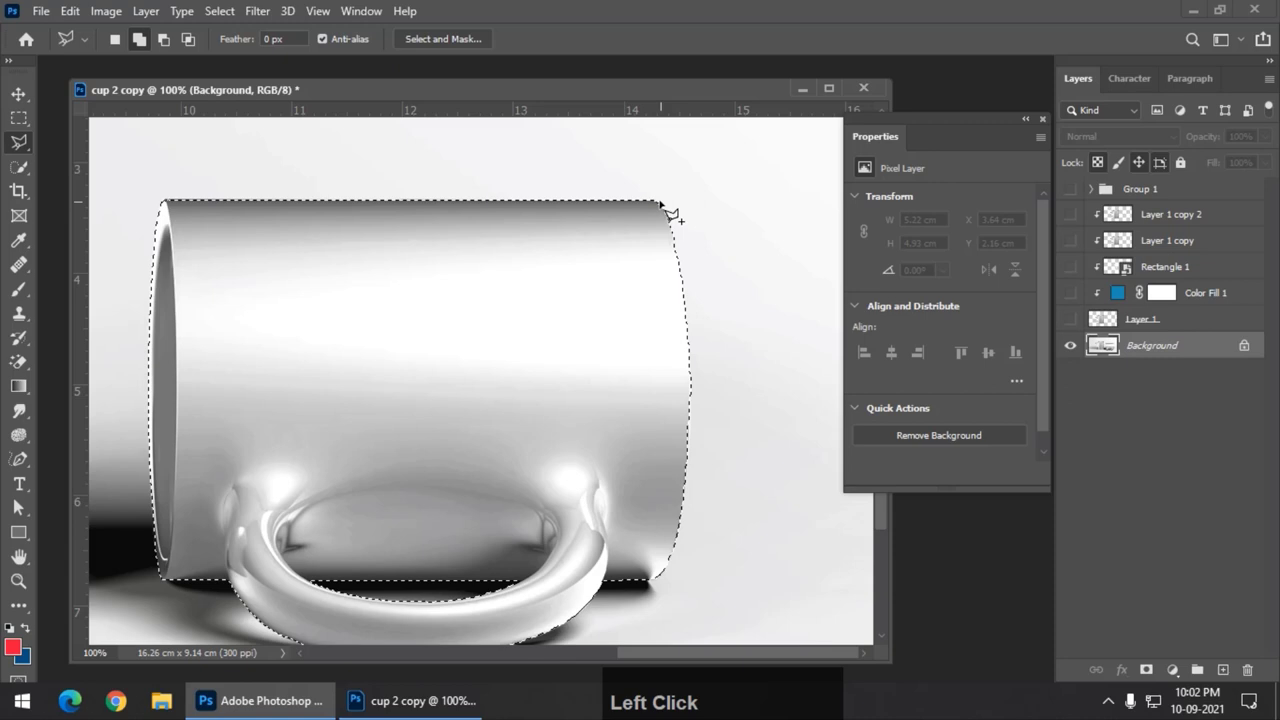
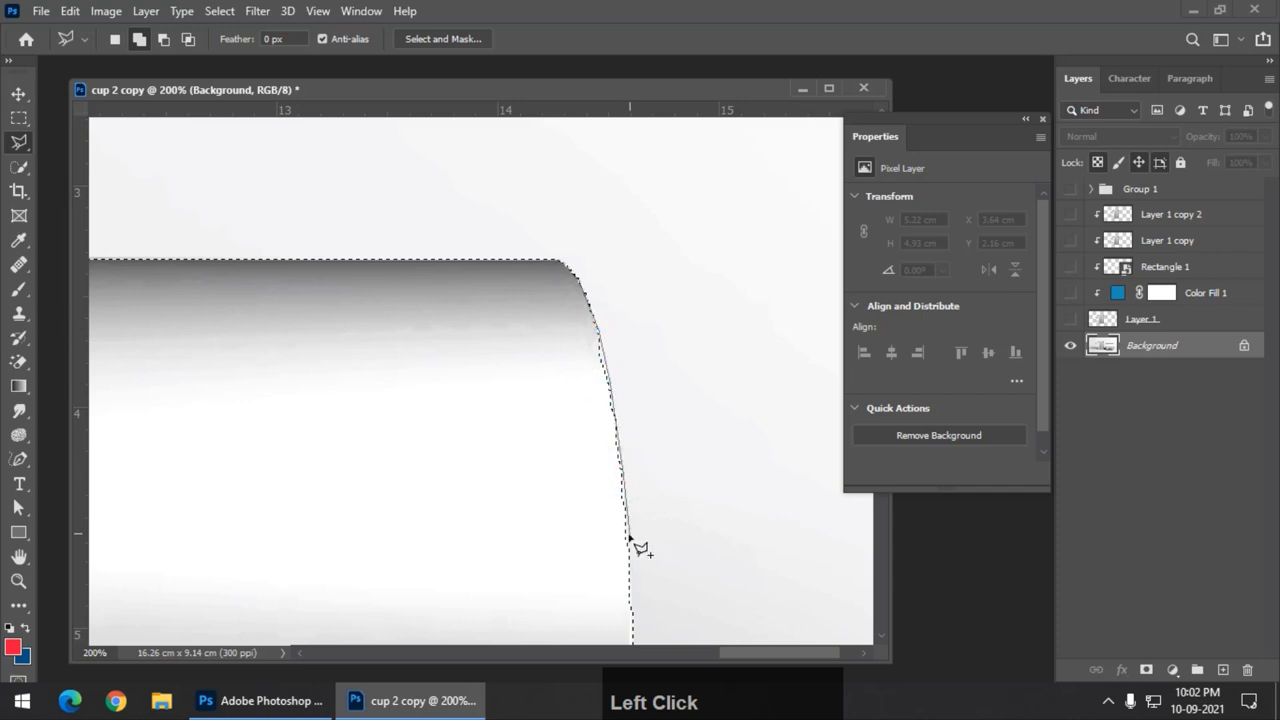
{"action": "key", "text": "space"}
{"action": "left_click", "coordinate": [621, 545]}
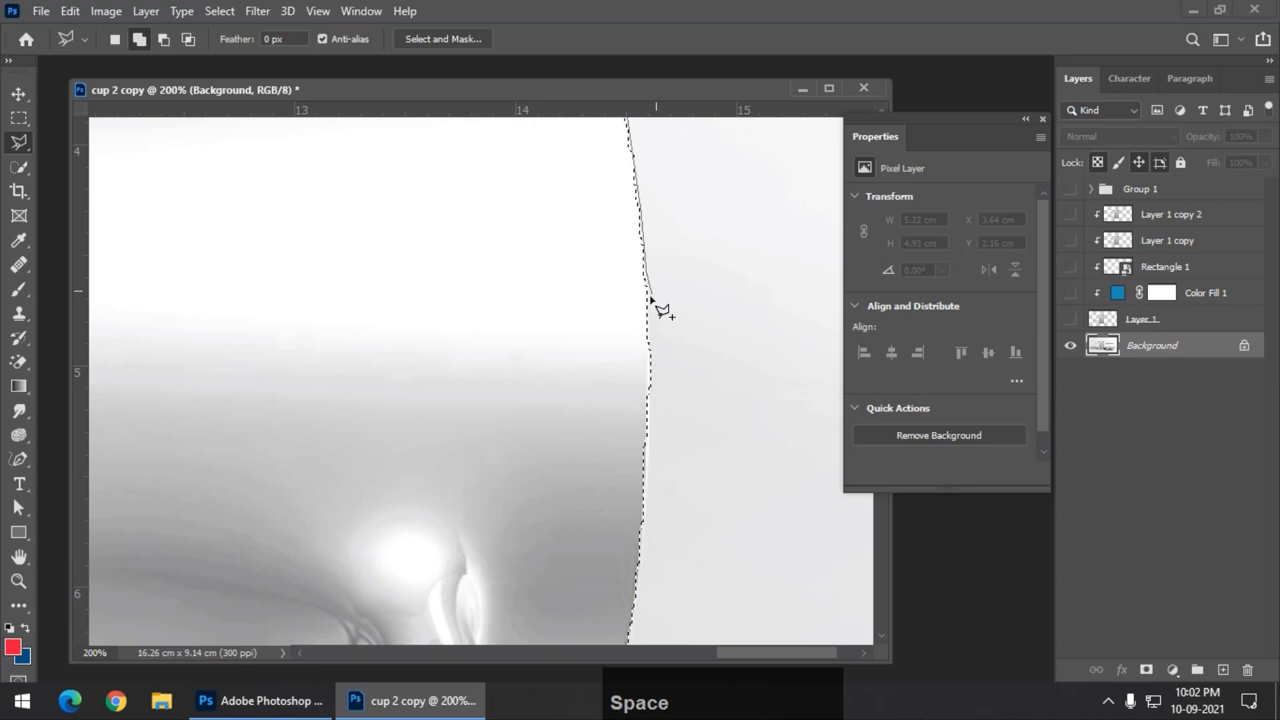
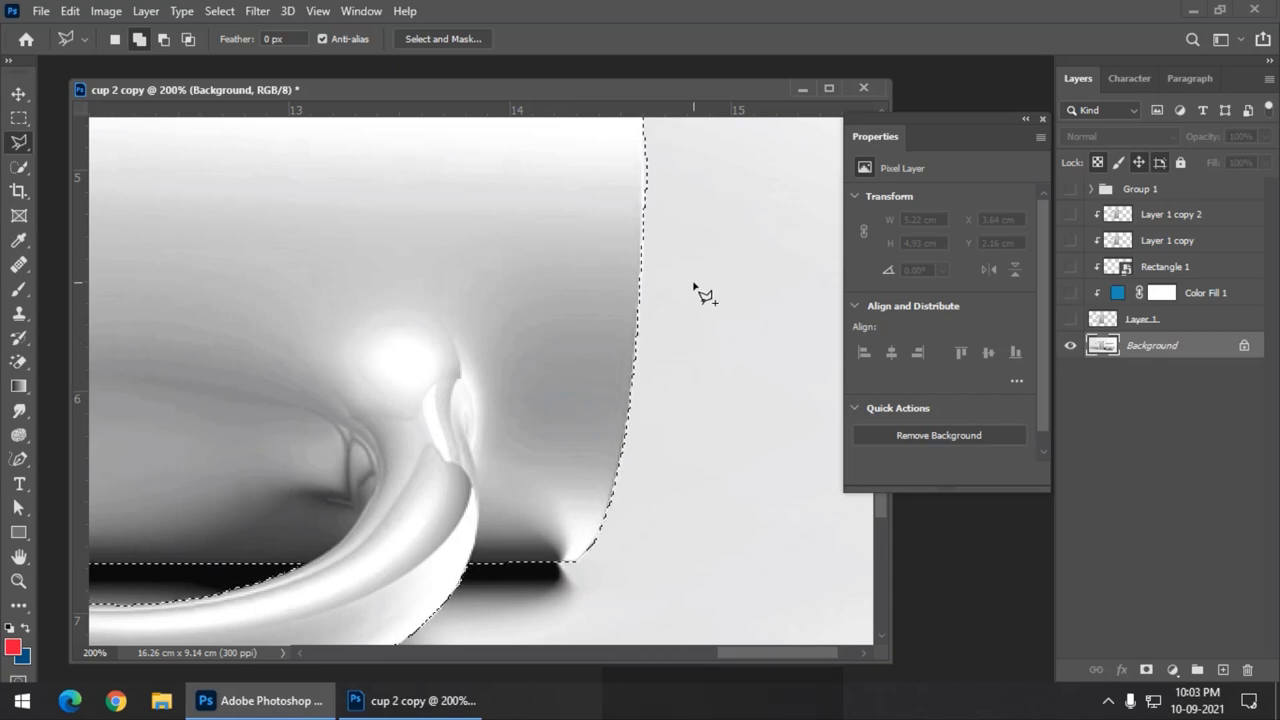
{"action": "key", "text": "ctrl+-"}
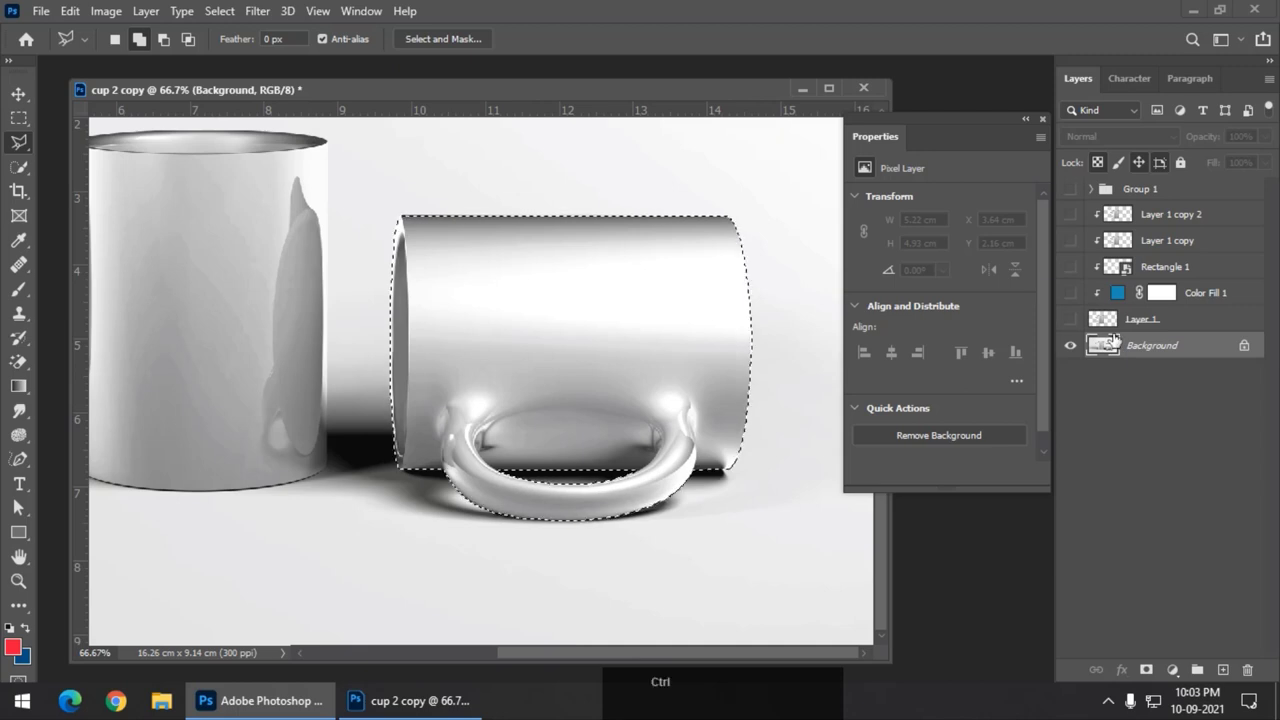
{"action": "key", "text": "ctrl+j"}
Add a red Solid Color fill layer clipped to Layer 2 so the lying mug turns red.
{"action": "left_click", "coordinate": [21, 98]}
{"action": "key", "text": "ctrl+z"}
{"action": "left_click", "coordinate": [1173, 678]}
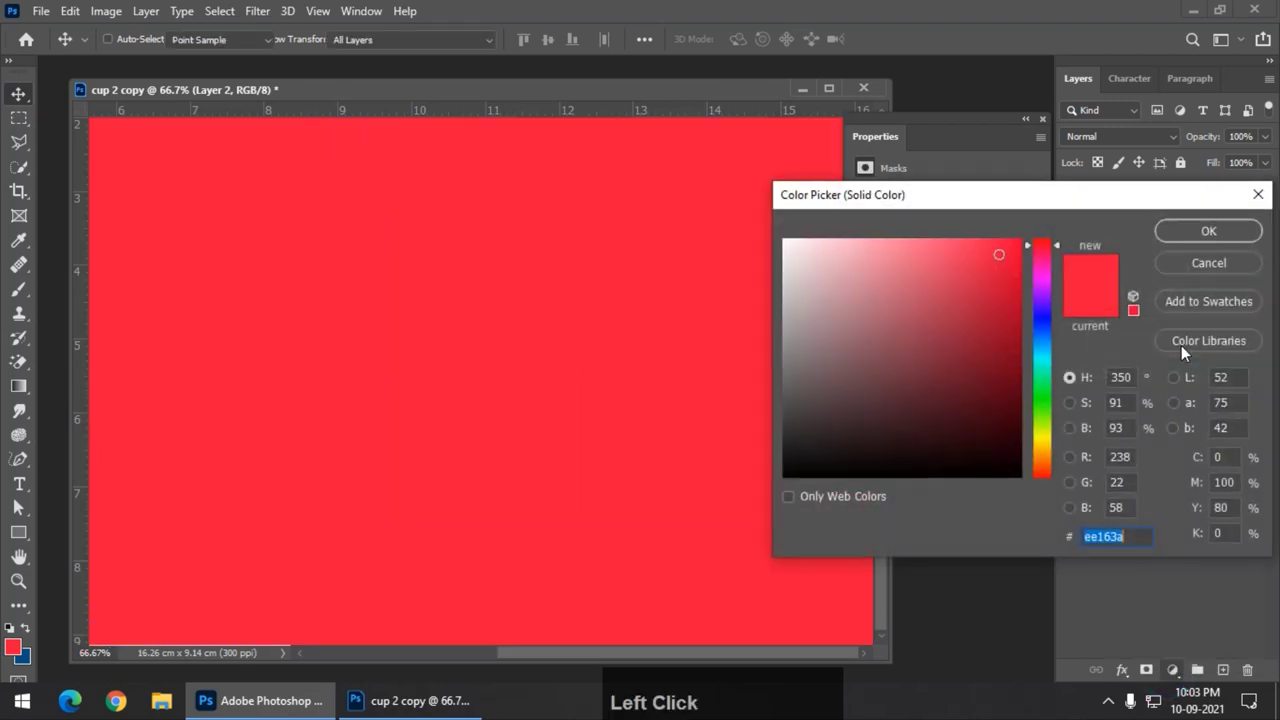
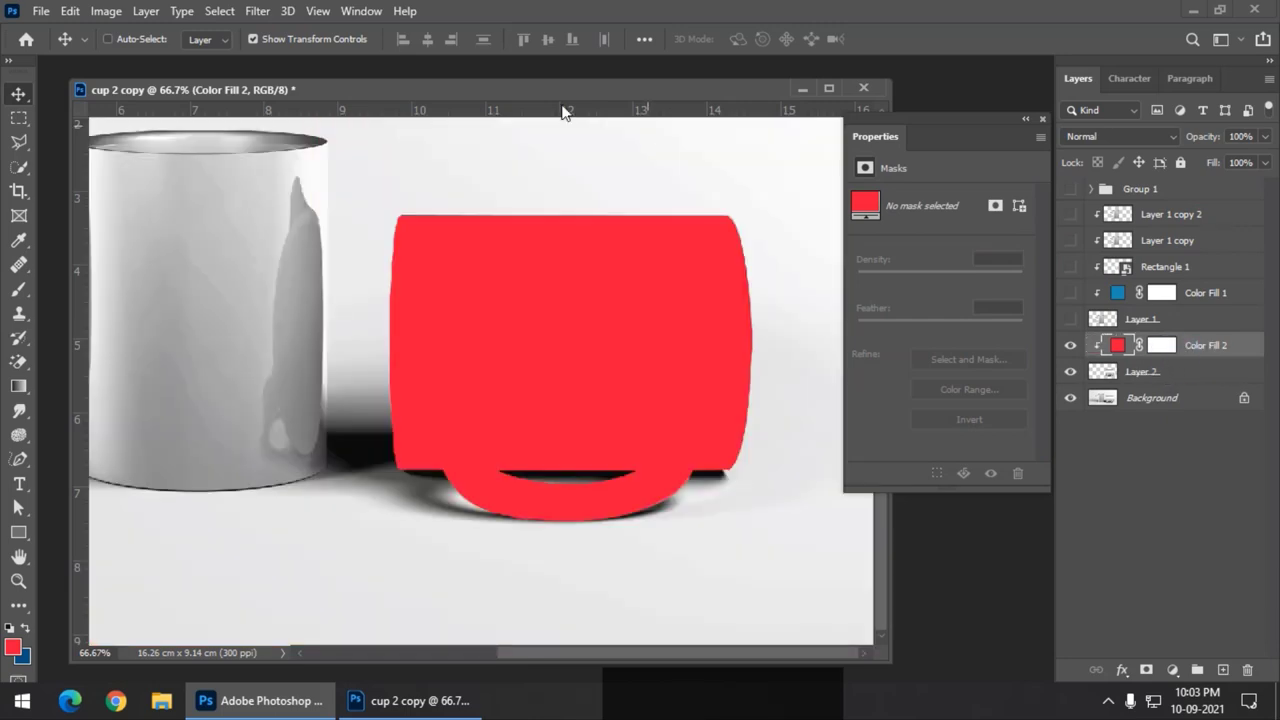
{"action": "left_click", "coordinate": [445, 95]}
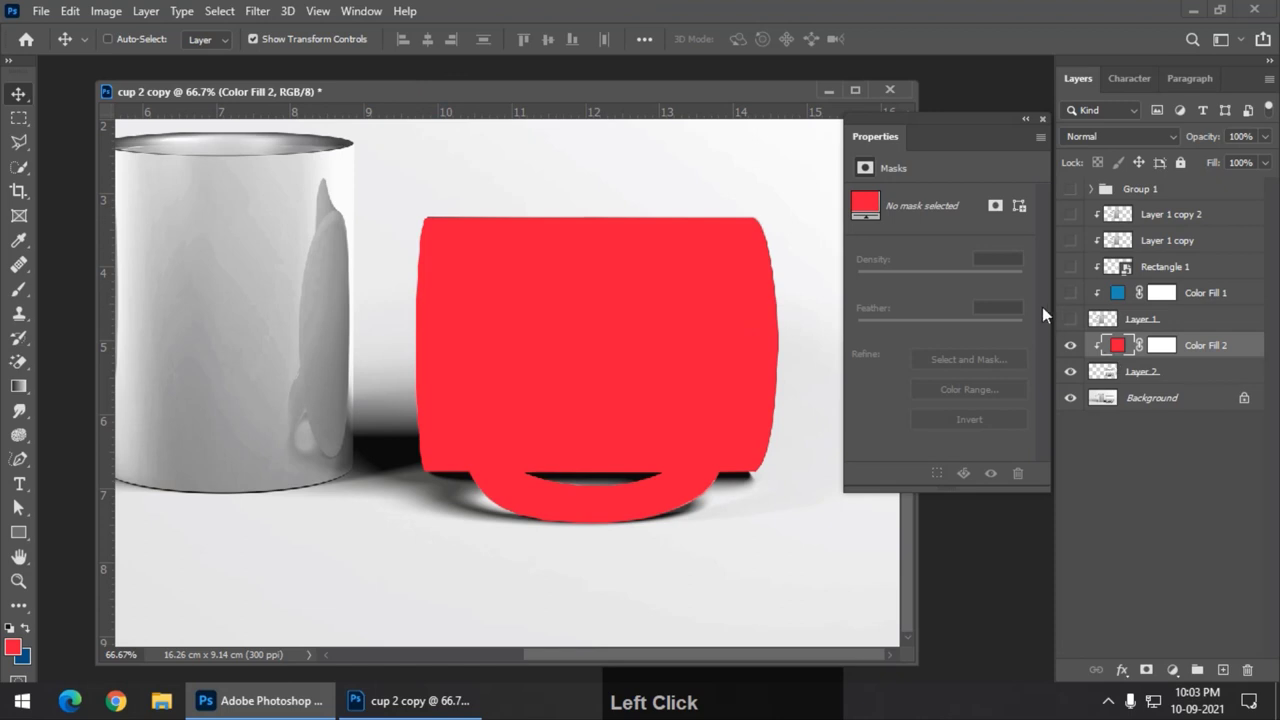
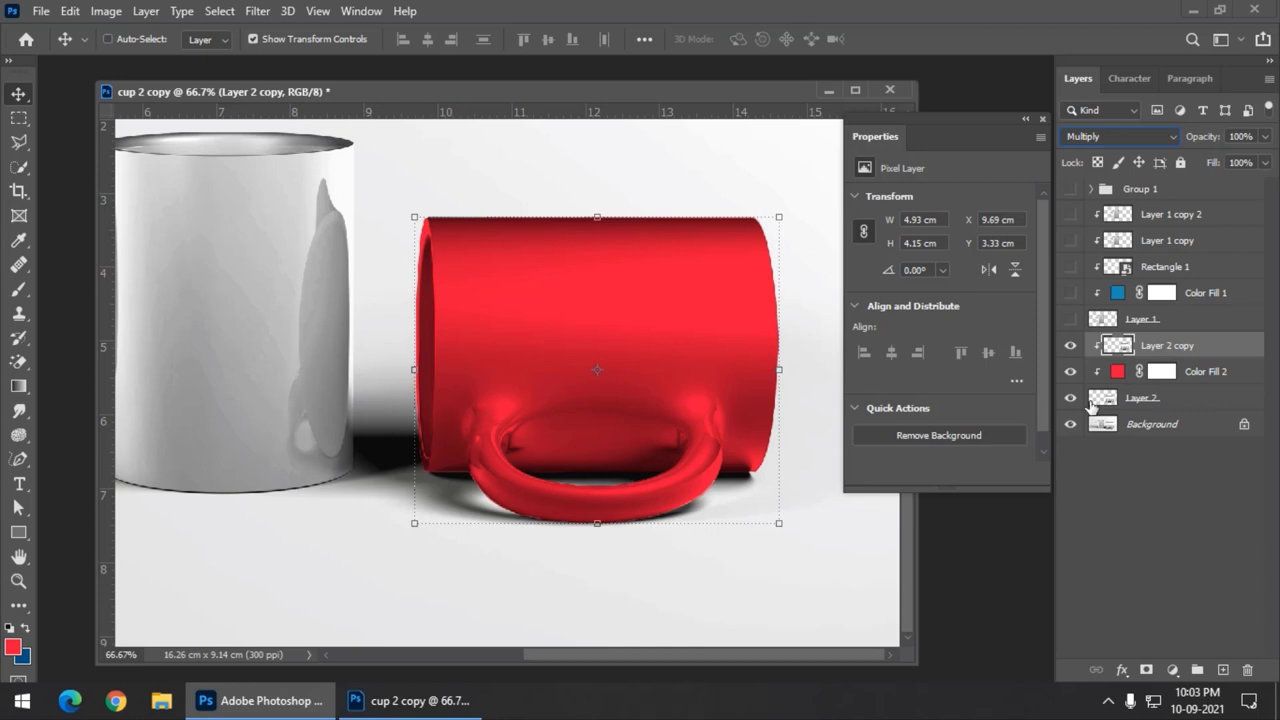
Duplicate the multiply shading copy and set the new one to 71% opacity.
{"action": "key", "text": "ctrl+j"}
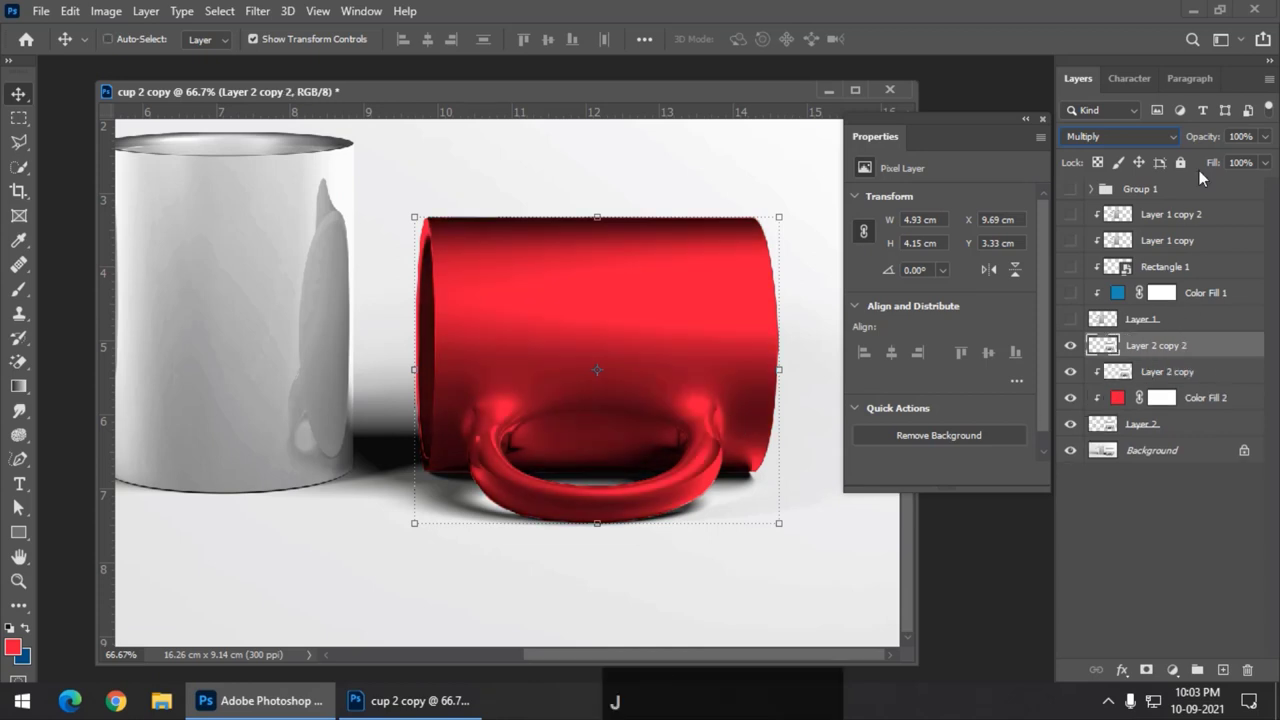
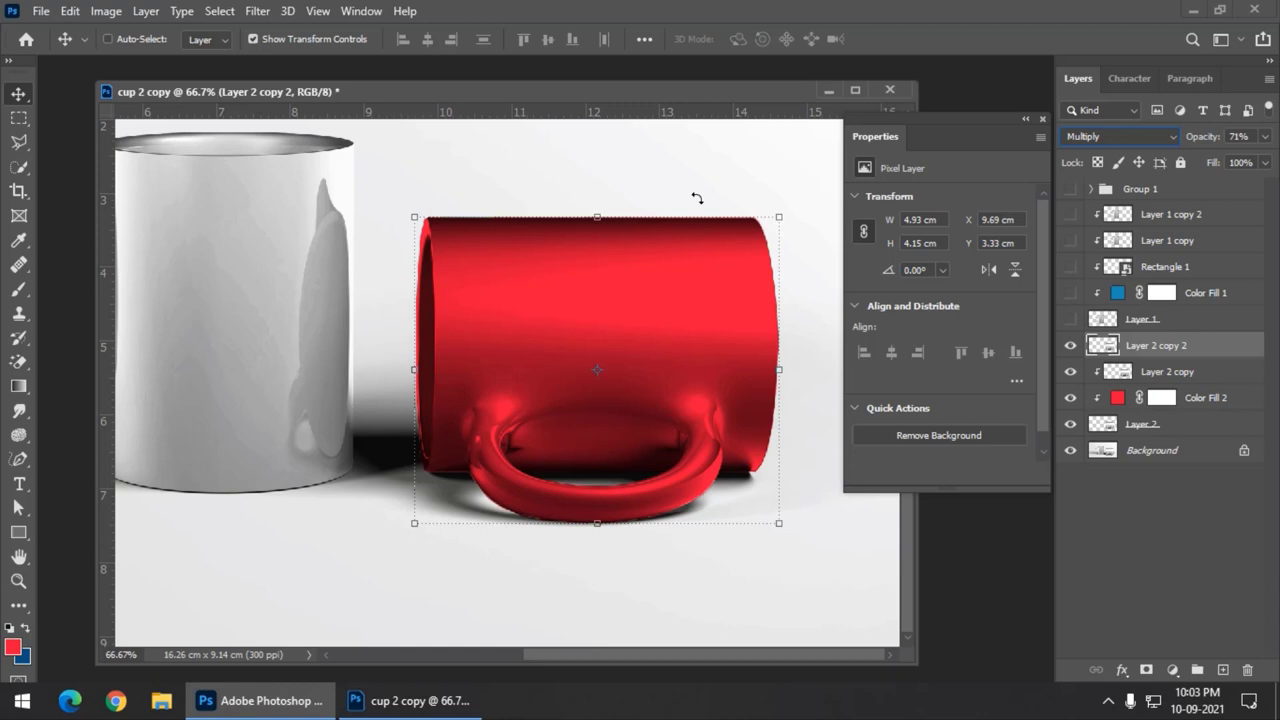
{"action": "key", "text": "-"}
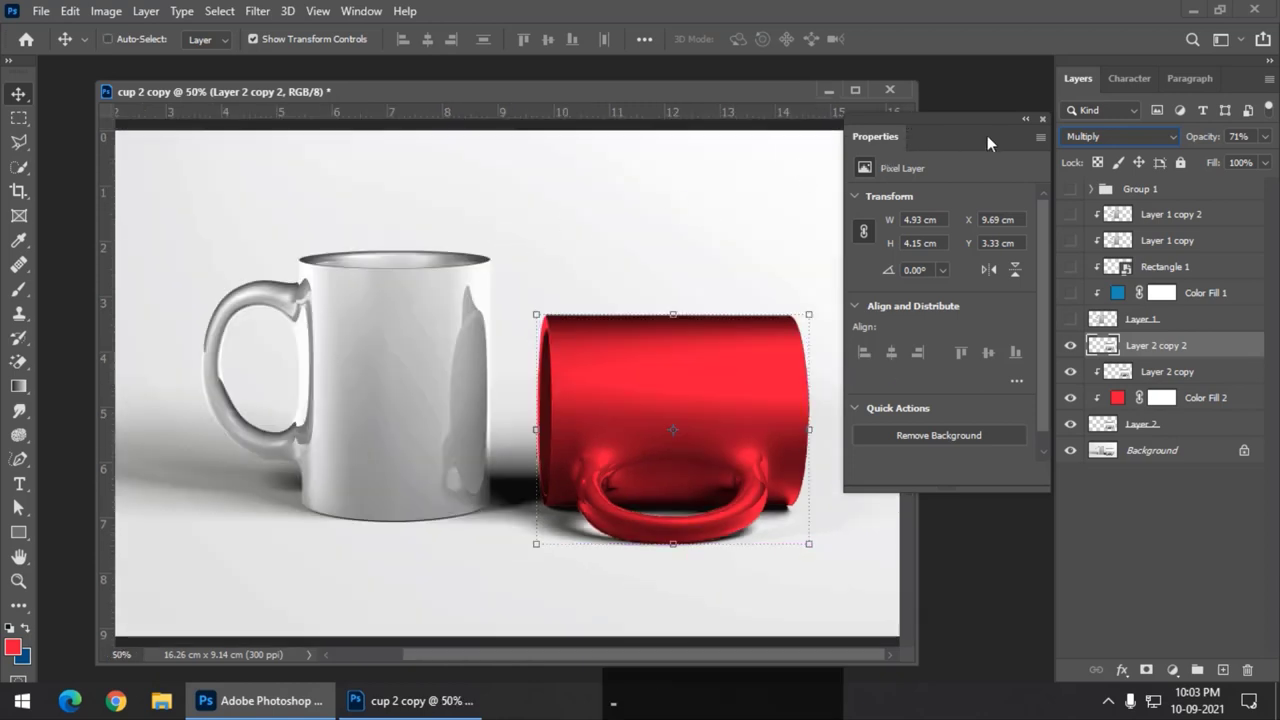
Draw a red rectangle covering the lying mug's body with the Rectangle tool.
{"action": "left_click", "coordinate": [1047, 123]}
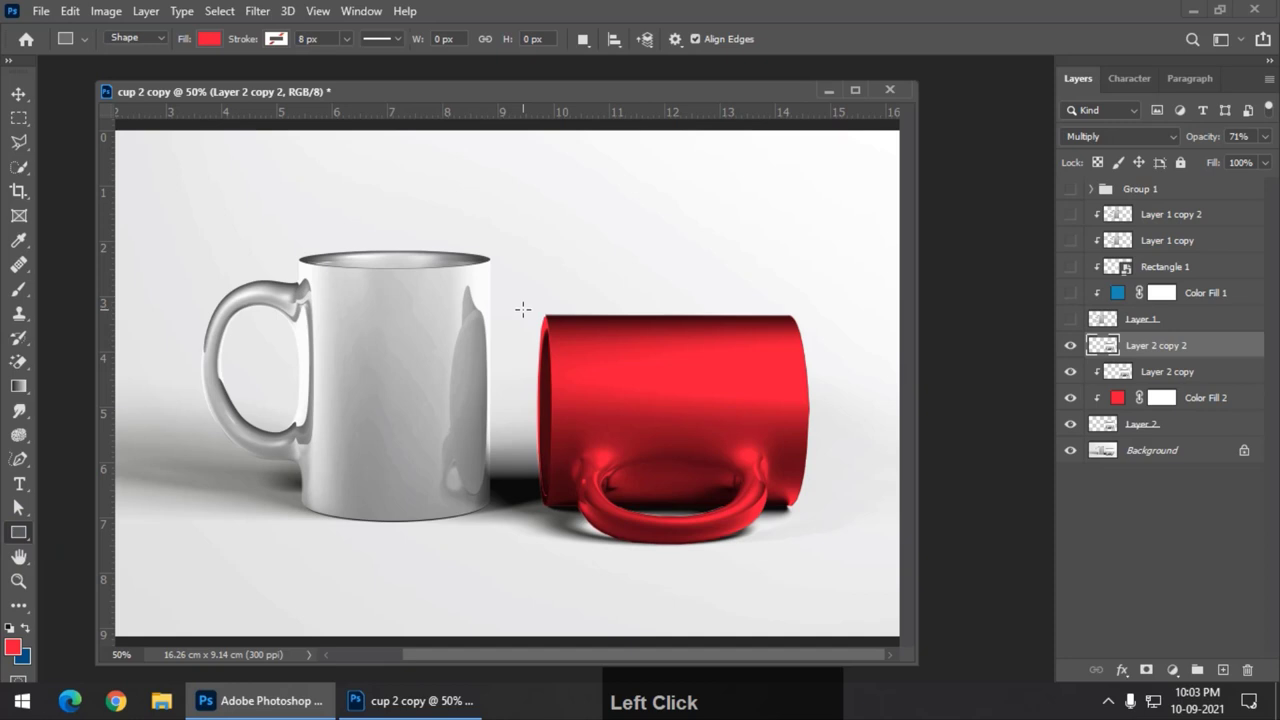
{"action": "left_click", "coordinate": [19, 503]}
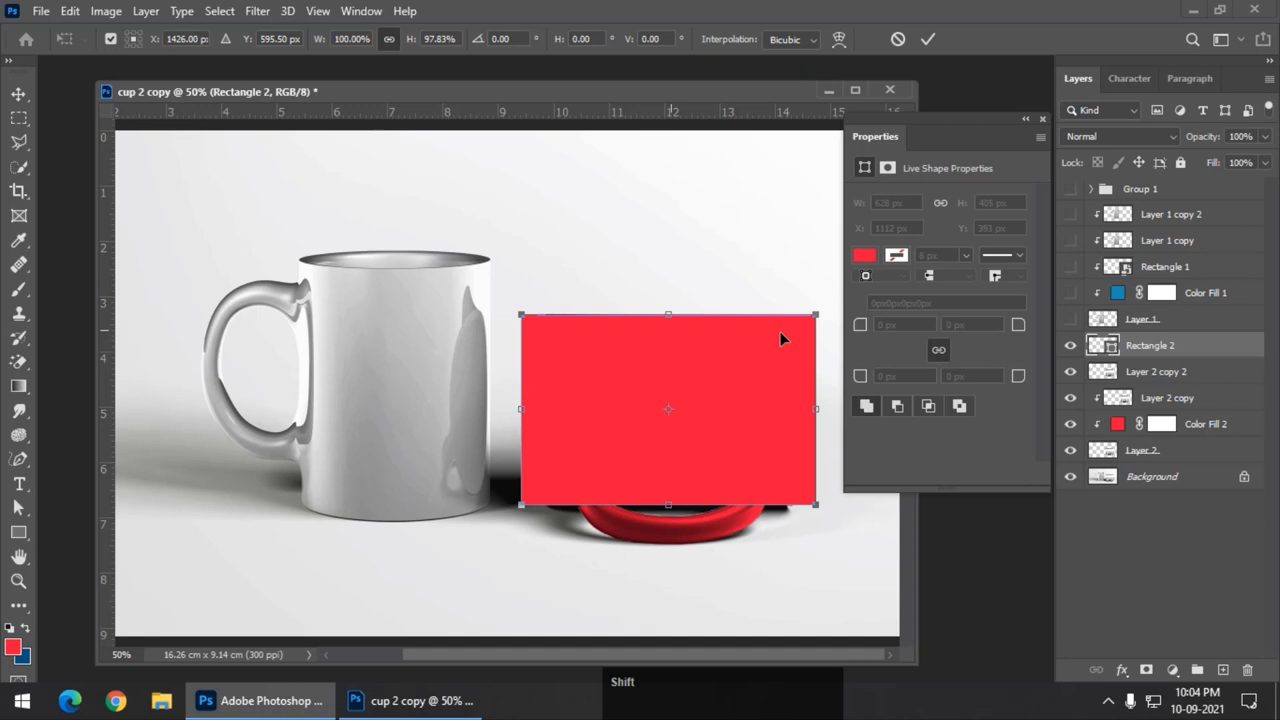
{"action": "key", "text": "Return"}
Convert the rectangle layer to a smart object and lower its opacity to 61%.
{"action": "left_click", "coordinate": [19, 503]}
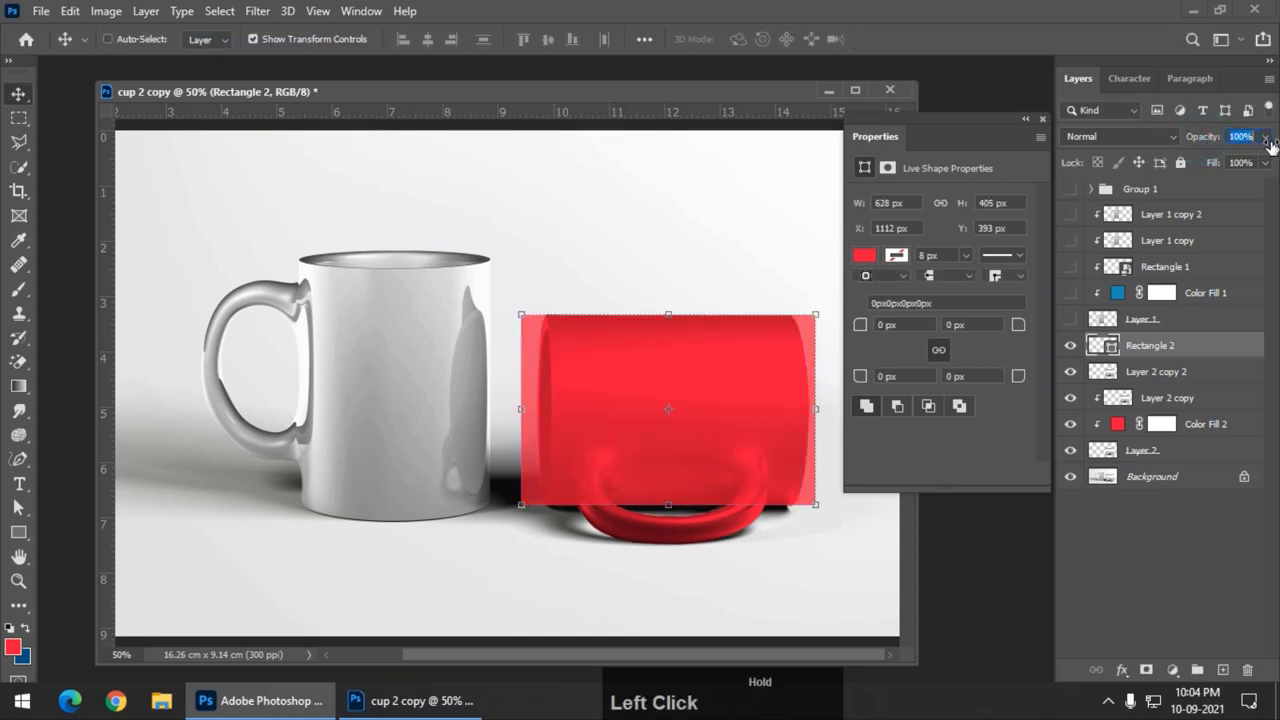
{"action": "right_click", "coordinate": [19, 503]}
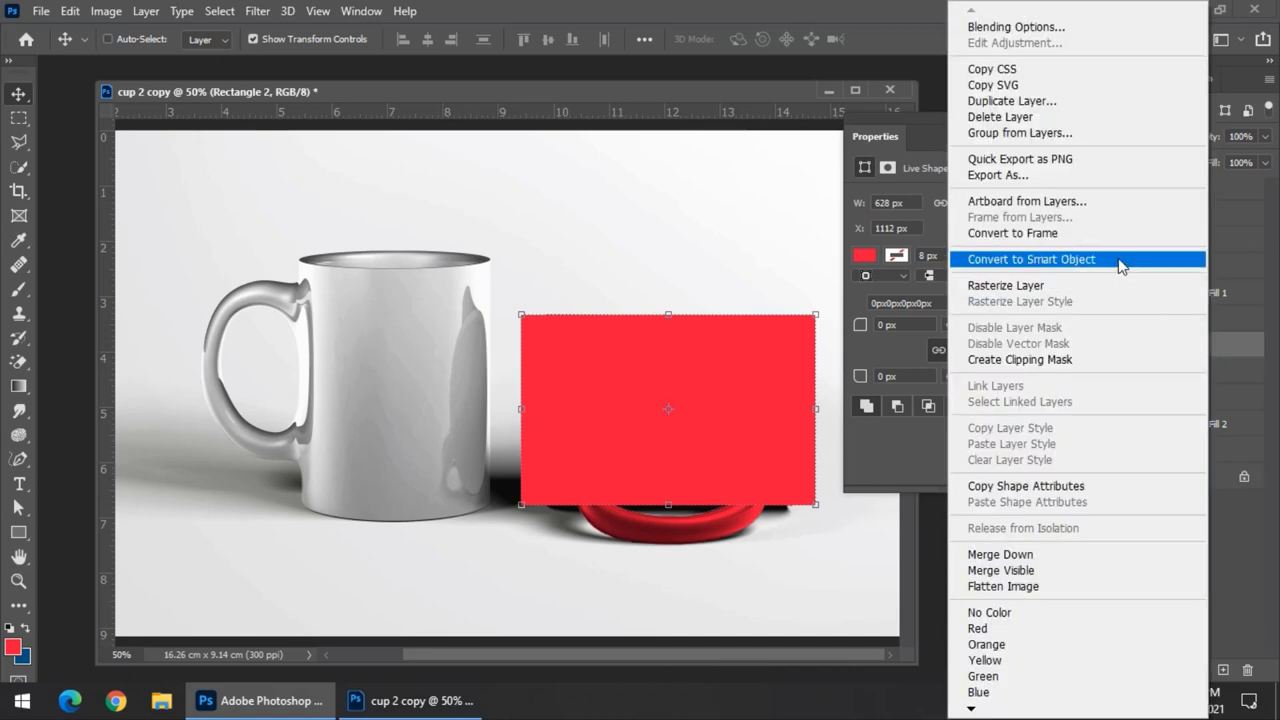
{"action": "left_click", "coordinate": [19, 503]}
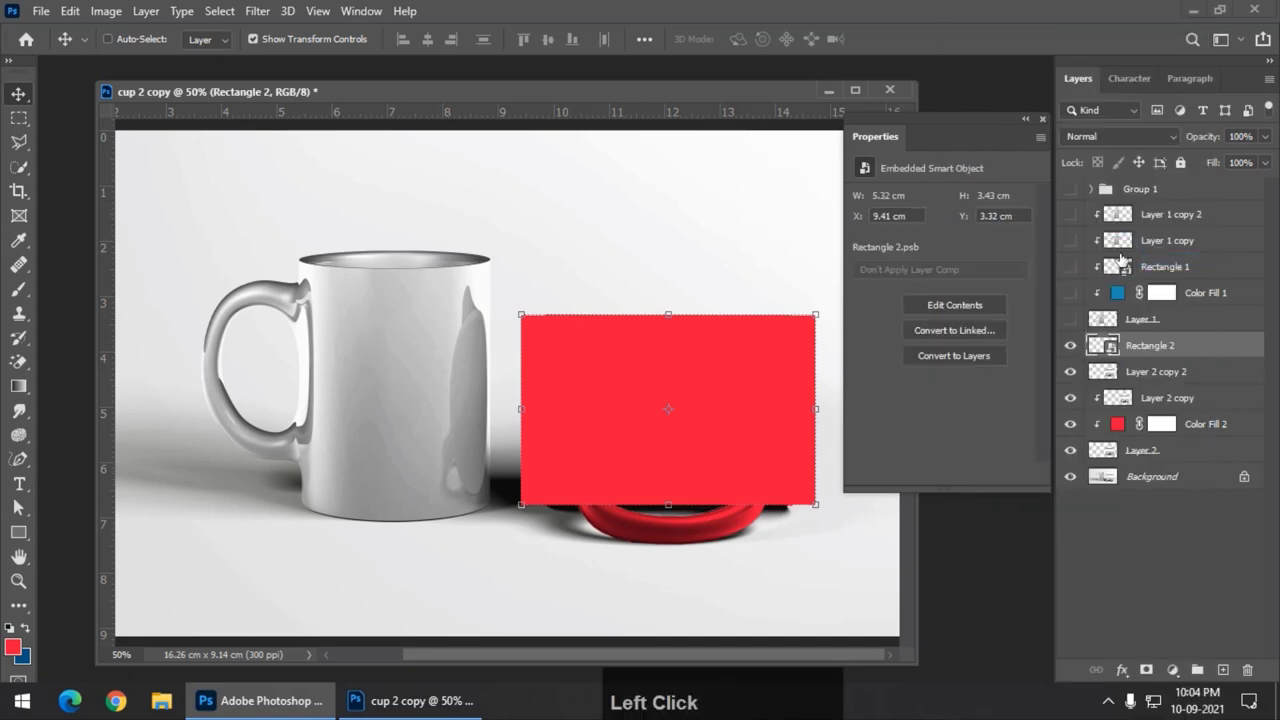
{"action": "left_click", "coordinate": [19, 503]}
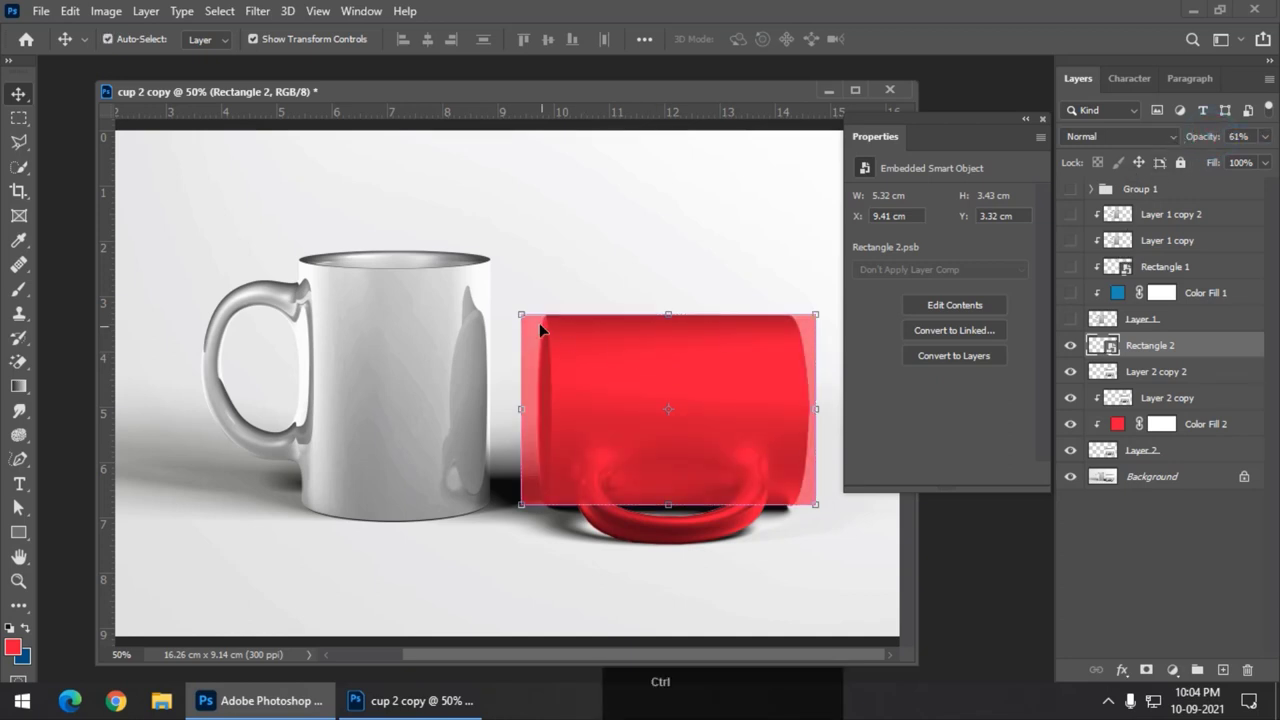
{"action": "left_click", "coordinate": [19, 503]}
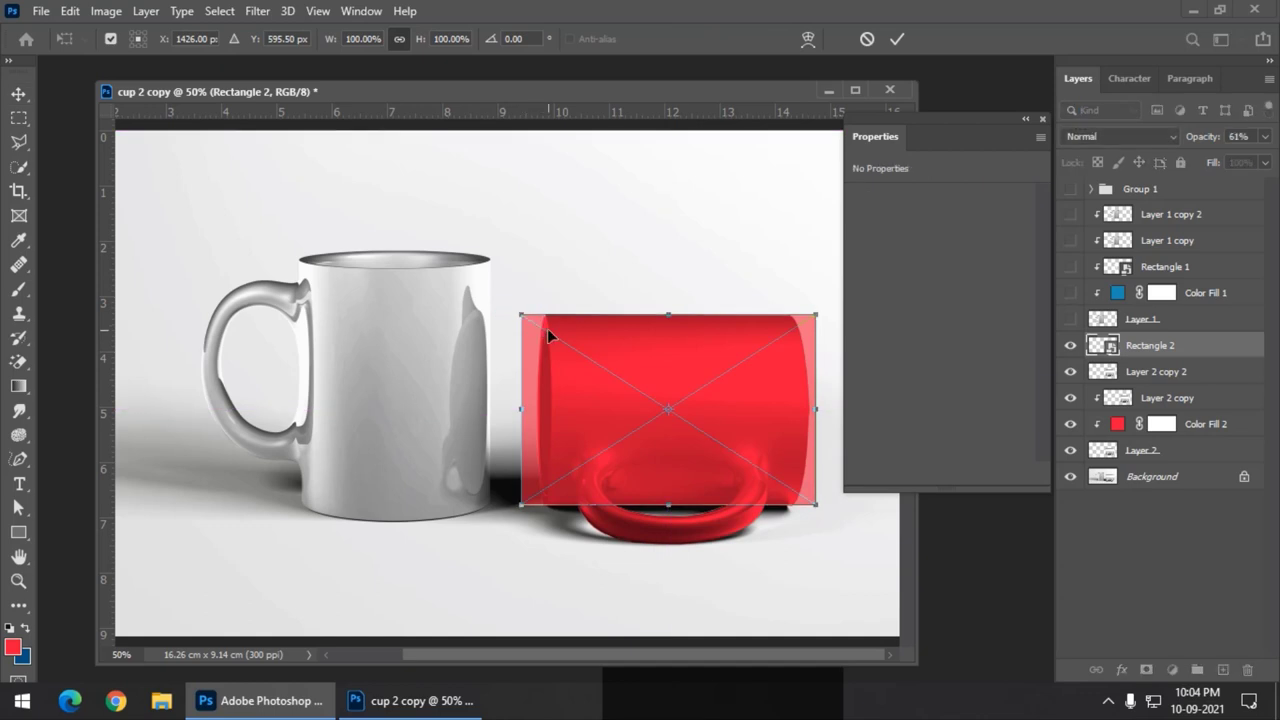
Warp the rectangle's edges to follow the mug's rounded ends and commit the transform.
{"action": "right_click", "coordinate": [19, 503]}
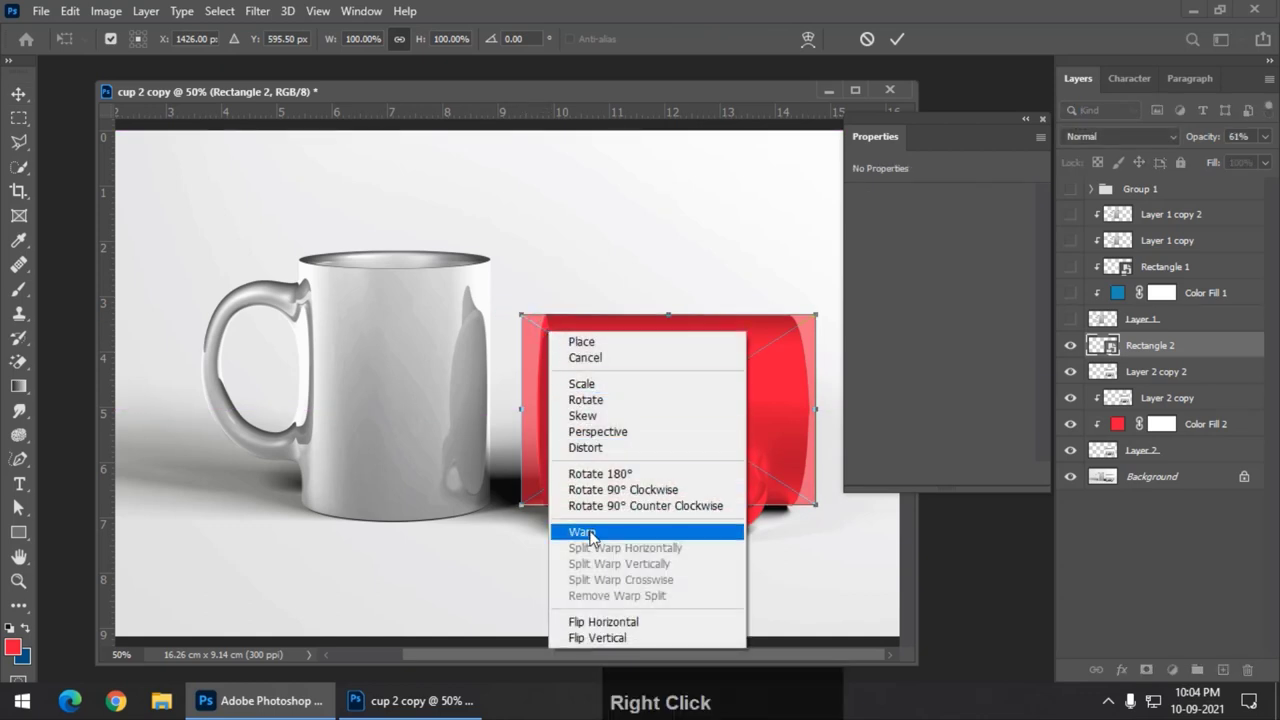
{"action": "left_click", "coordinate": [19, 503]}
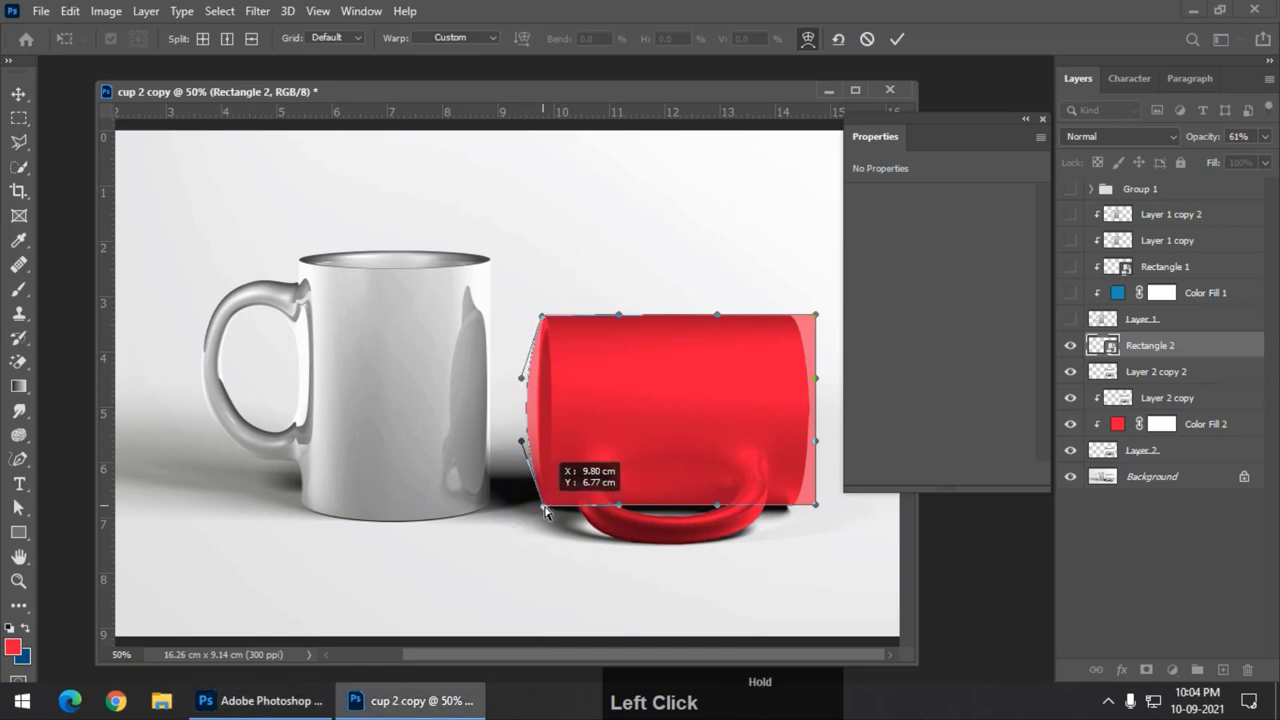
{"action": "right_click", "coordinate": [19, 503]}
{"action": "left_click", "coordinate": [19, 503]}
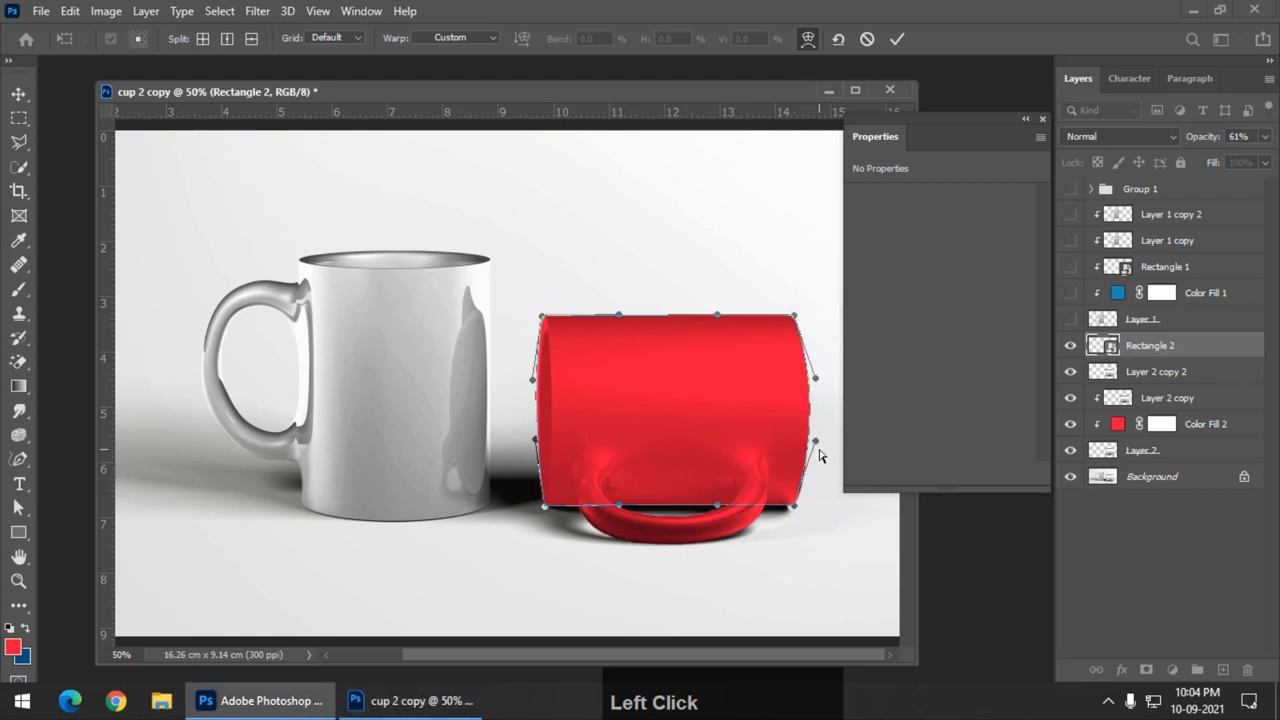
{"action": "key", "text": "Return"}
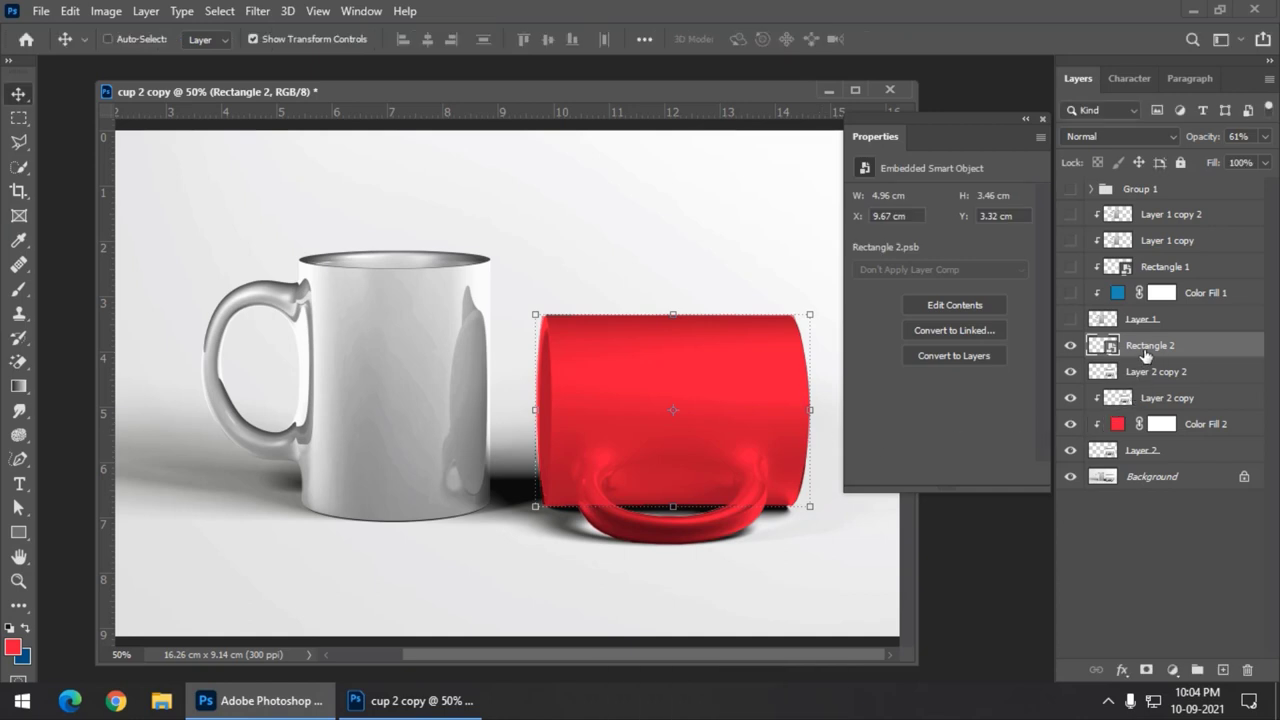
Move the rectangle below the red fill and open its Rectangle 2.psb contents as a floating window.
{"action": "left_click", "coordinate": [19, 503]}
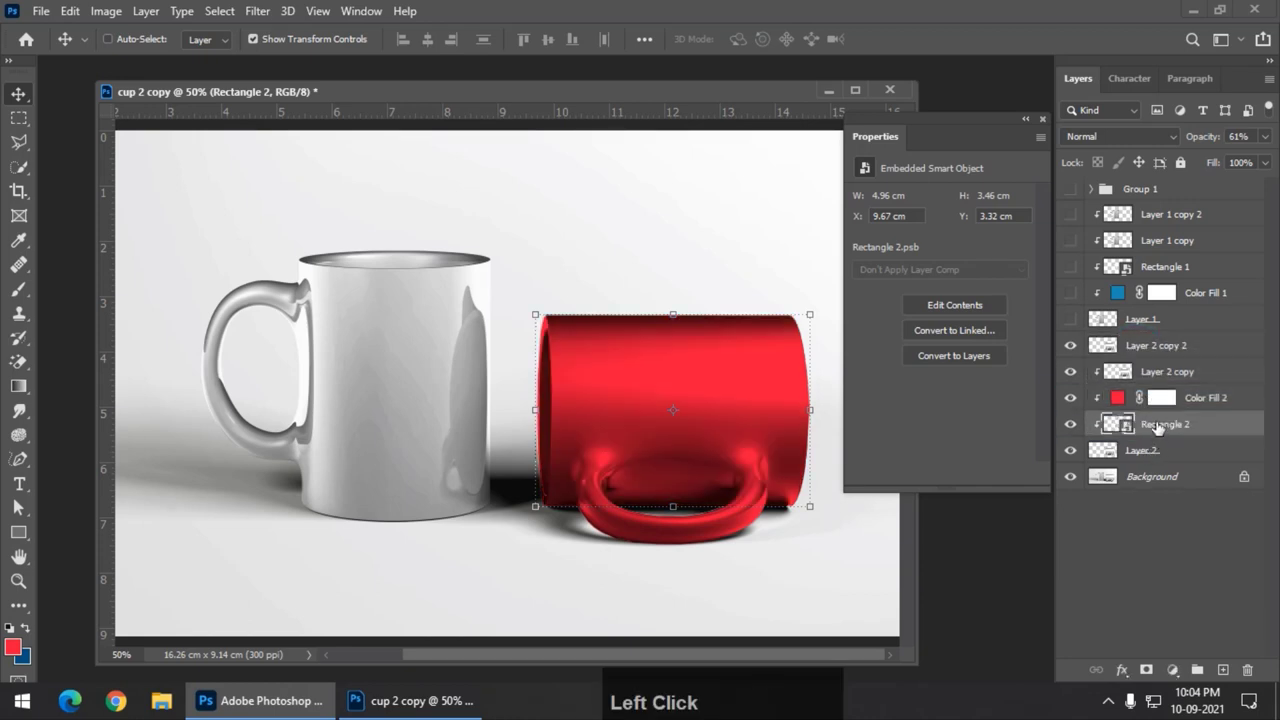
{"action": "left_click", "coordinate": [20, 503]}
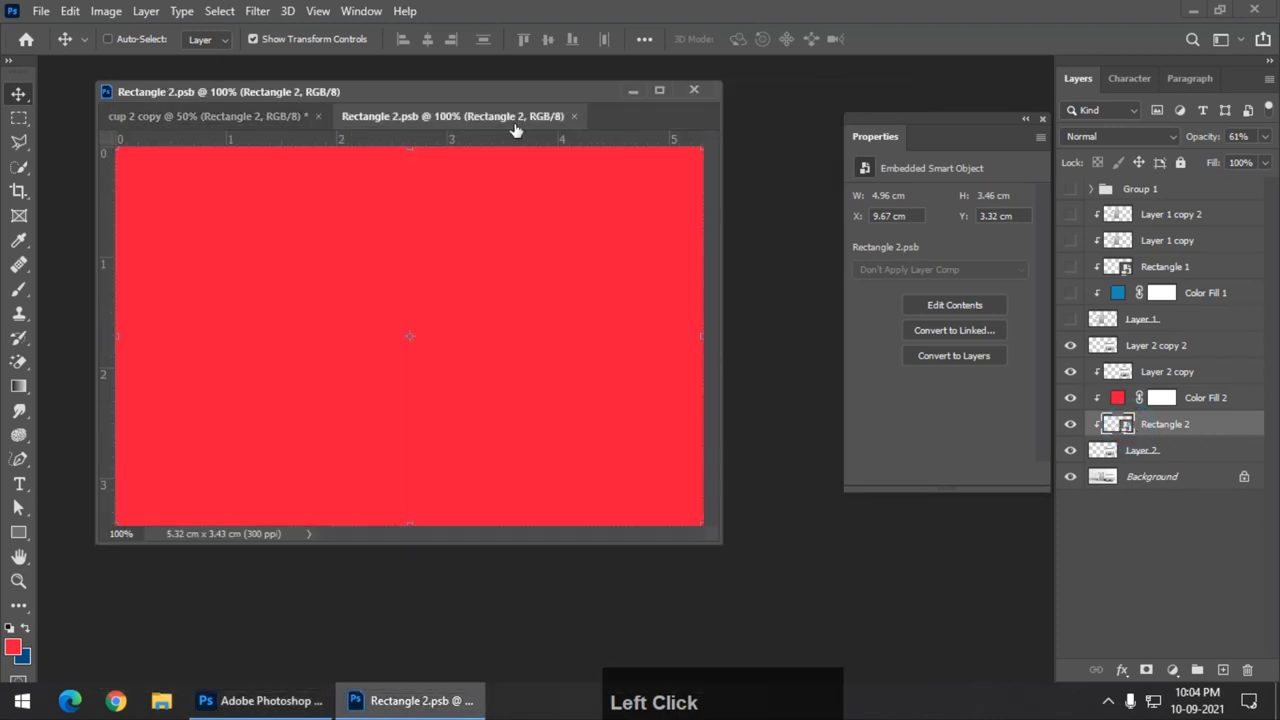
Add white two-line 'Esp / resso' script text on the label document.
{"action": "left_click", "coordinate": [20, 503]}
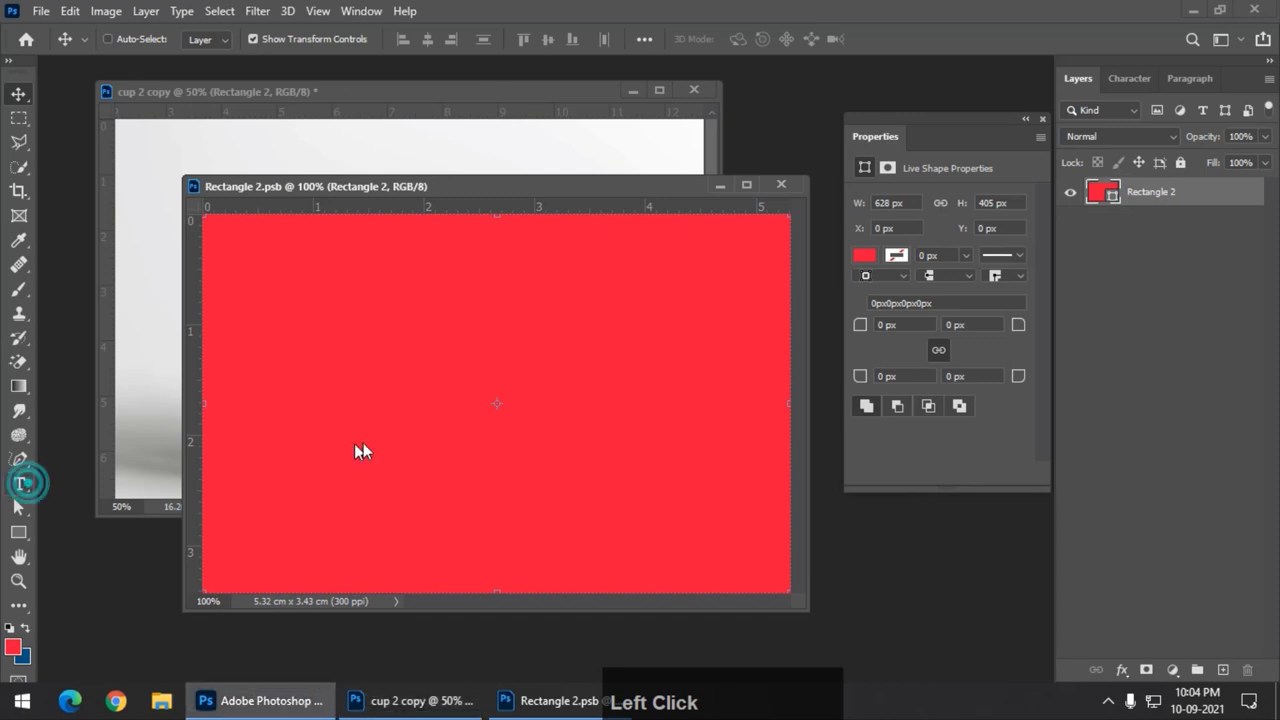
{"action": "left_click", "coordinate": [353, 404]}
{"action": "left_click", "coordinate": [135, 493]}
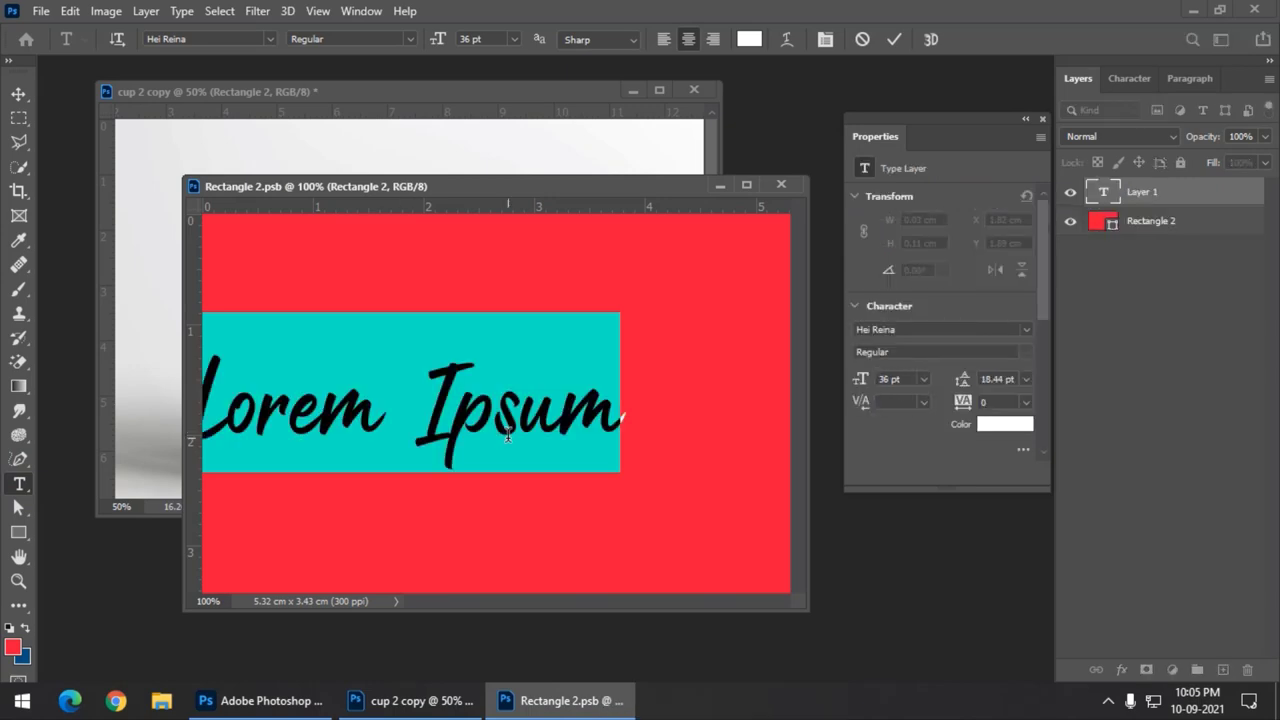
{"action": "key", "text": "shift+e"}
{"action": "type", "text": "sp"}
{"action": "key", "text": "Return"}
{"action": "type", "text": "resso"}
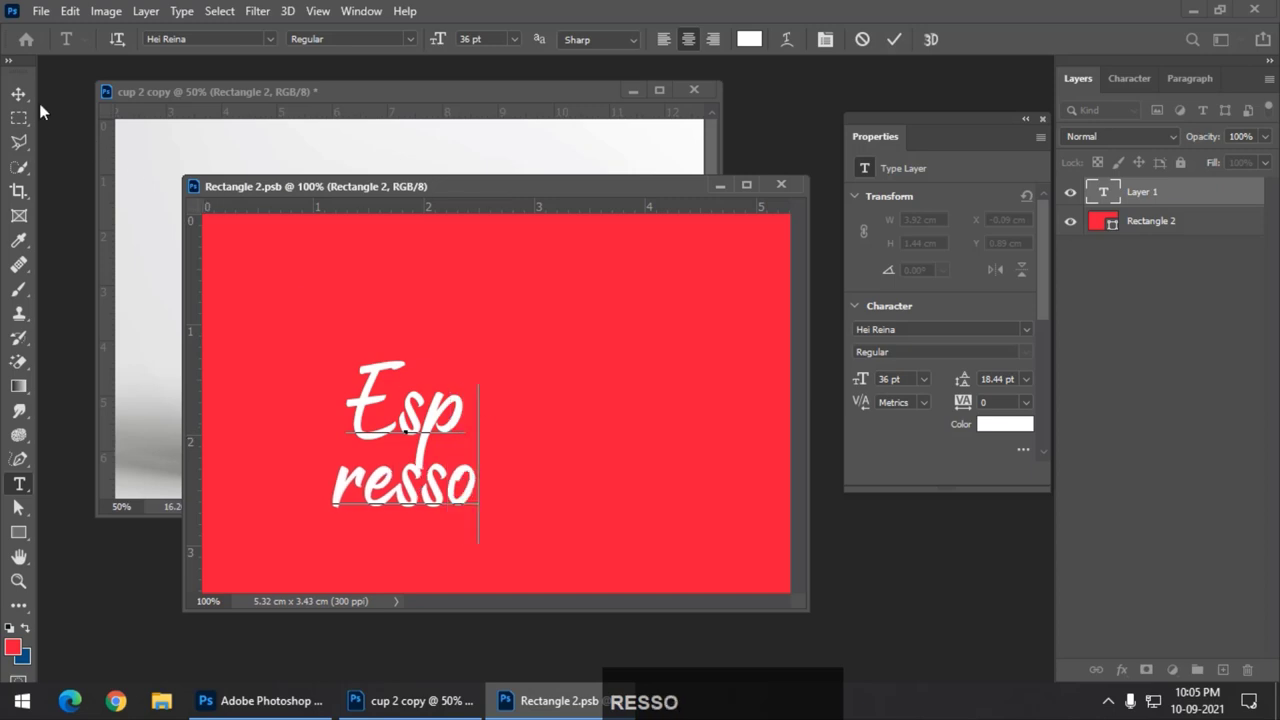
{"action": "left_click", "coordinate": [18, 98]}
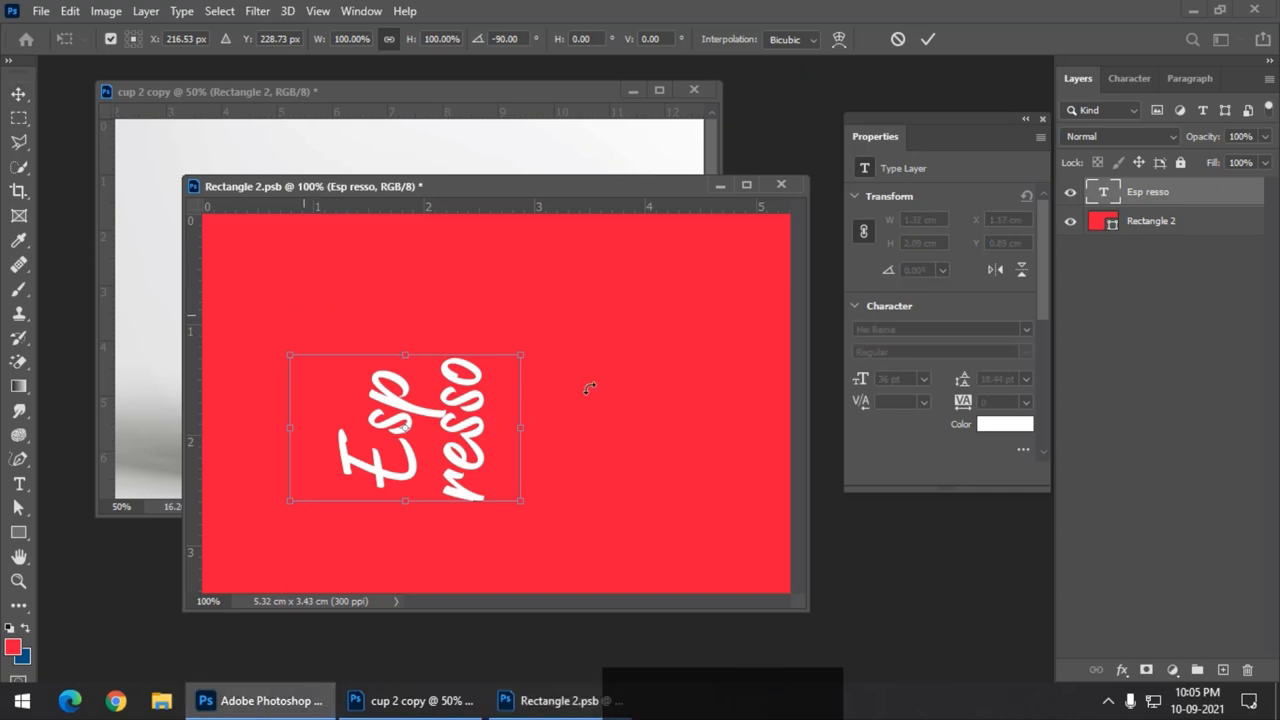
Rotate the text -90°, enlarge it, save the label and return to the mug image.
{"action": "key", "text": "Return"}
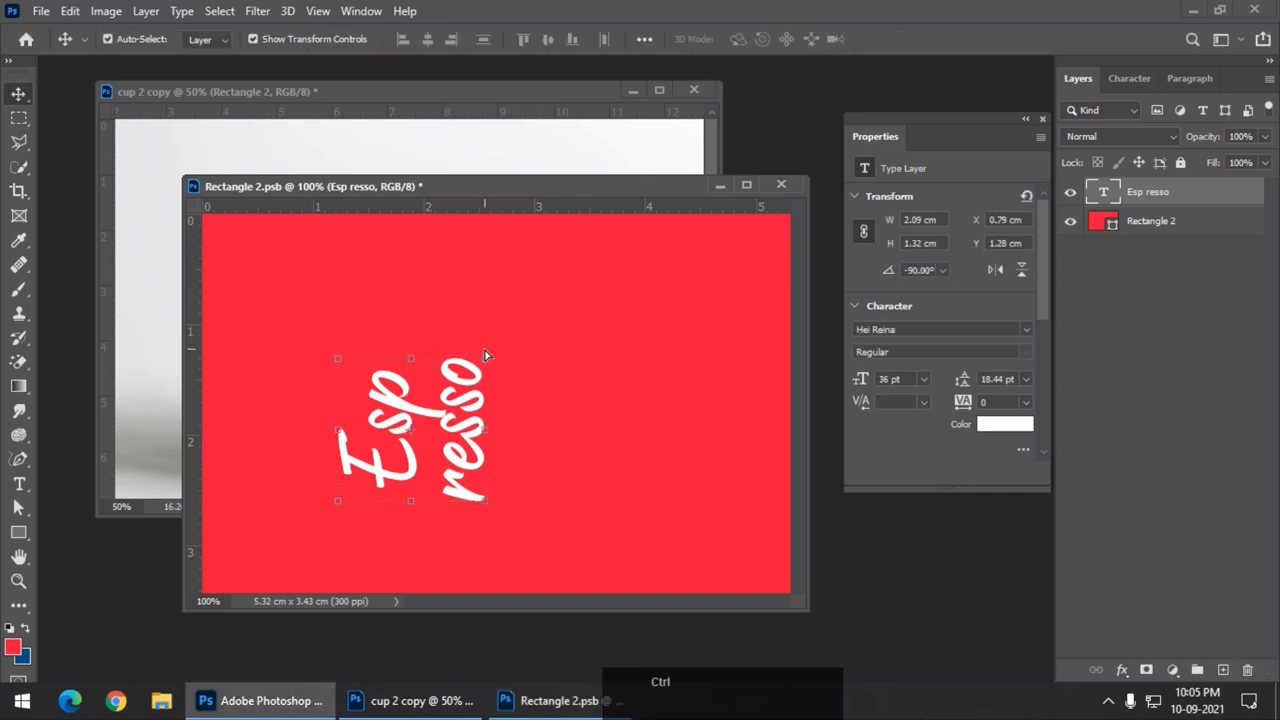
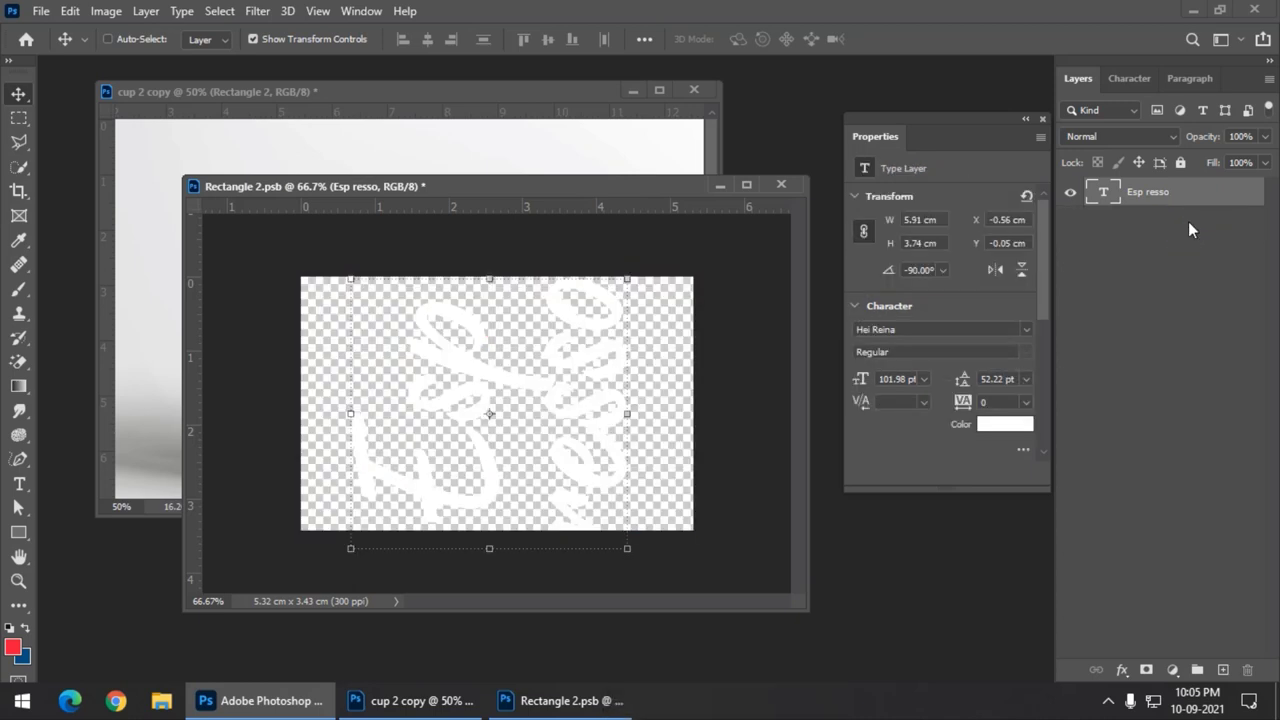
{"action": "key", "text": "ctrl+s"}
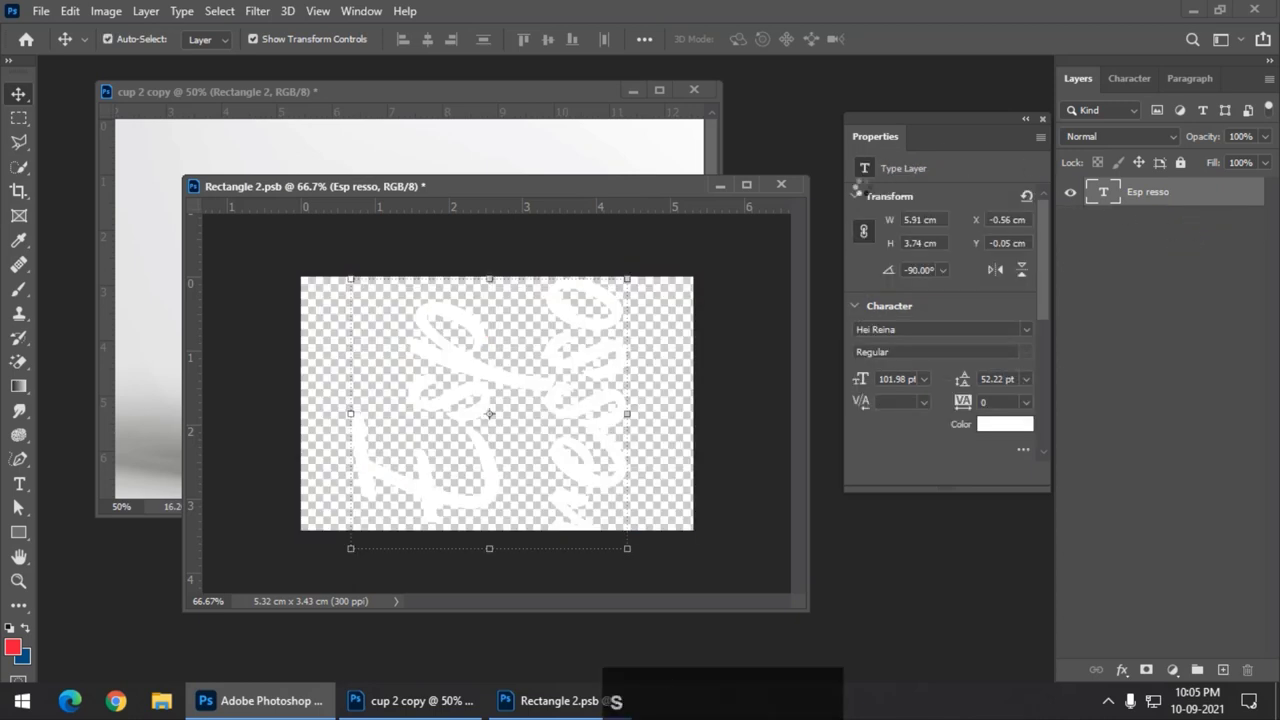
{"action": "left_click", "coordinate": [797, 190]}
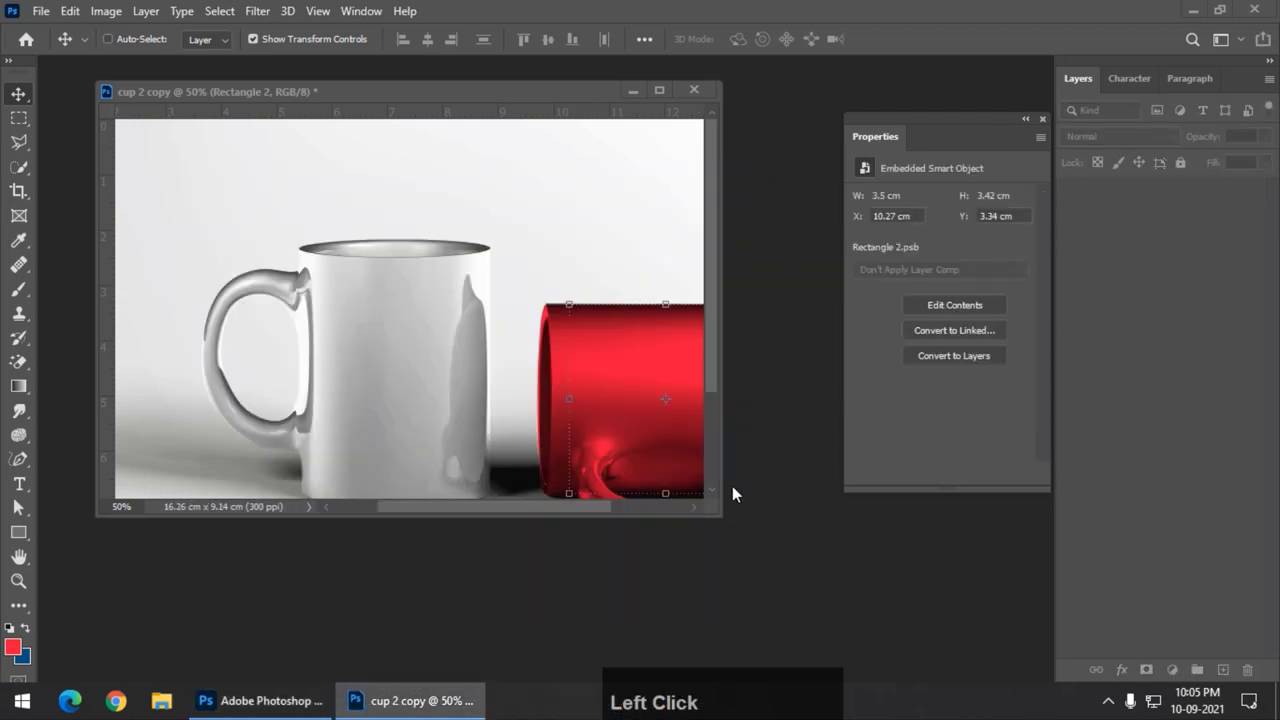
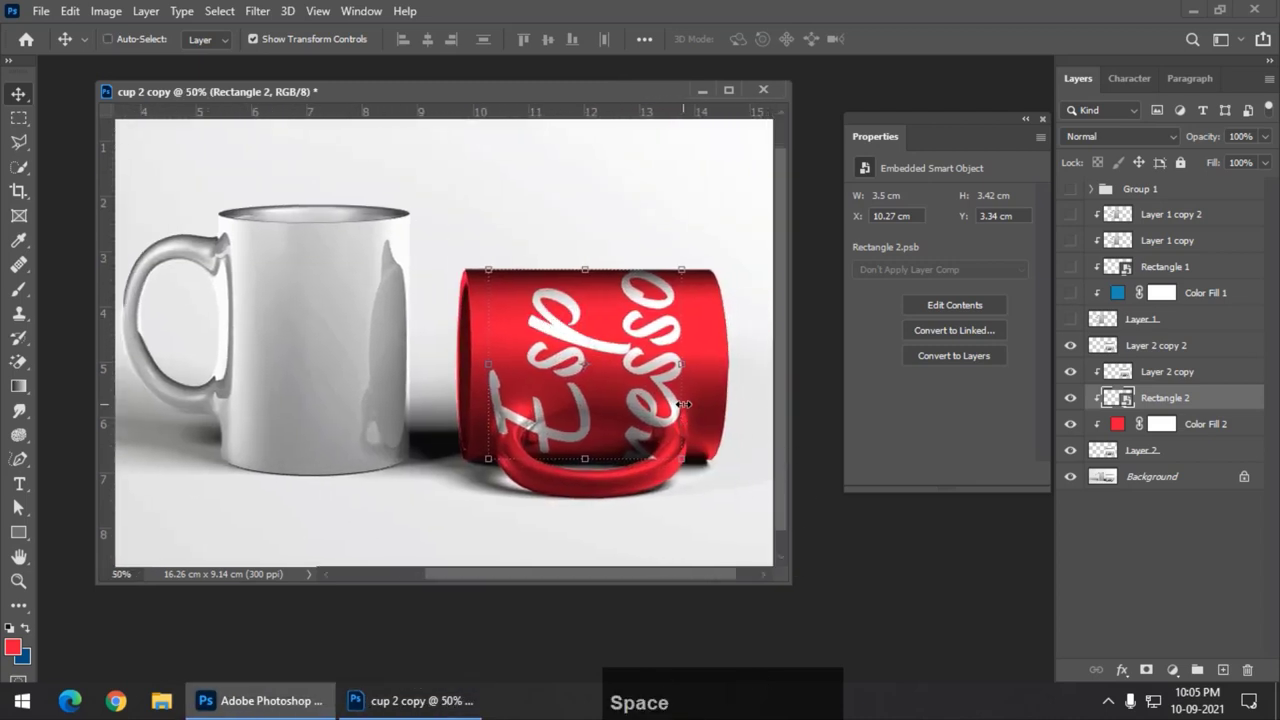
Commit the label's transform on the red mug and toggle Marquee/Move to inspect the wrapped result.
{"action": "key", "text": "Right"}
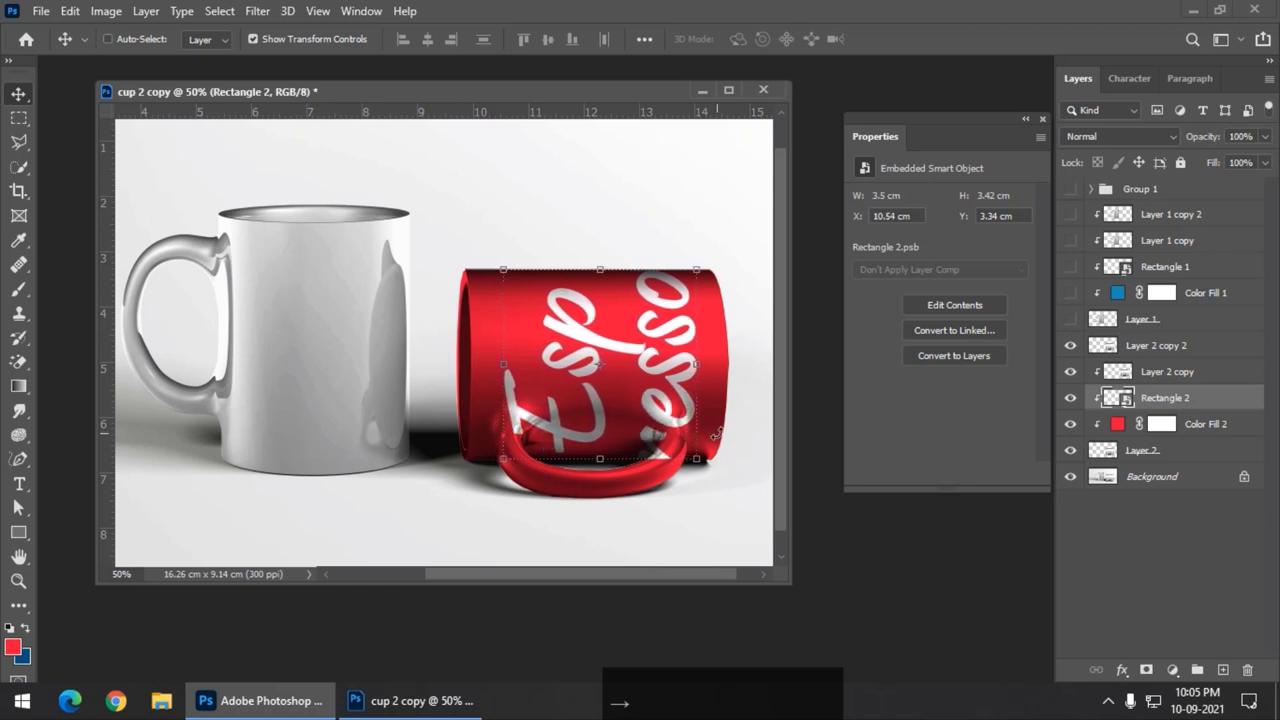
{"action": "left_click", "coordinate": [23, 112]}
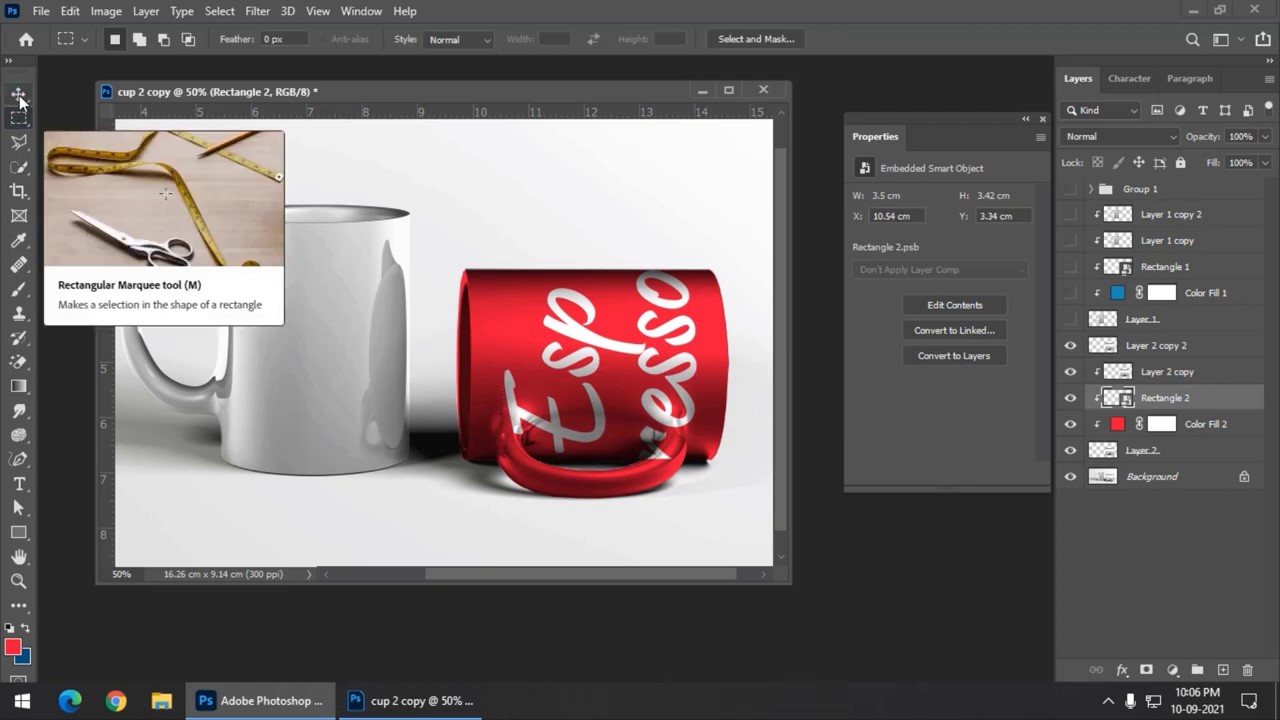
{"action": "left_click", "coordinate": [22, 97]}
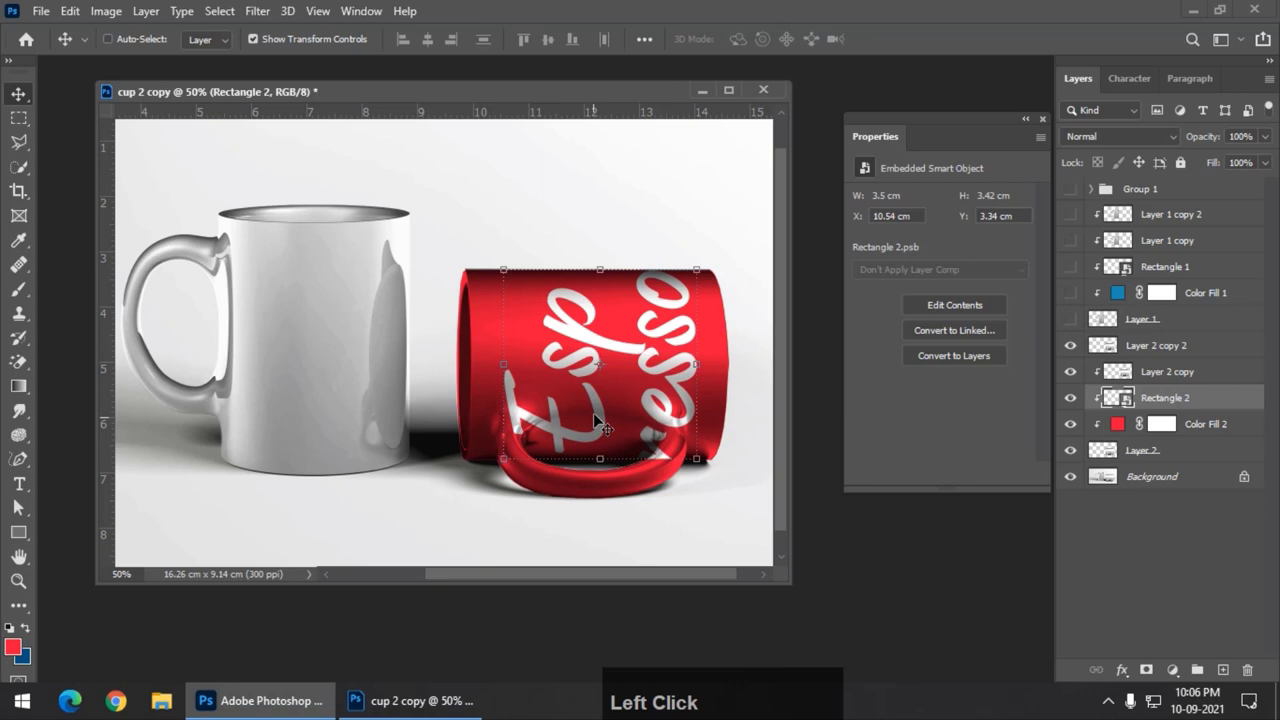
{"action": "left_click", "coordinate": [23, 124]}
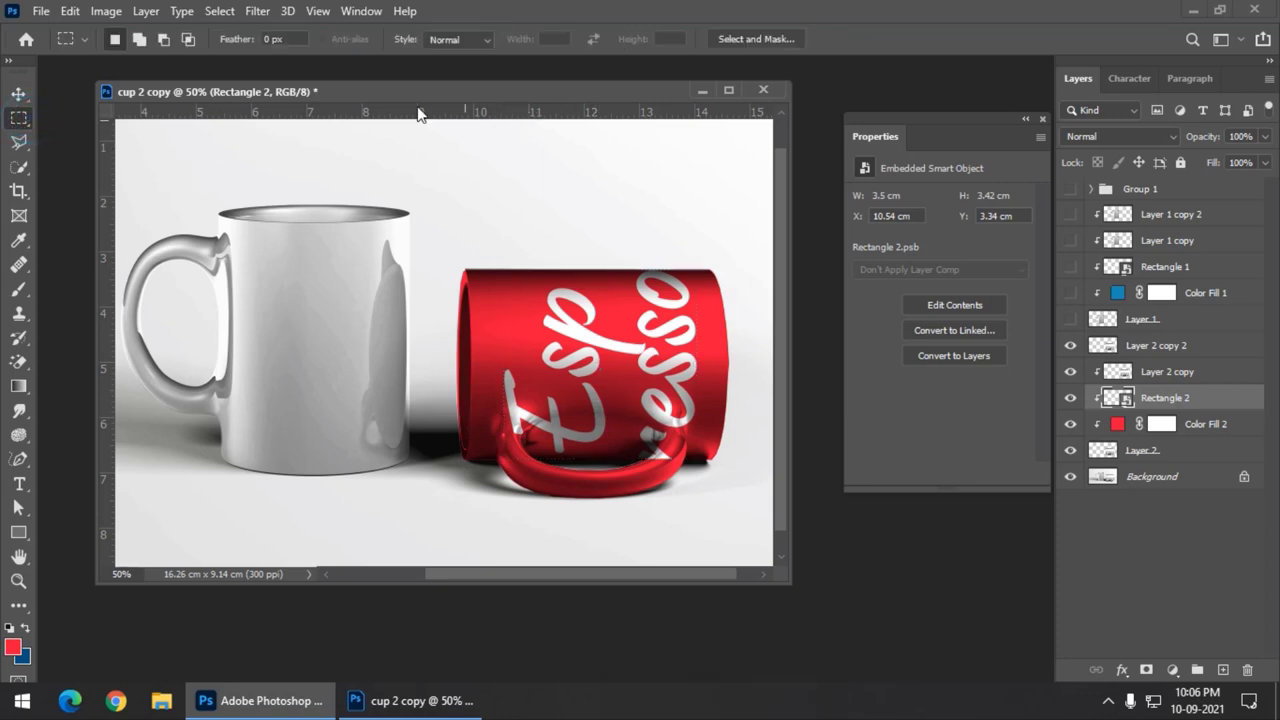
{"action": "left_click", "coordinate": [27, 94]}
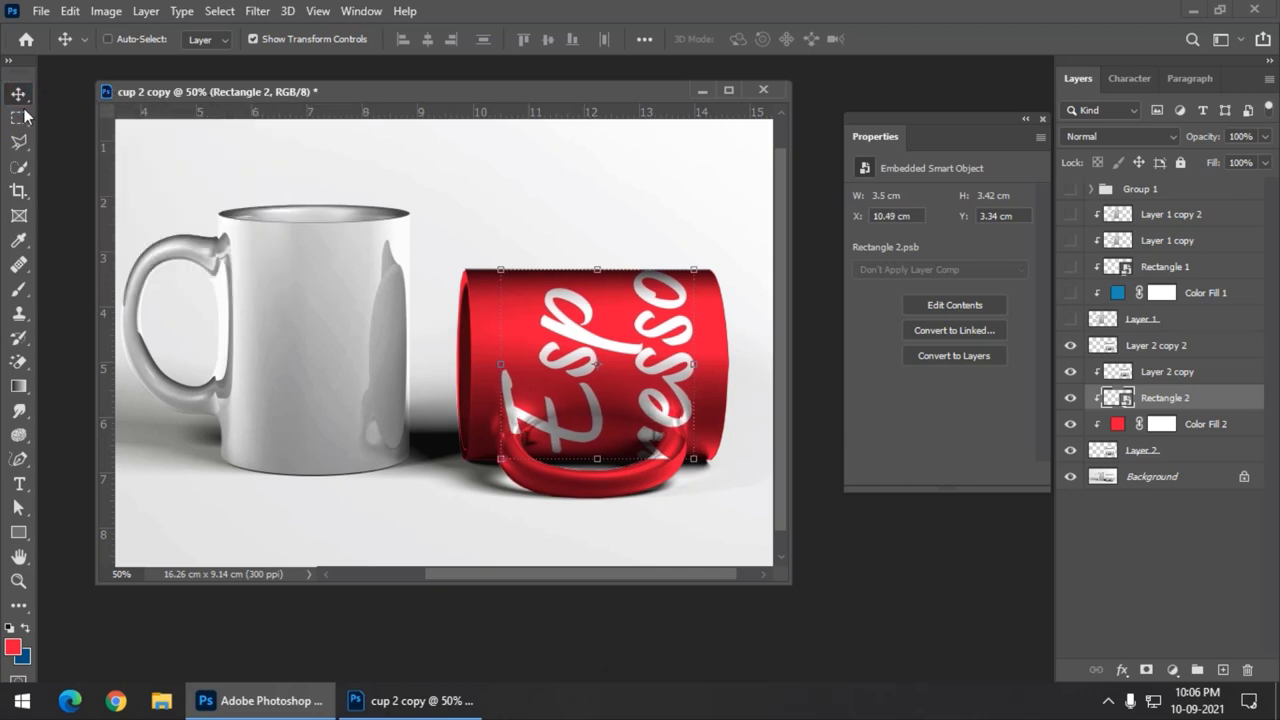
{"action": "left_click", "coordinate": [17, 123]}
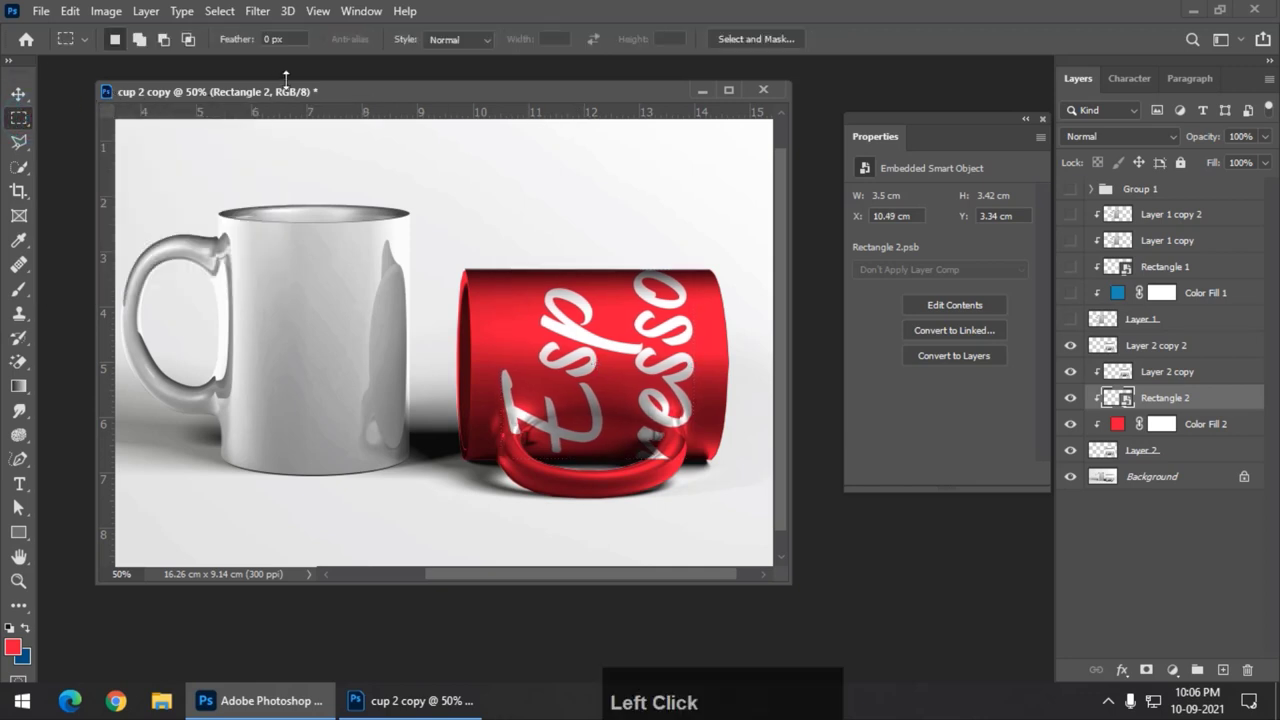
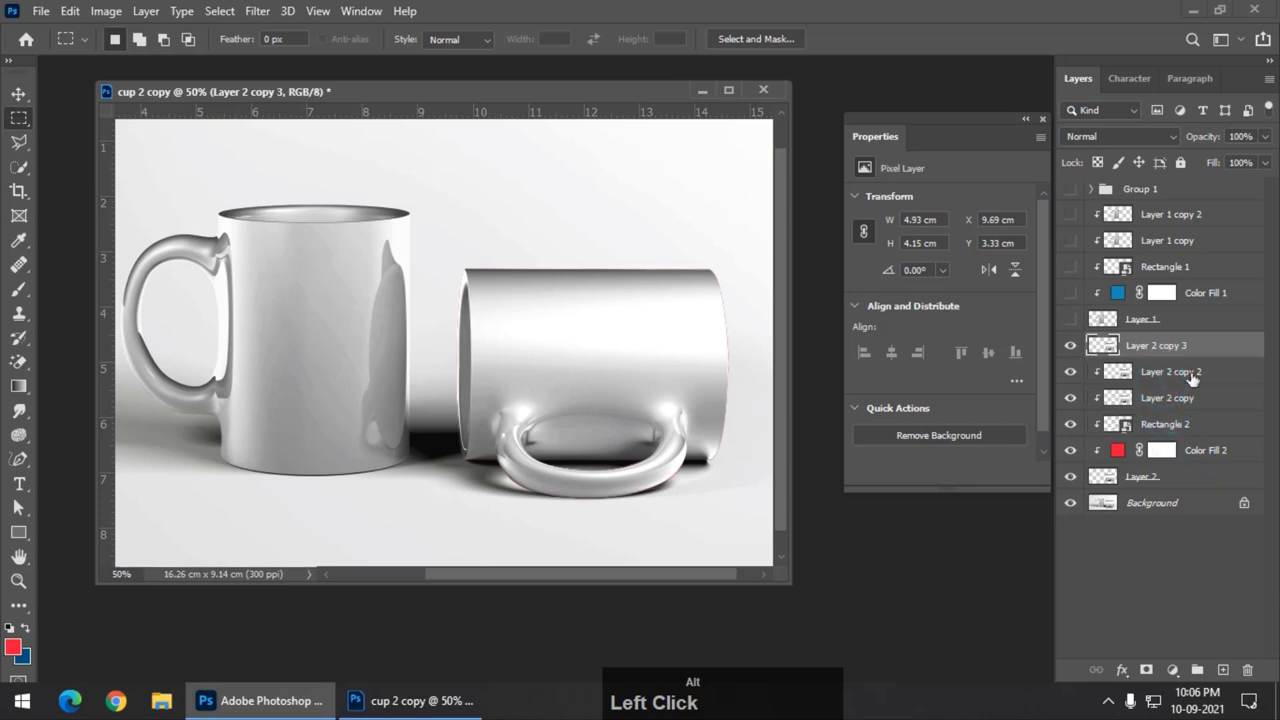
Duplicate the lying mug's shading layer (Layer 2 copy) and reach for its blending modes.
{"action": "key", "text": "ctrl+j"}
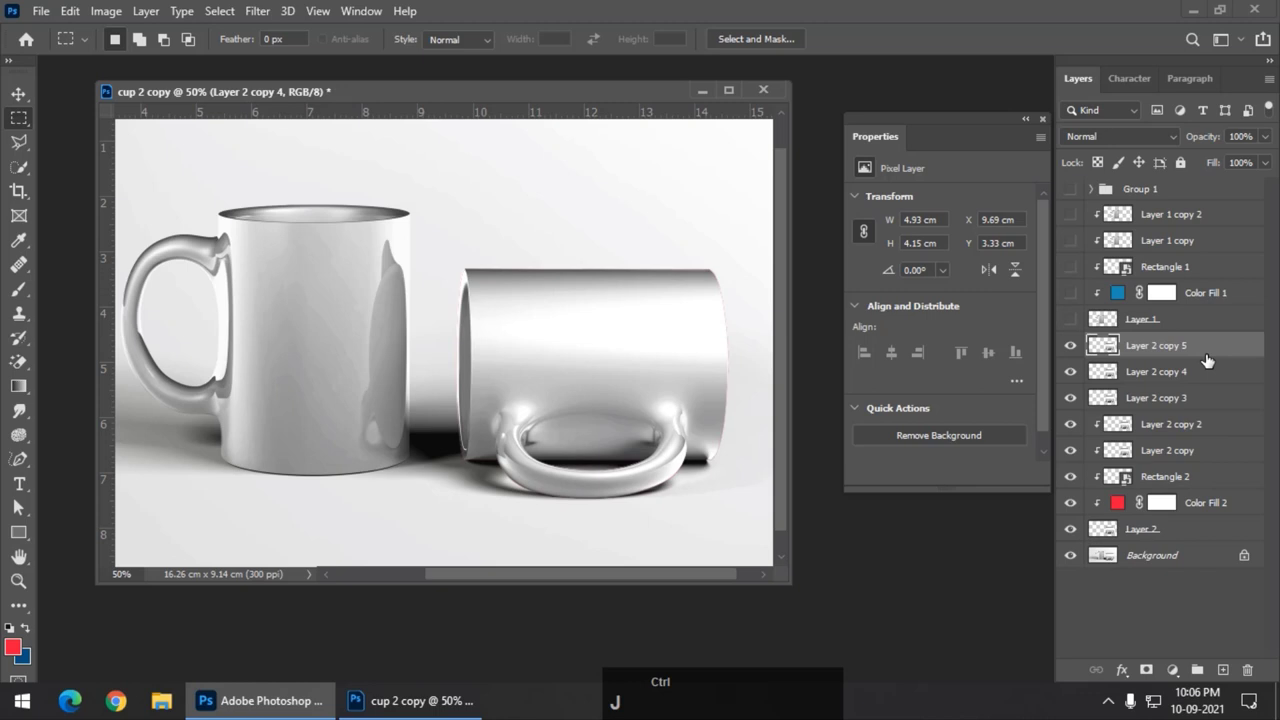
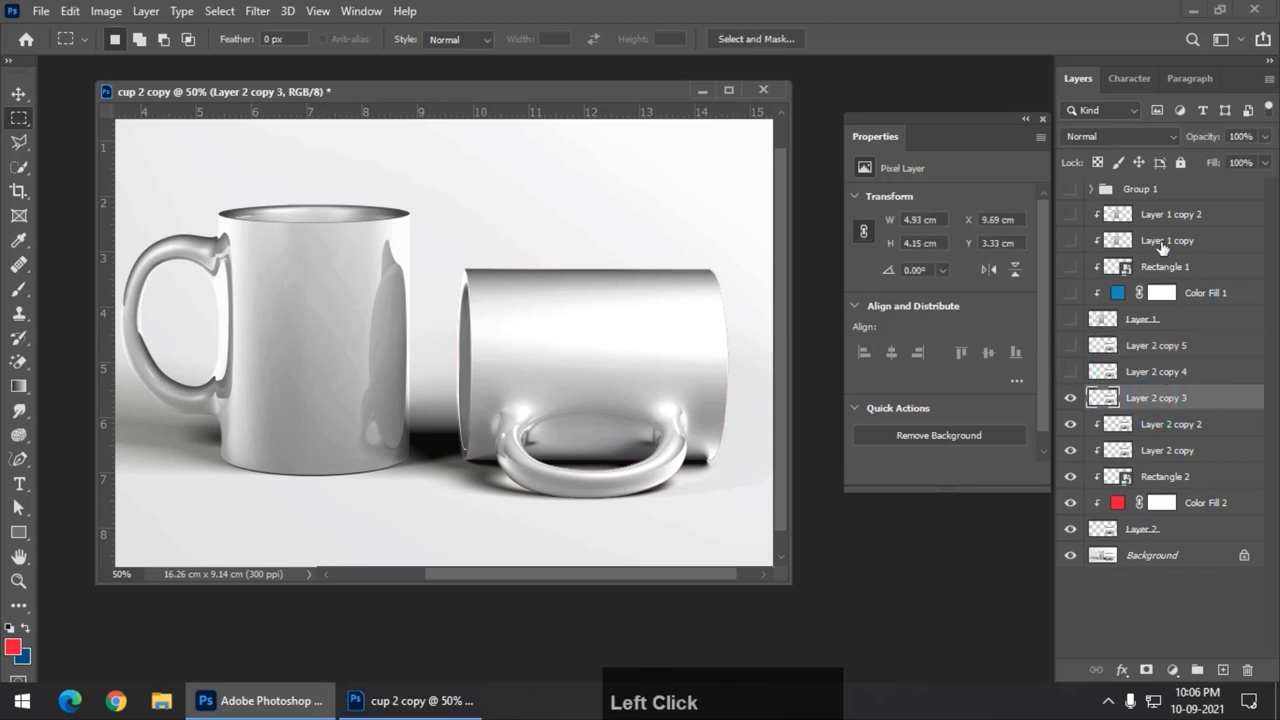
{"action": "left_click", "coordinate": [1124, 139]}
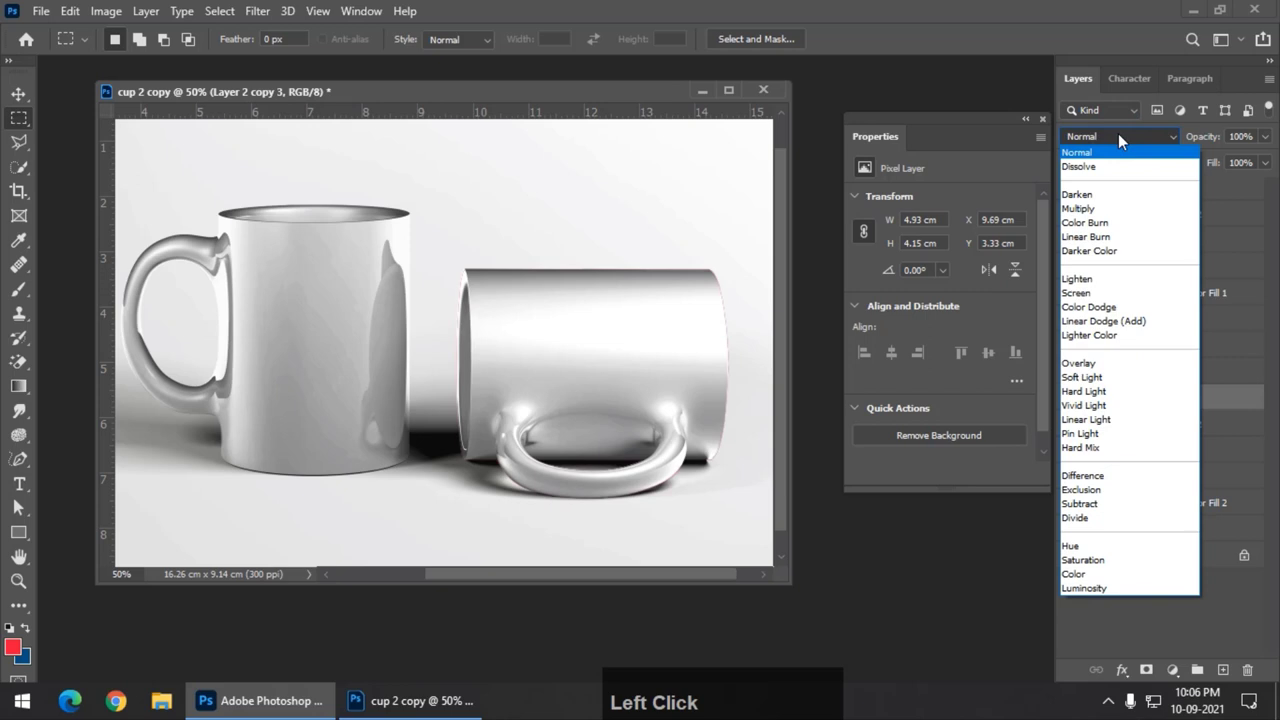
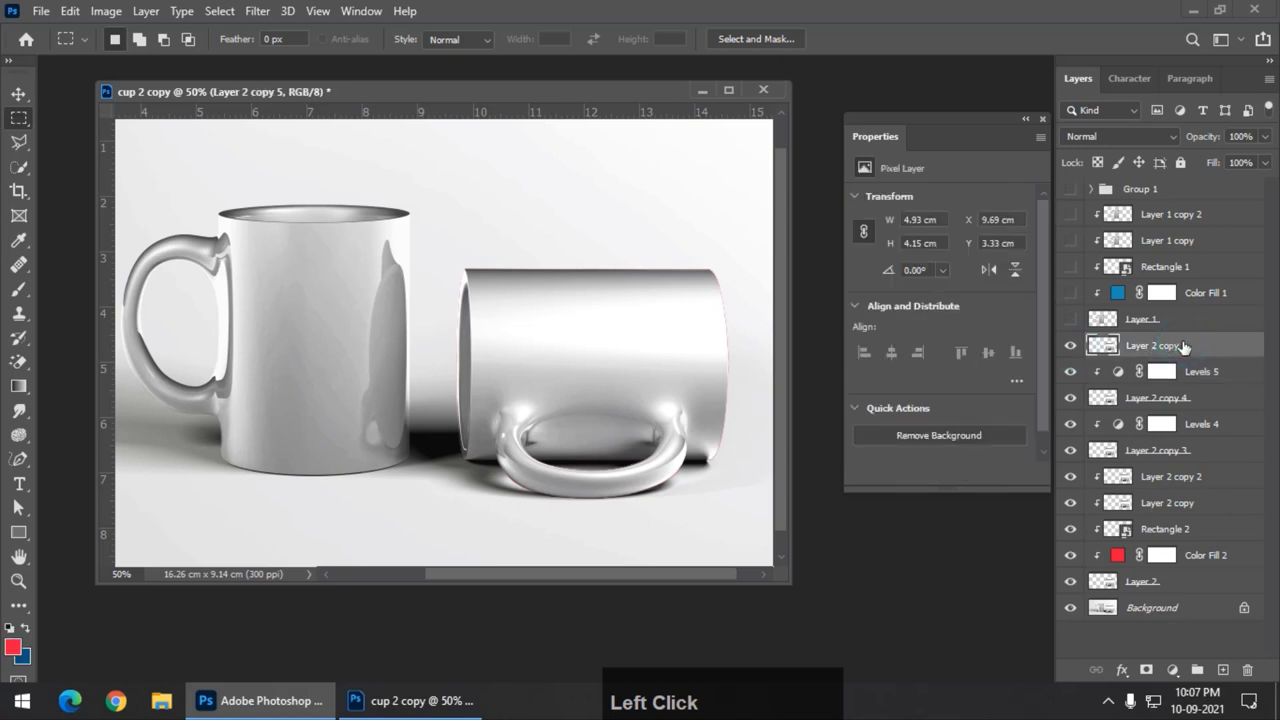
Blend the top shading copy in Screen mode and zoom back in on both finished Espresso mugs.
{"action": "left_click", "coordinate": [1105, 143]}
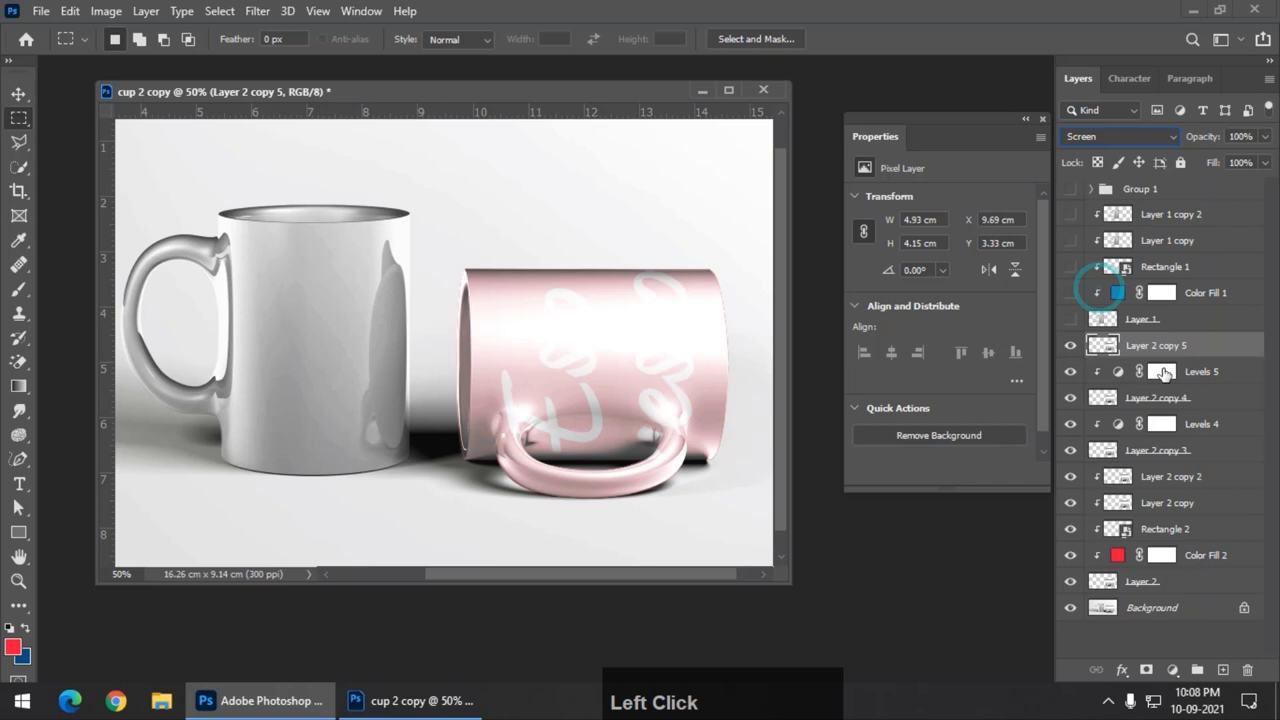
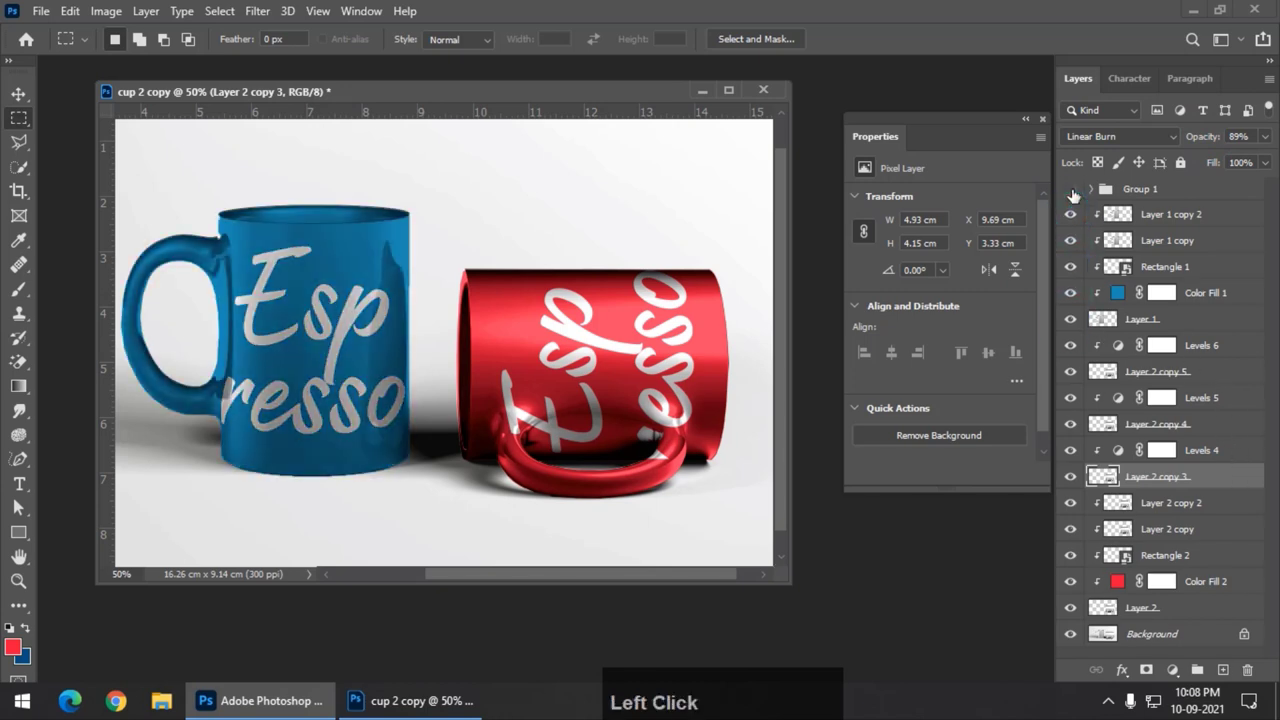
{"action": "scroll", "scroll_direction": "up", "scroll_amount": 3}
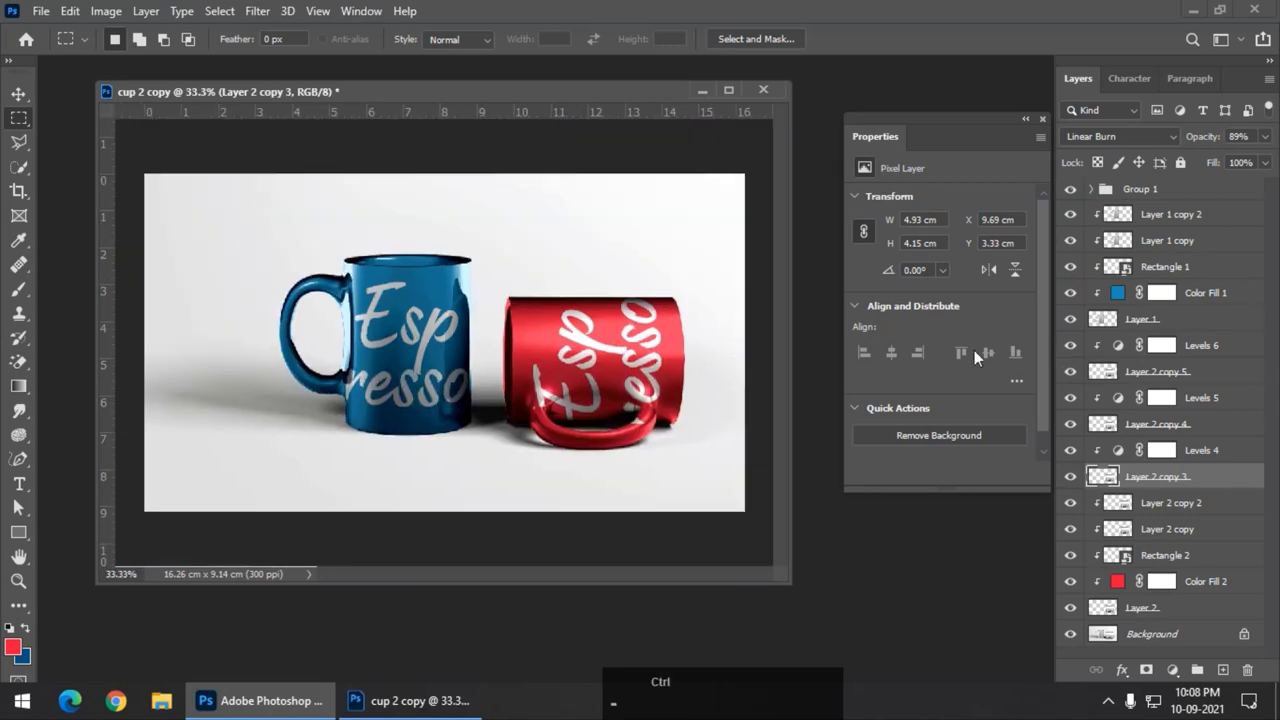
{"action": "key", "text": "ctrl+="}
{"action": "left_click", "coordinate": [674, 581]}
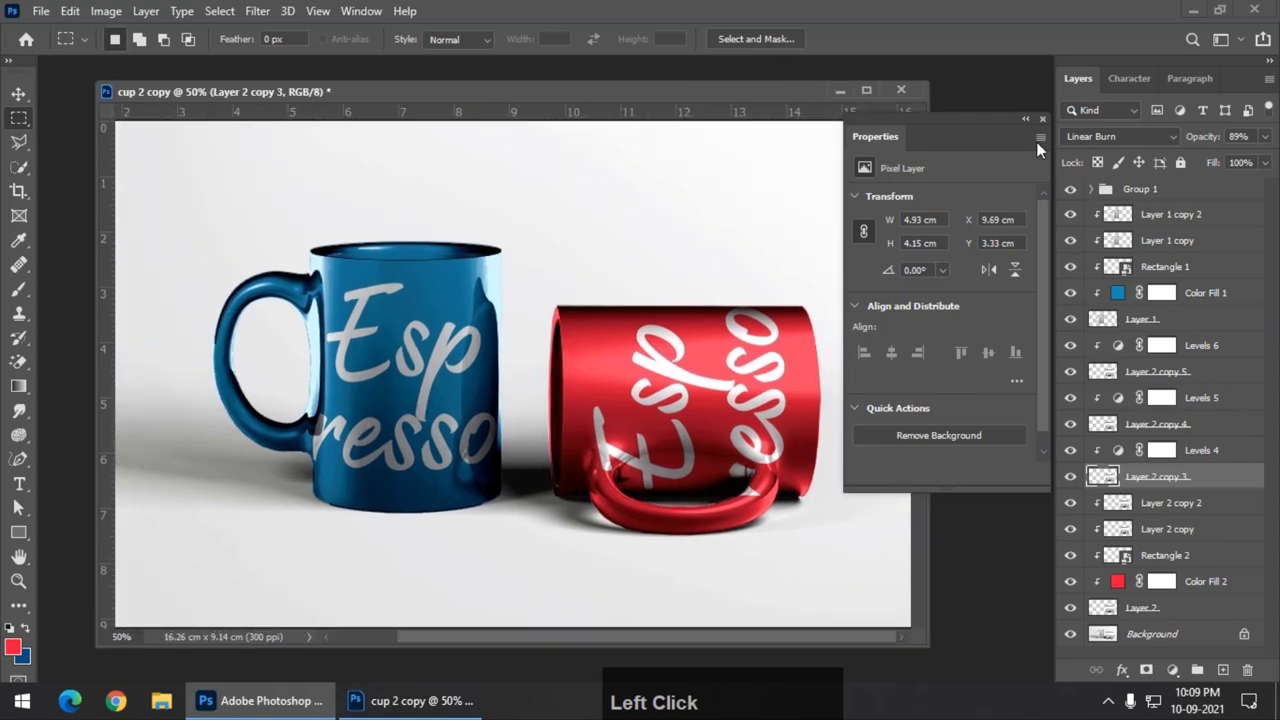